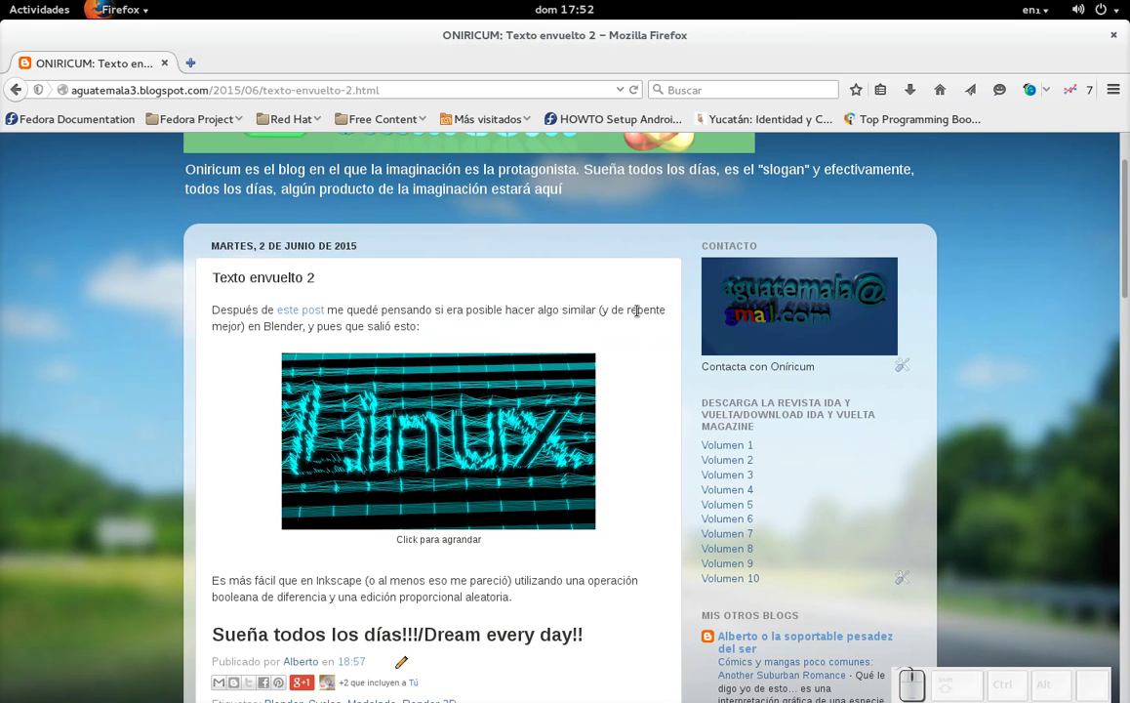
- Switch from the Firefox blog post to the Blender window via Alt+Tab
key(alt+Tab)
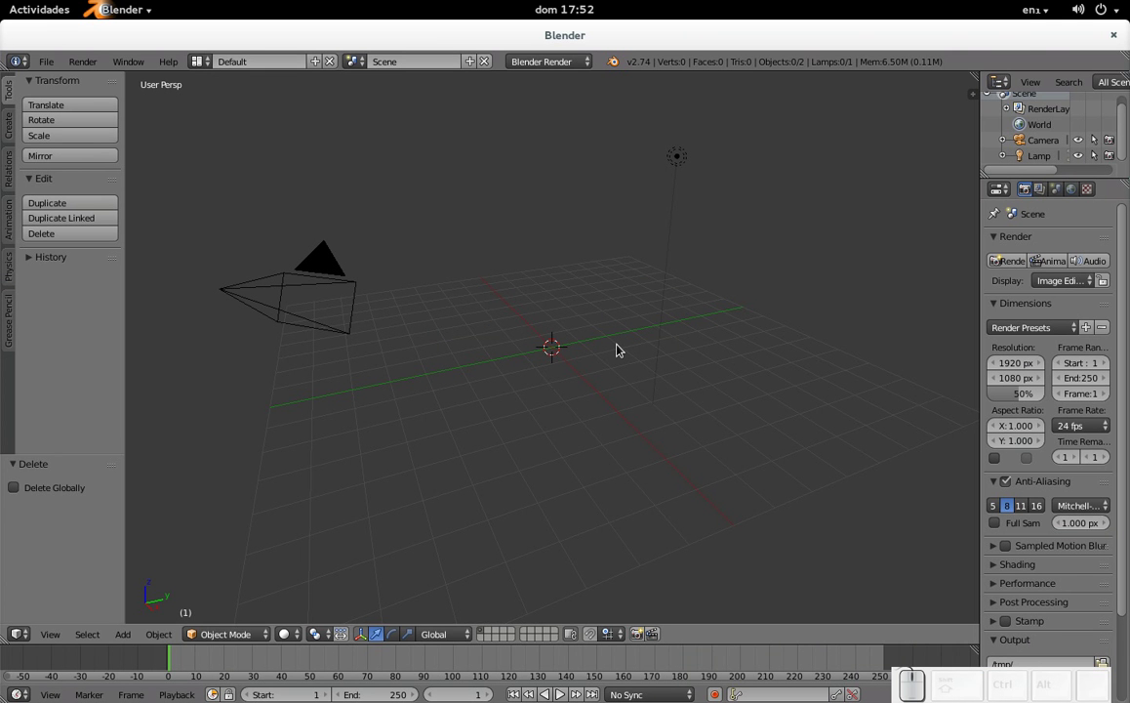
- From top view, add a new mesh plane at the scene origin
key(KP_7)
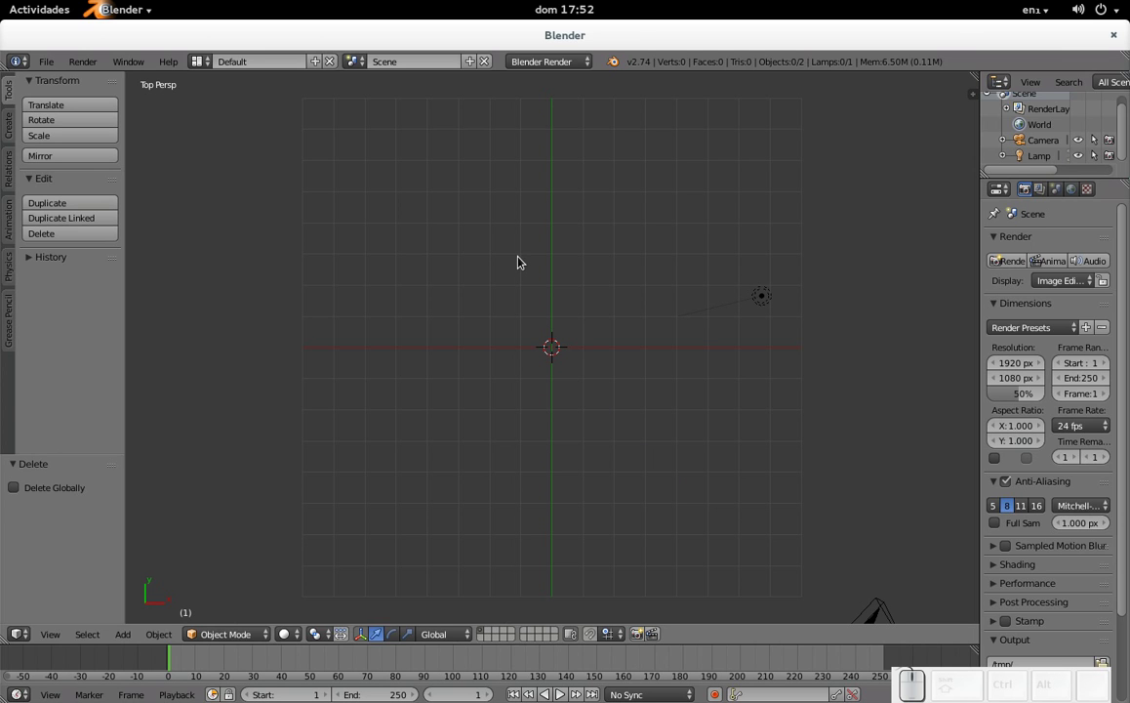
scroll(up, 3)
key(shift+a)
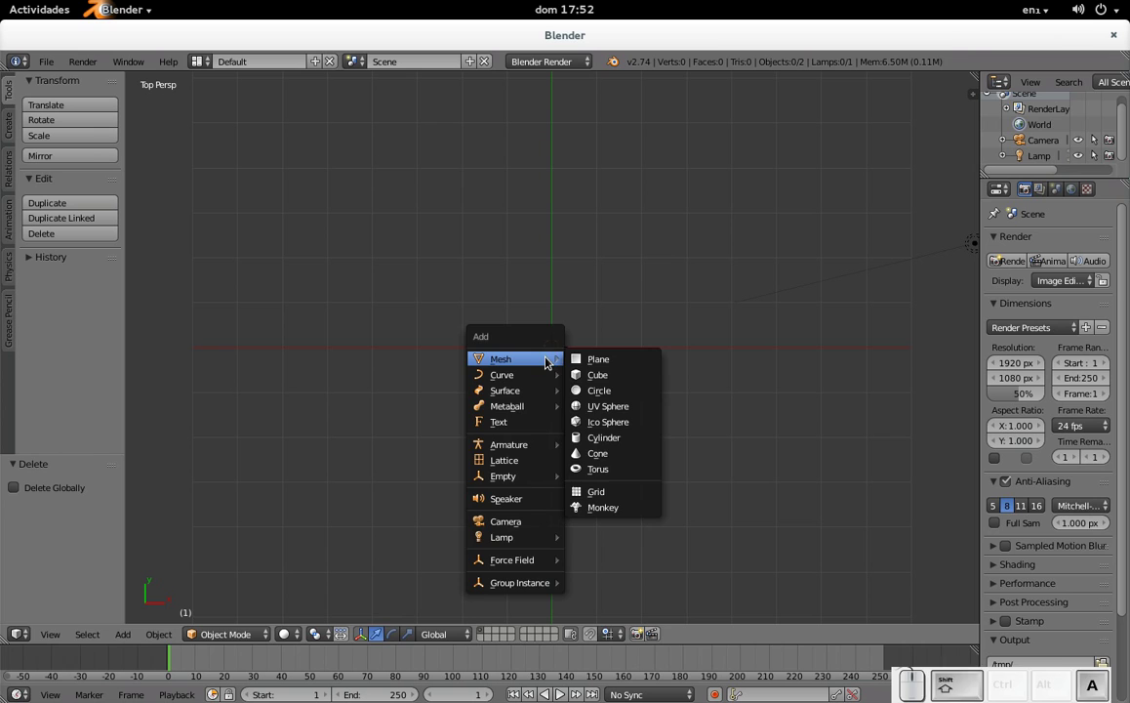
click(619, 366)
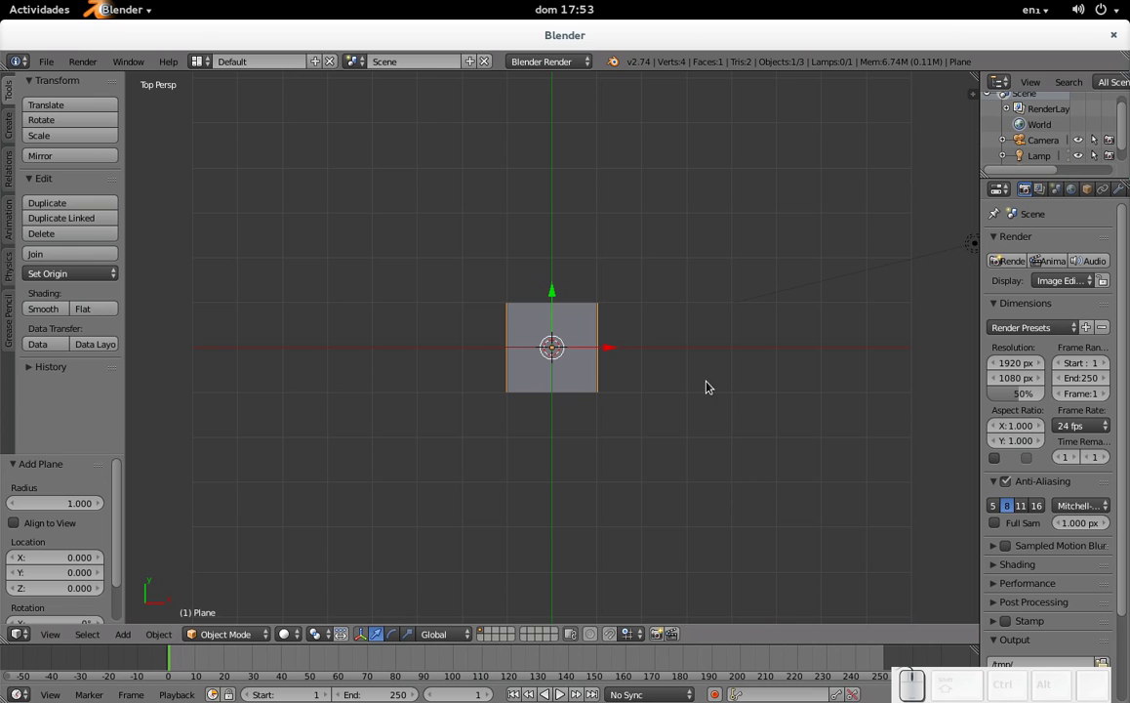
- Squash the plane along Y and stretch it along X into a long, thin strip
key(s)
key(y)
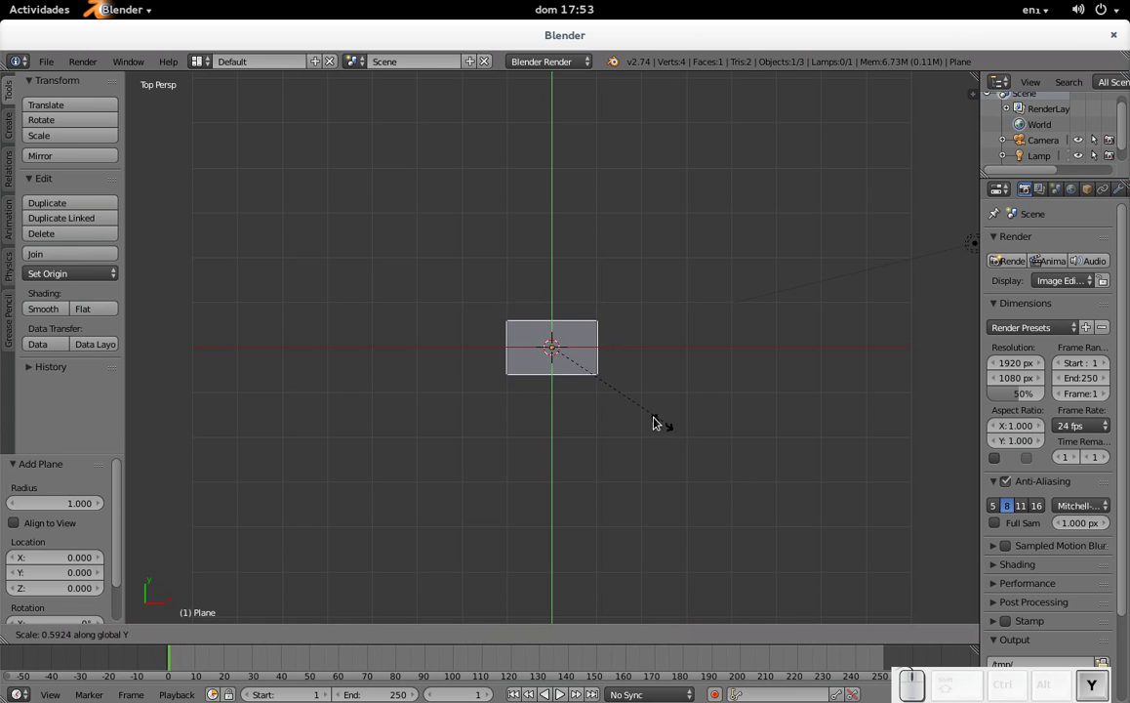
click(574, 364)
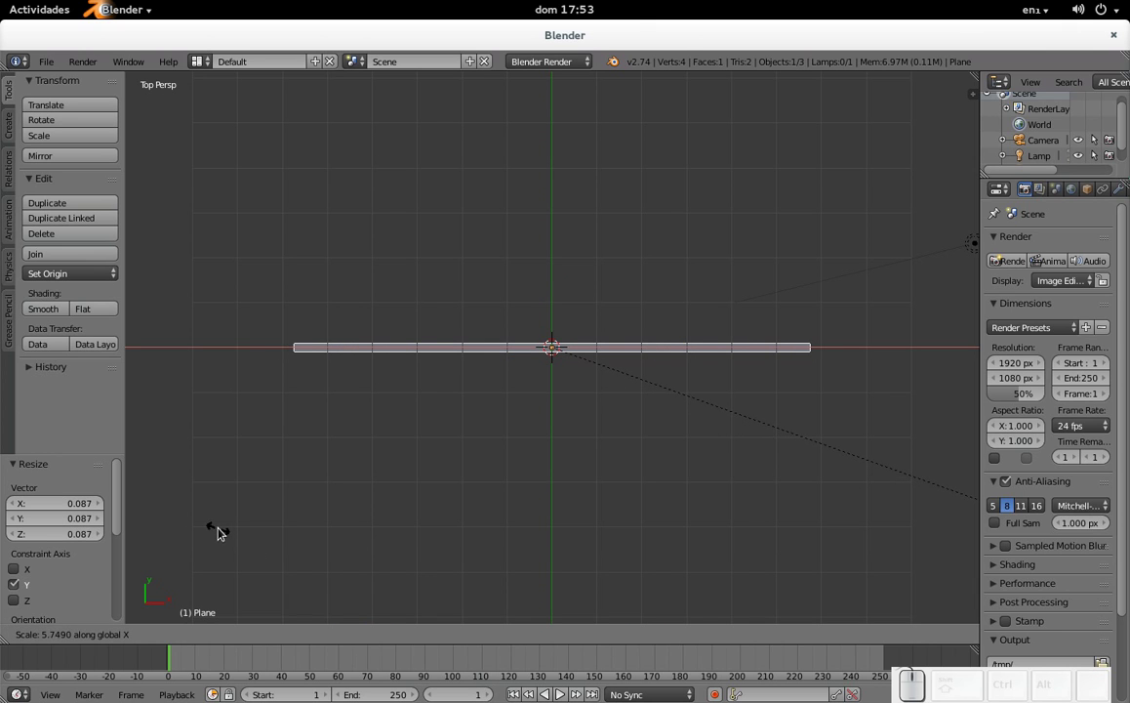
click(267, 544)
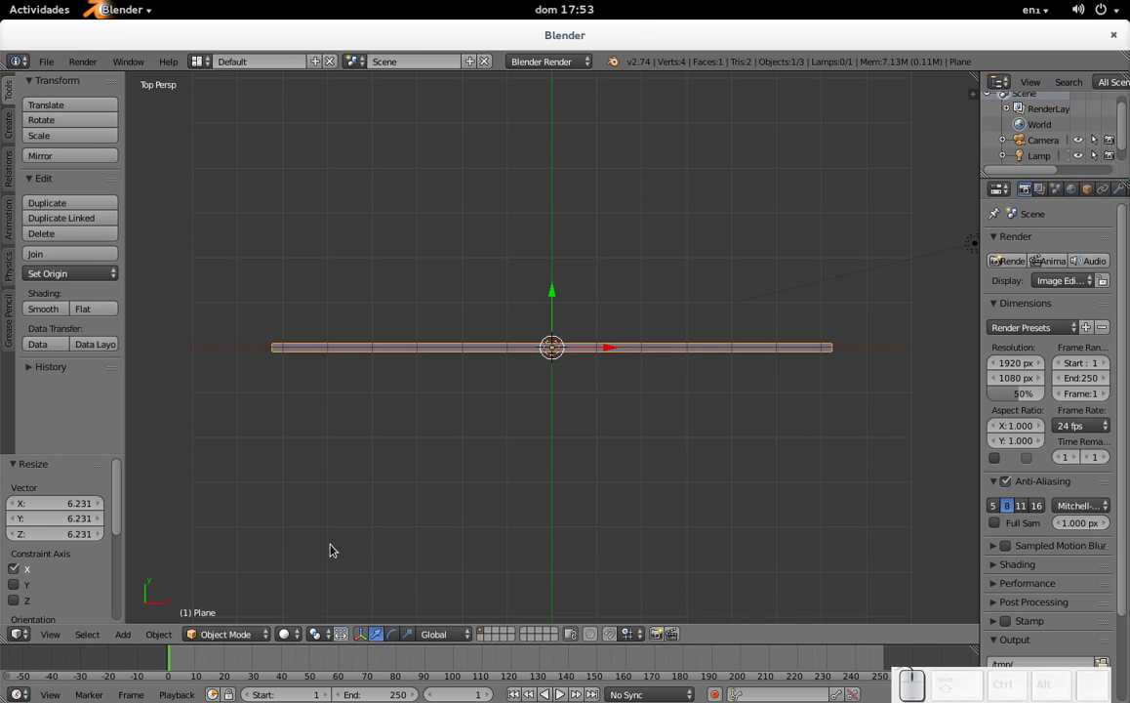
key(s)
key(Escape)
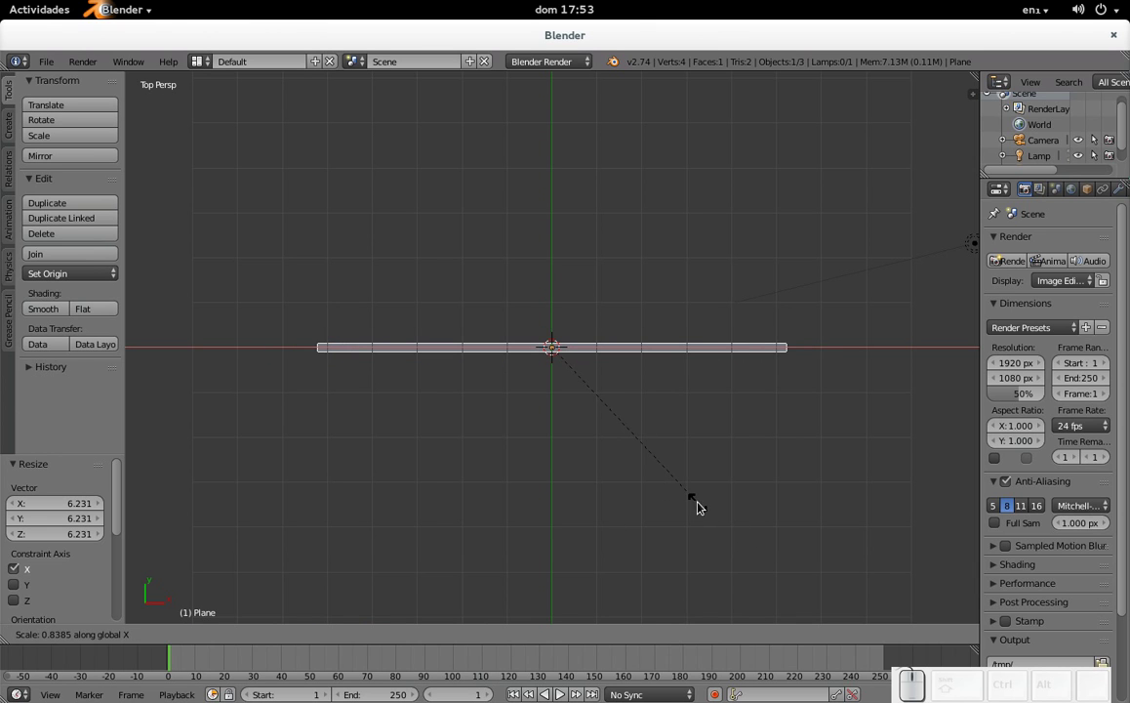
click(707, 505)
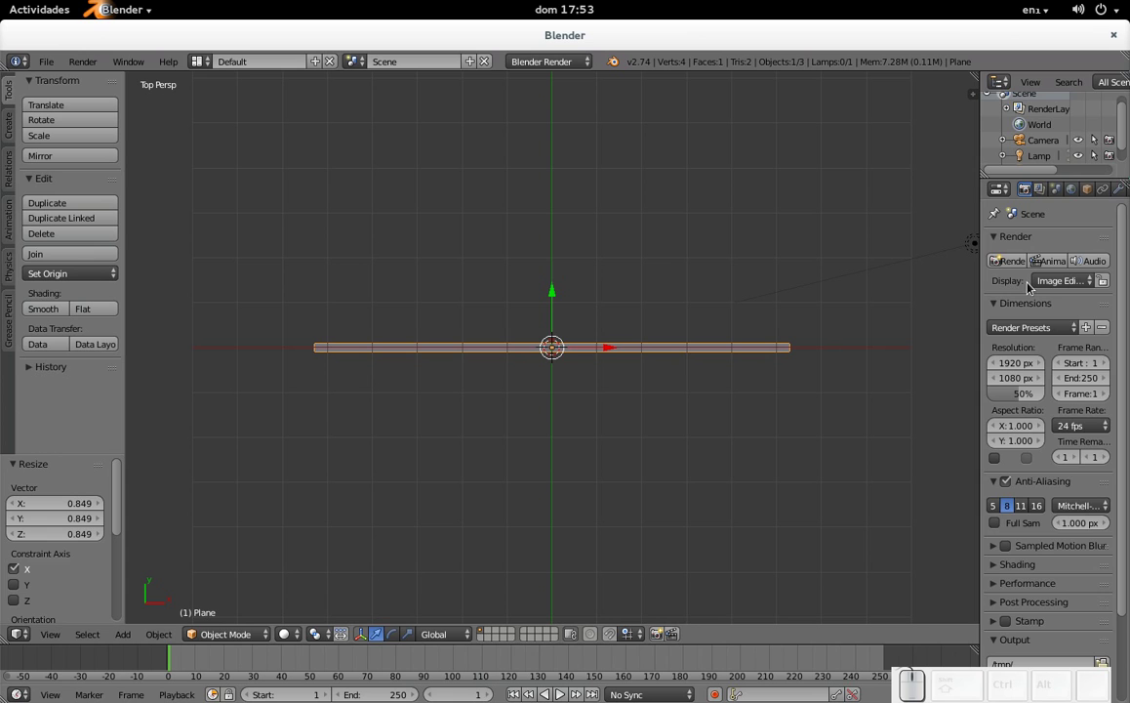
- Add an Array modifier to the strip from the Modifiers properties
click(1126, 199)
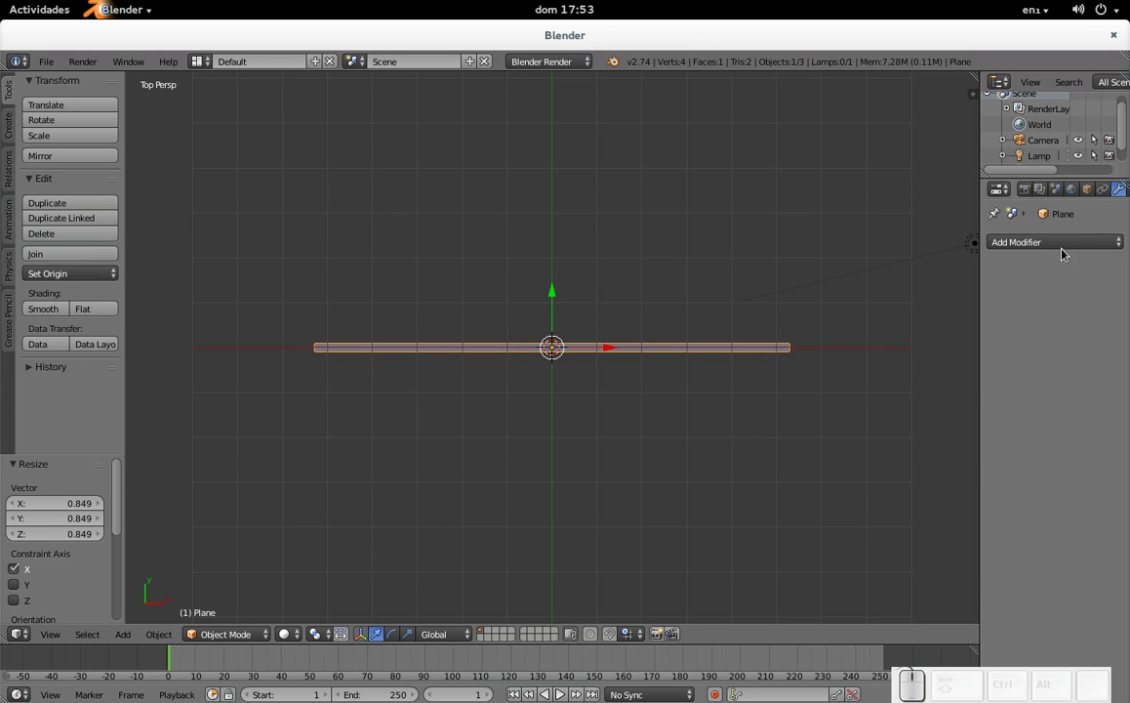
click(1105, 249)
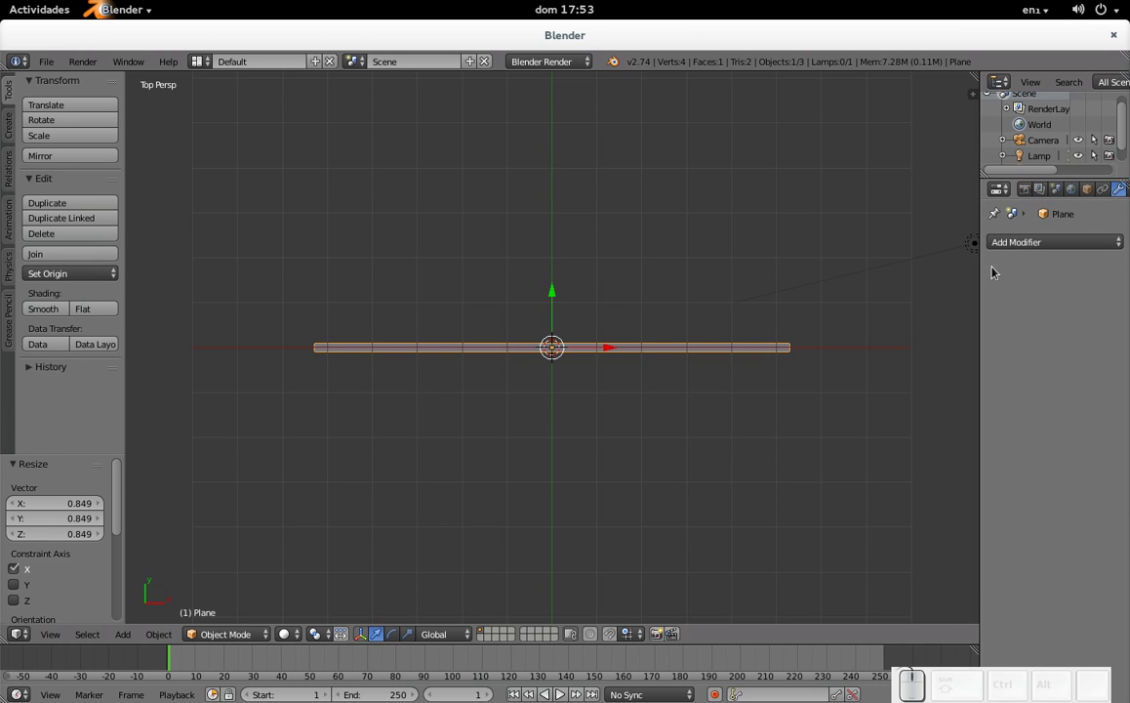
click(1032, 245)
click(1025, 238)
click(809, 281)
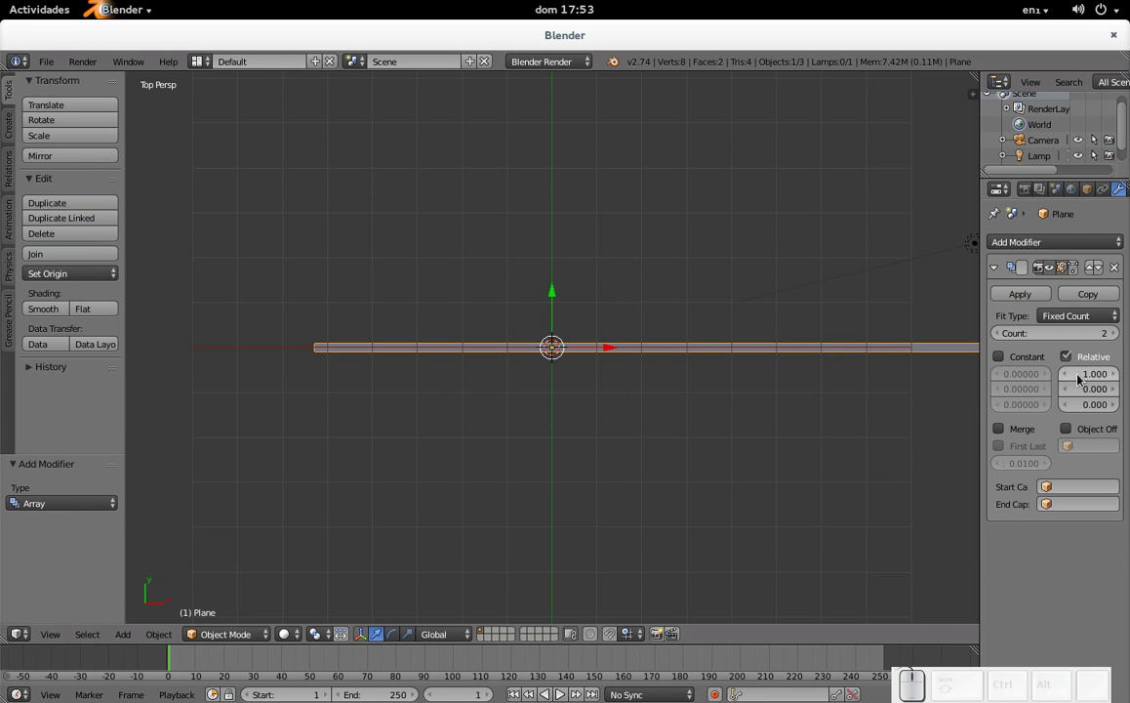
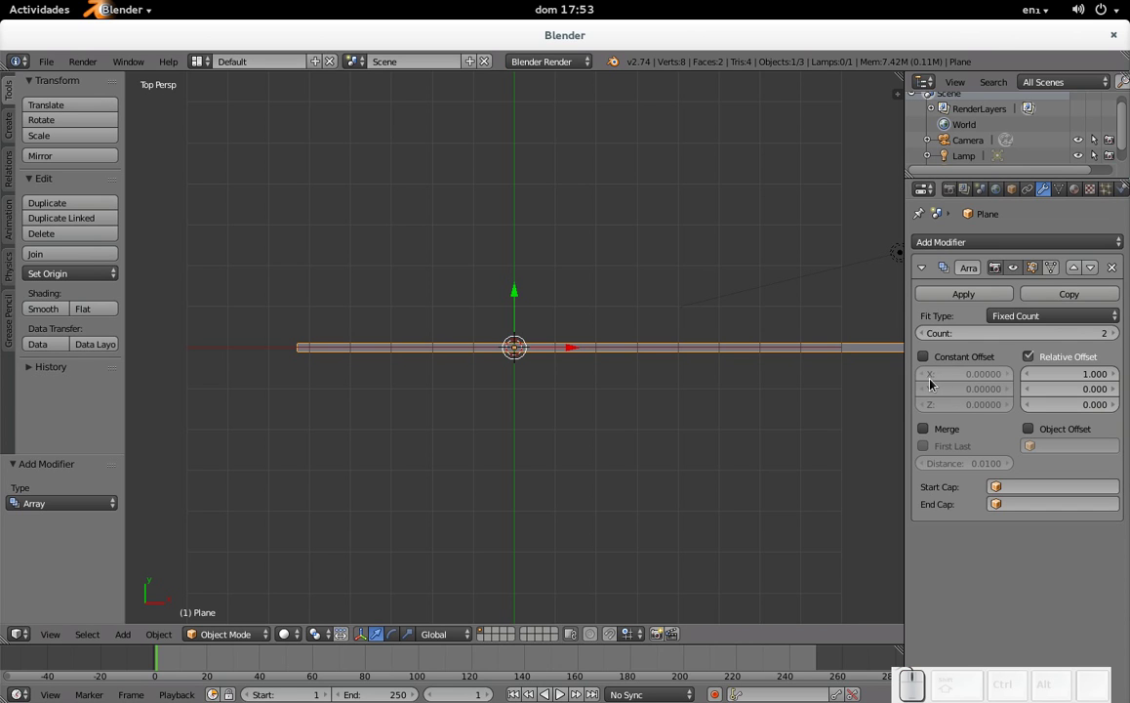
- Set the array's relative offset to X 0, Y 2.5 and raise the count to 10
click(1061, 375)
key(KP_0)
key(Tab)
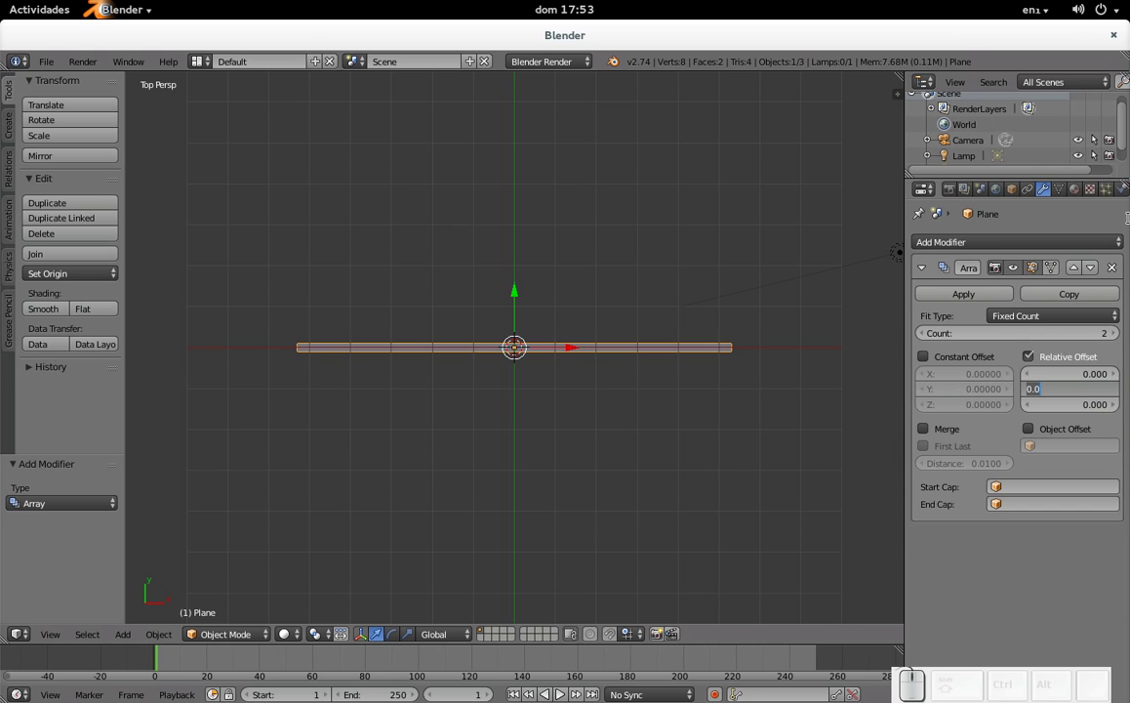
key(KP_1)
key(KP_Enter)
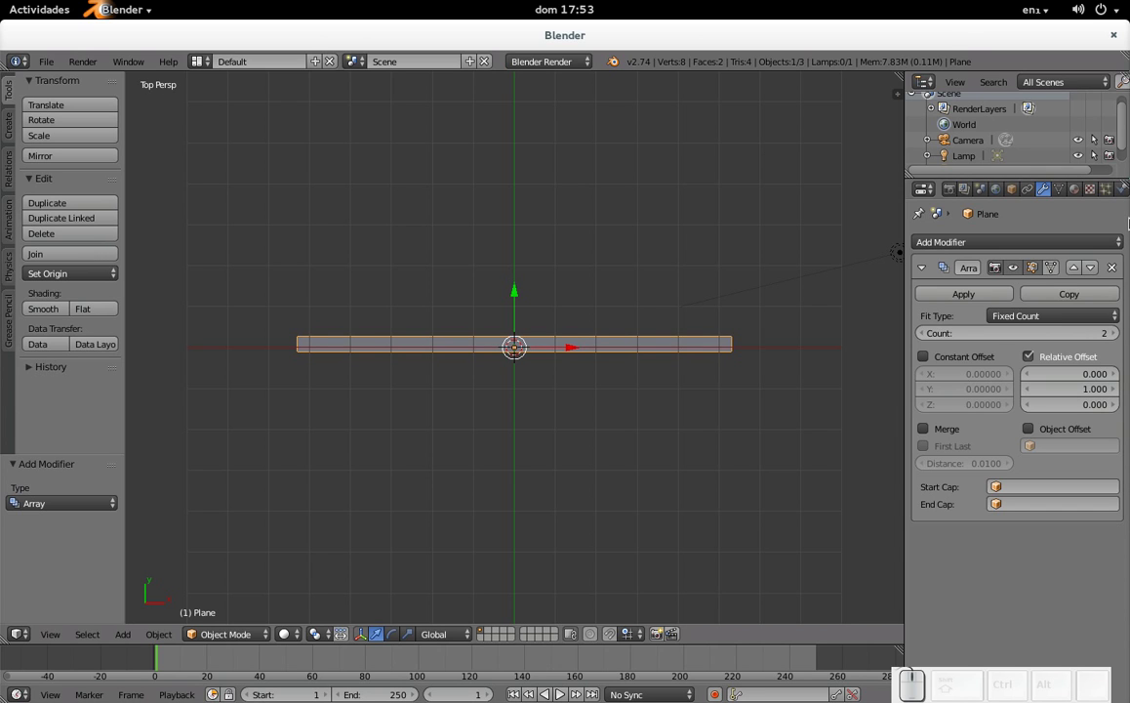
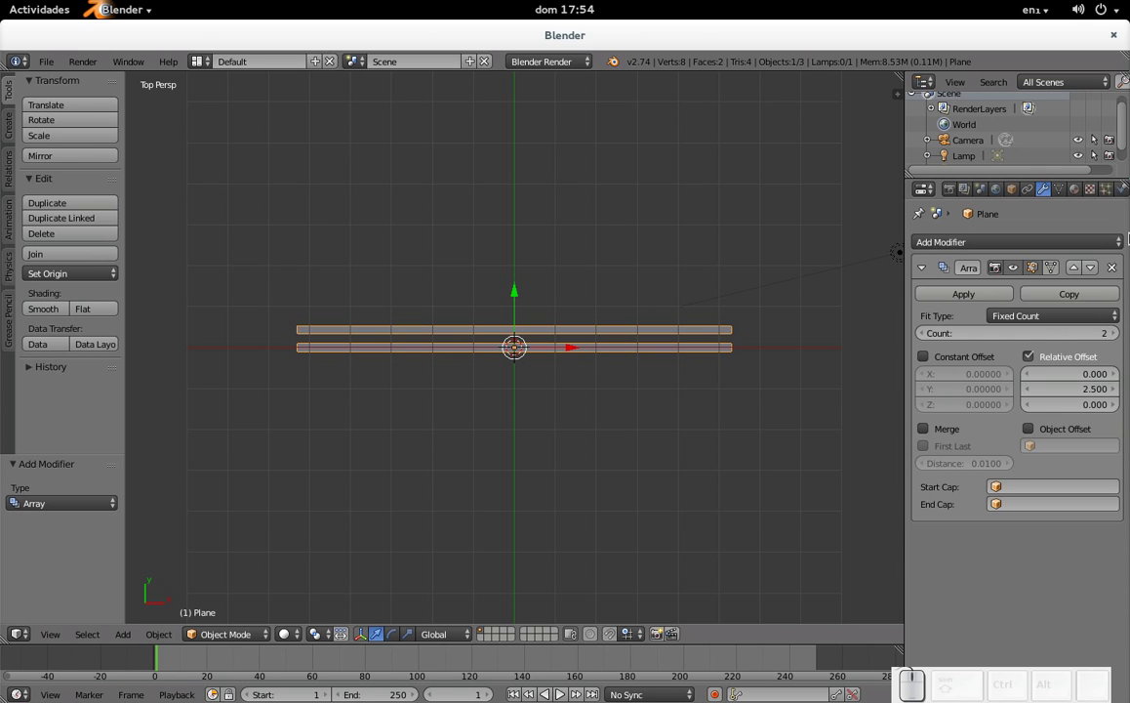
click(1121, 341)
click(1122, 341)
click(1121, 340)
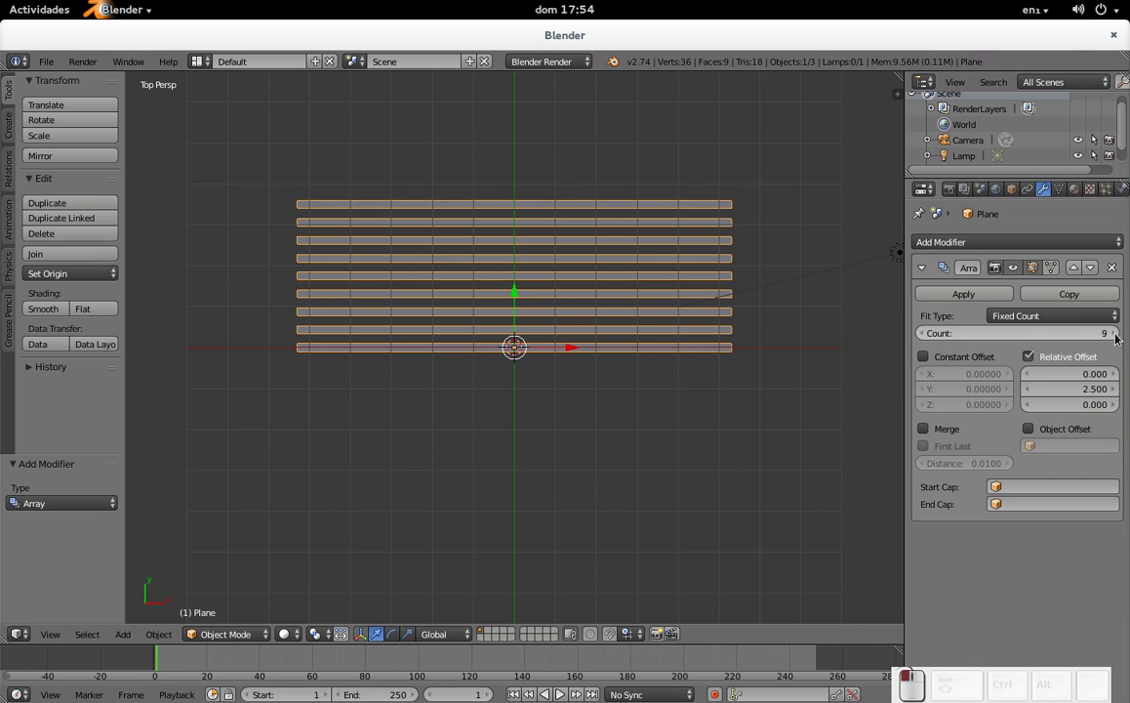
click(1122, 340)
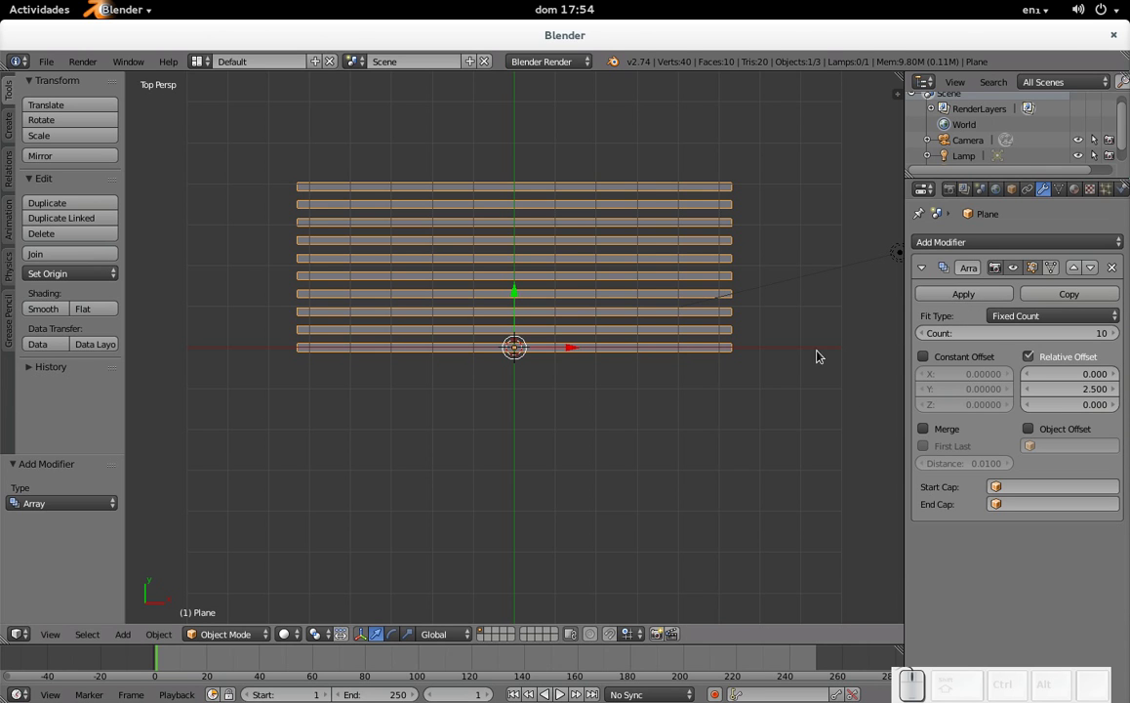
- Apply the Array modifier so the ten strips become real geometry
key(Tab)
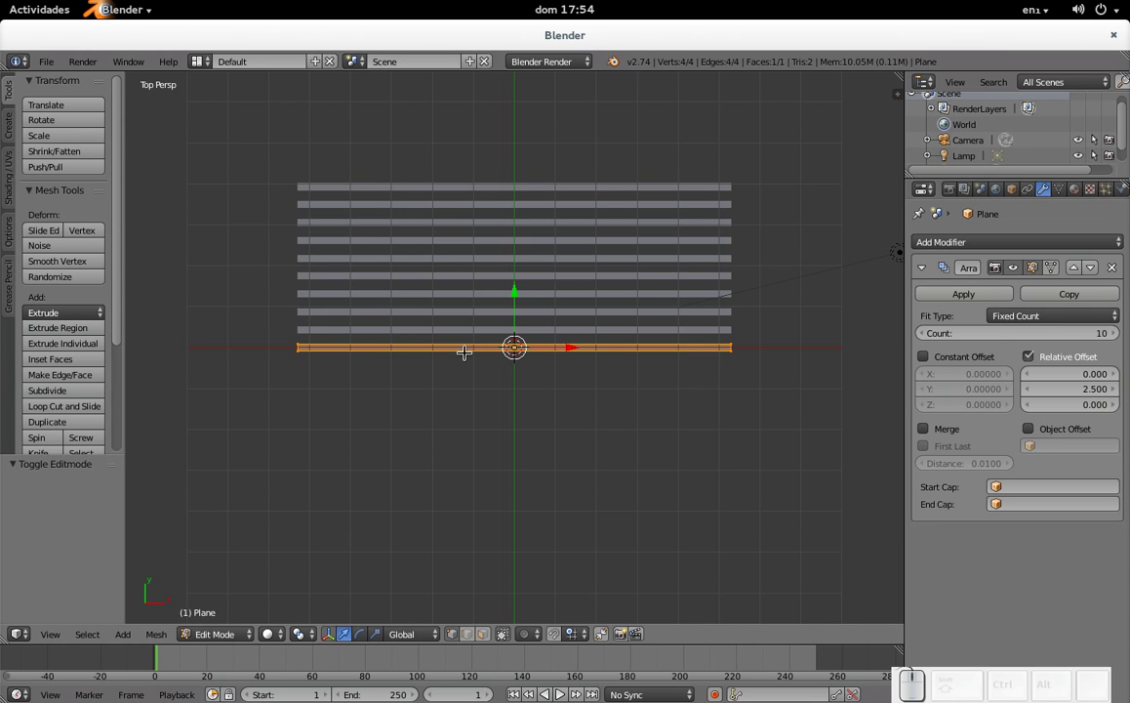
key(Tab)
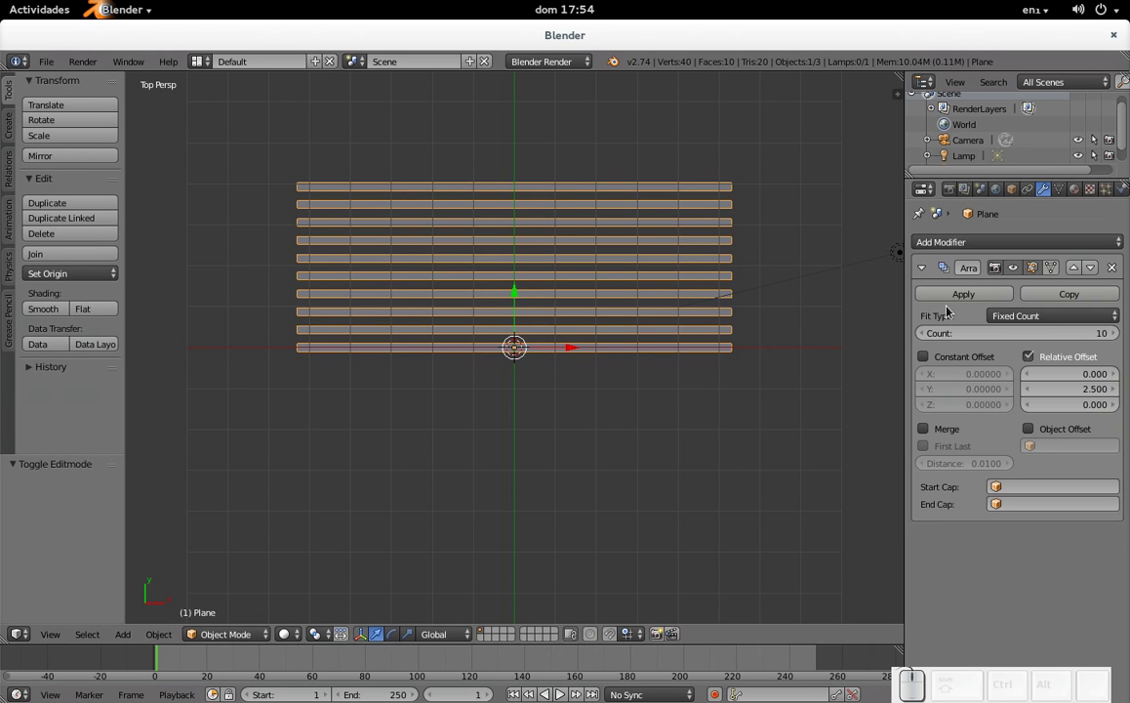
click(963, 302)
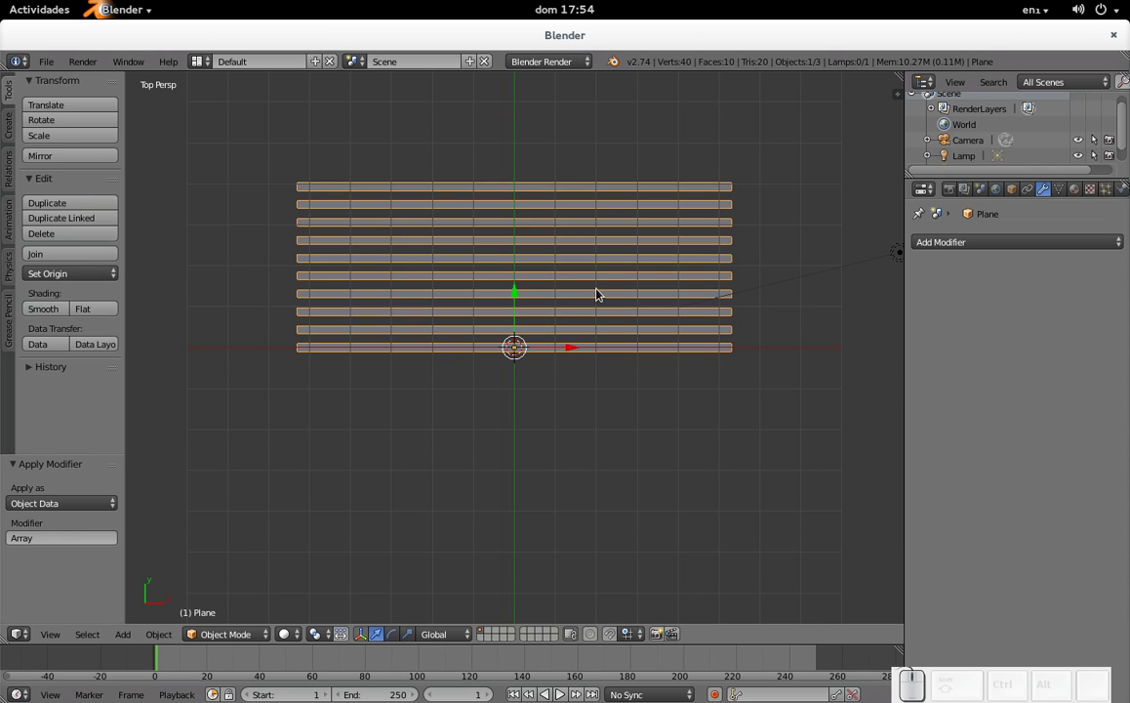
- Subdivide all the strips in Edit Mode with 7 cuts into one dense mesh
key(Tab)
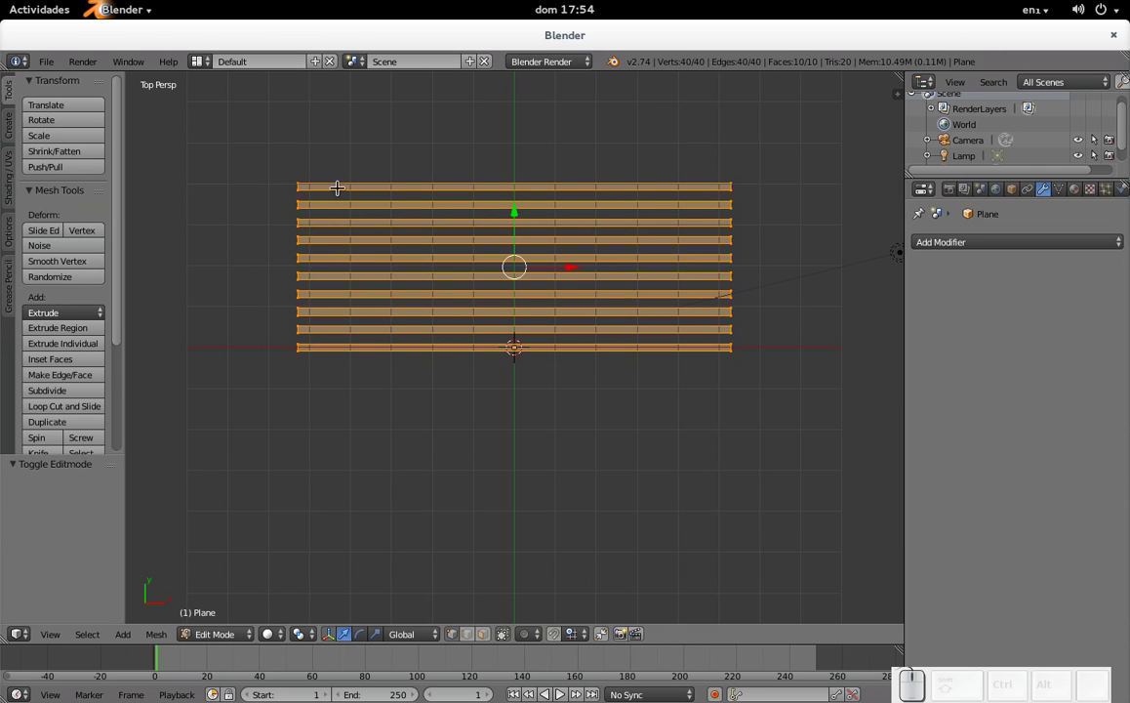
key(Tab)
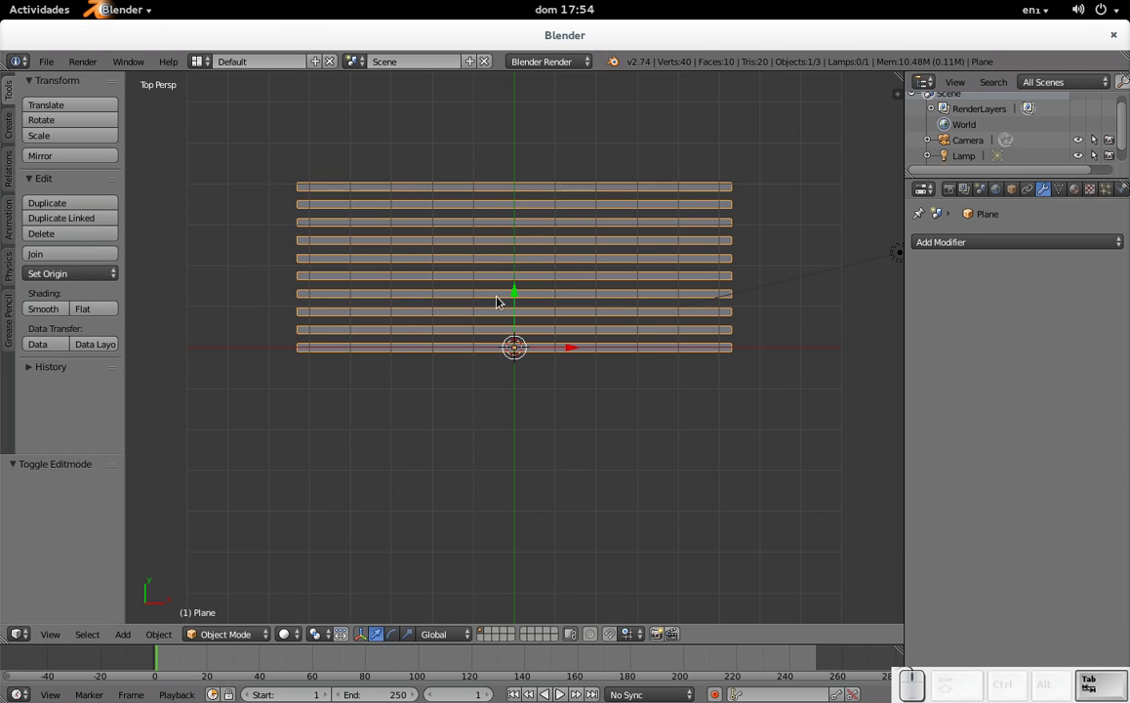
key(Tab)
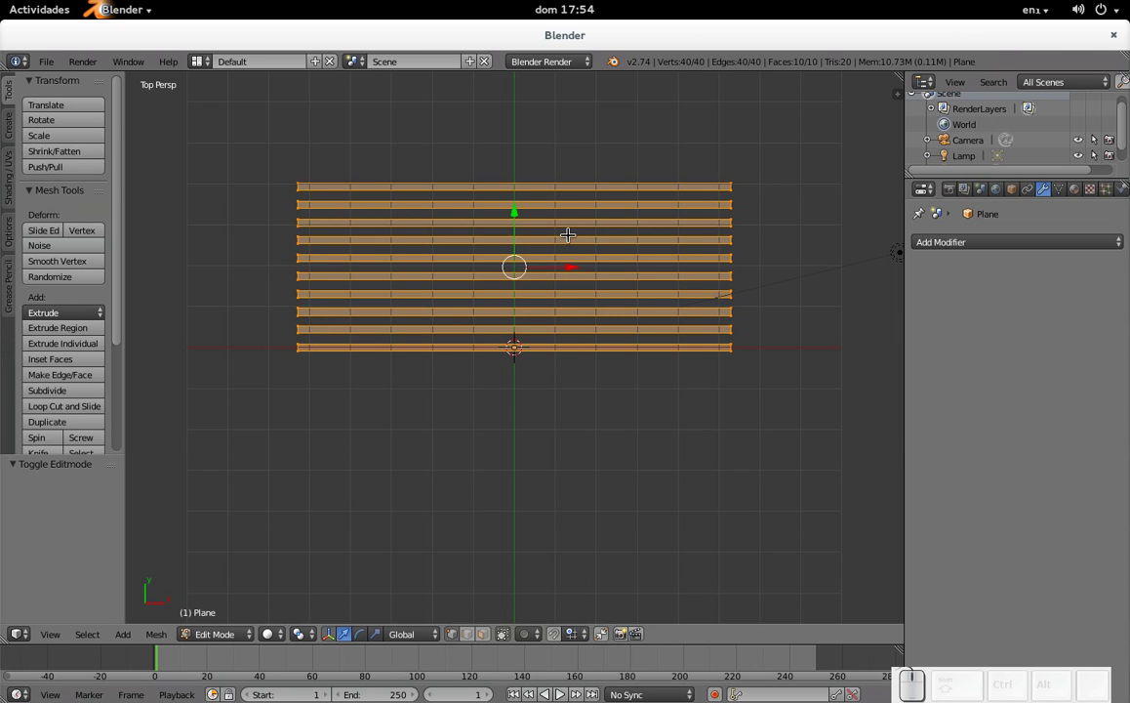
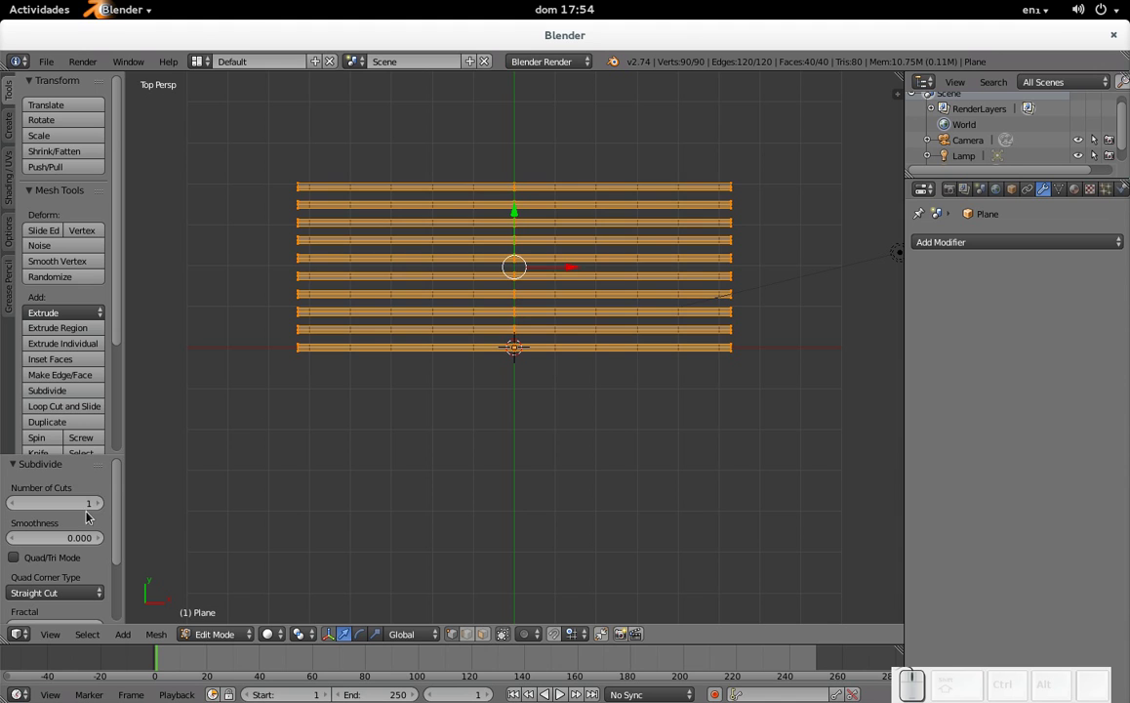
drag(104, 506, 105, 506)
click(104, 505)
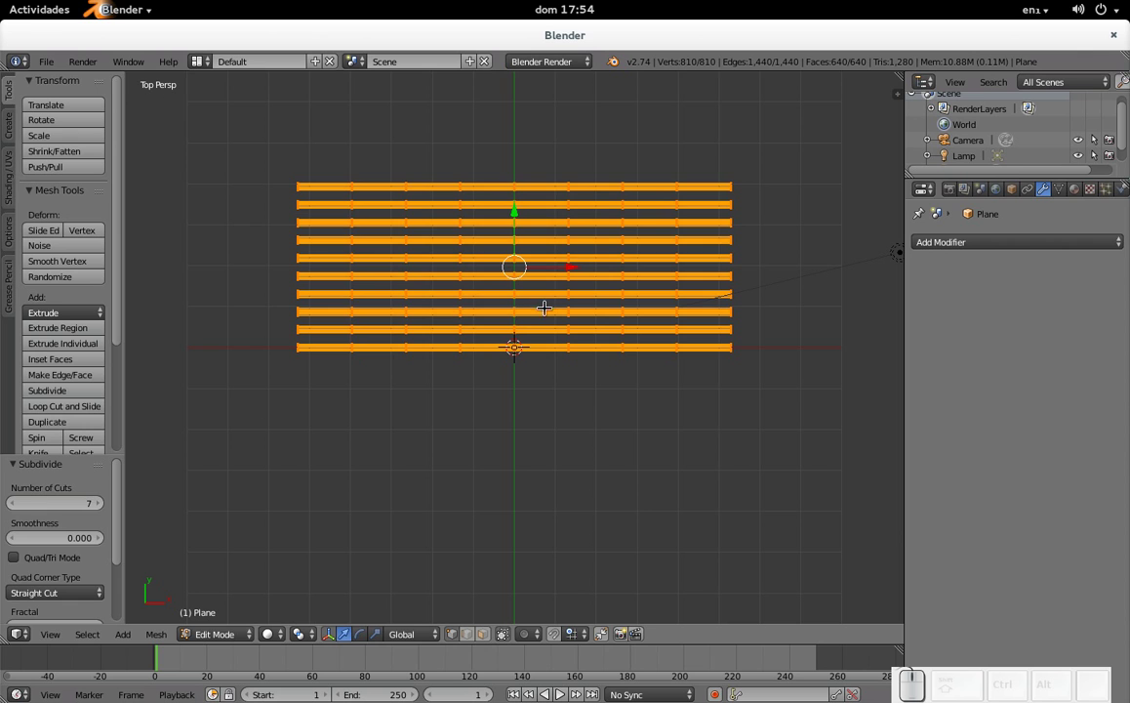
key(Tab)
drag(456, 281, 536, 321)
scroll(up, 3)
- Add a Text object and replace its default lettering with the word Linux
key(shift+a)
click(512, 390)
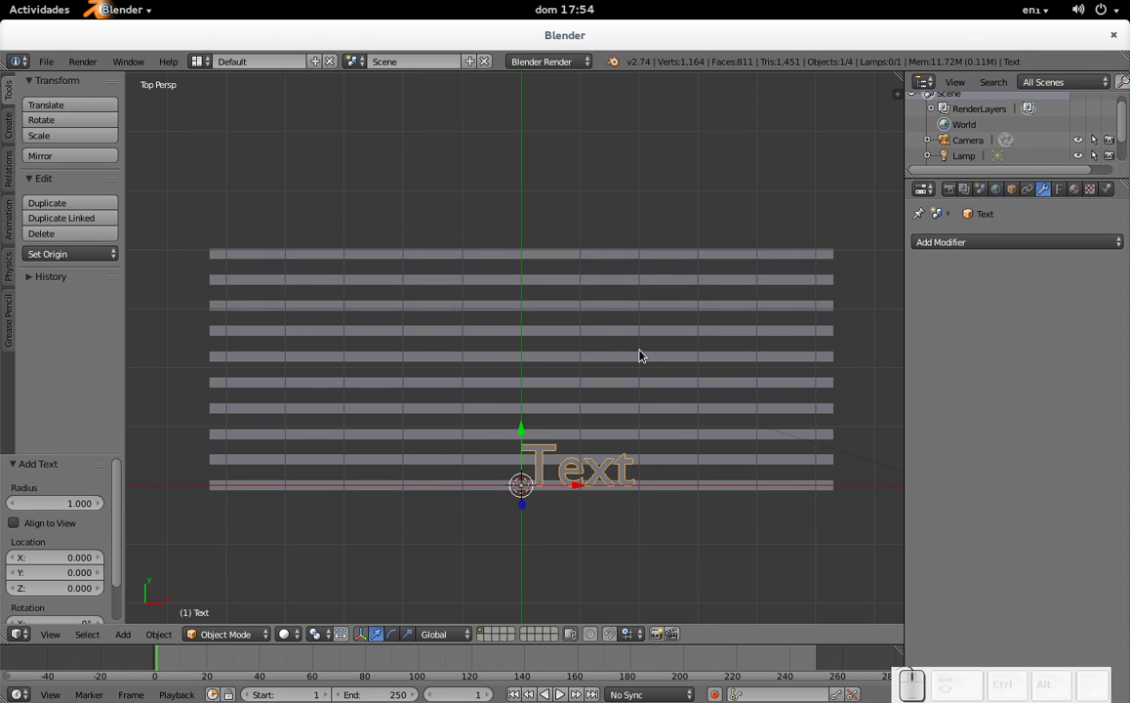
key(Tab)
key(BackSpace)
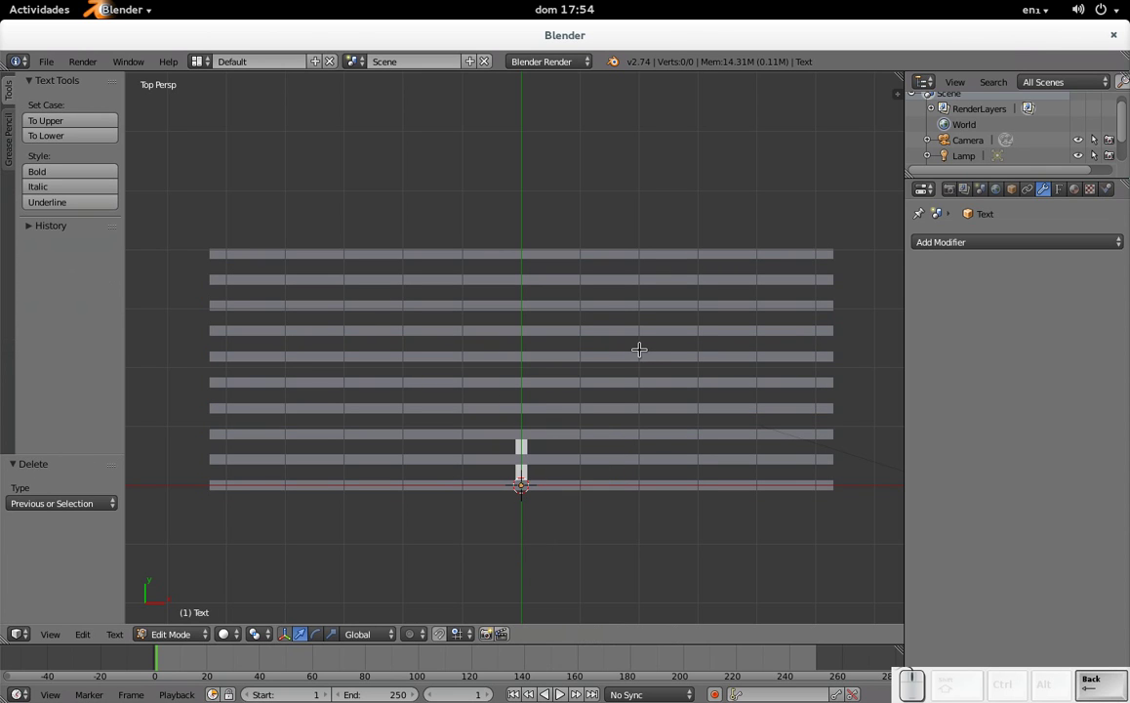
key(Tab)
- Scale the Linux text about 2.13 times larger and position it over the middle of the strips
drag(525, 432, 584, 376)
drag(584, 379, 455, 378)
key(s)
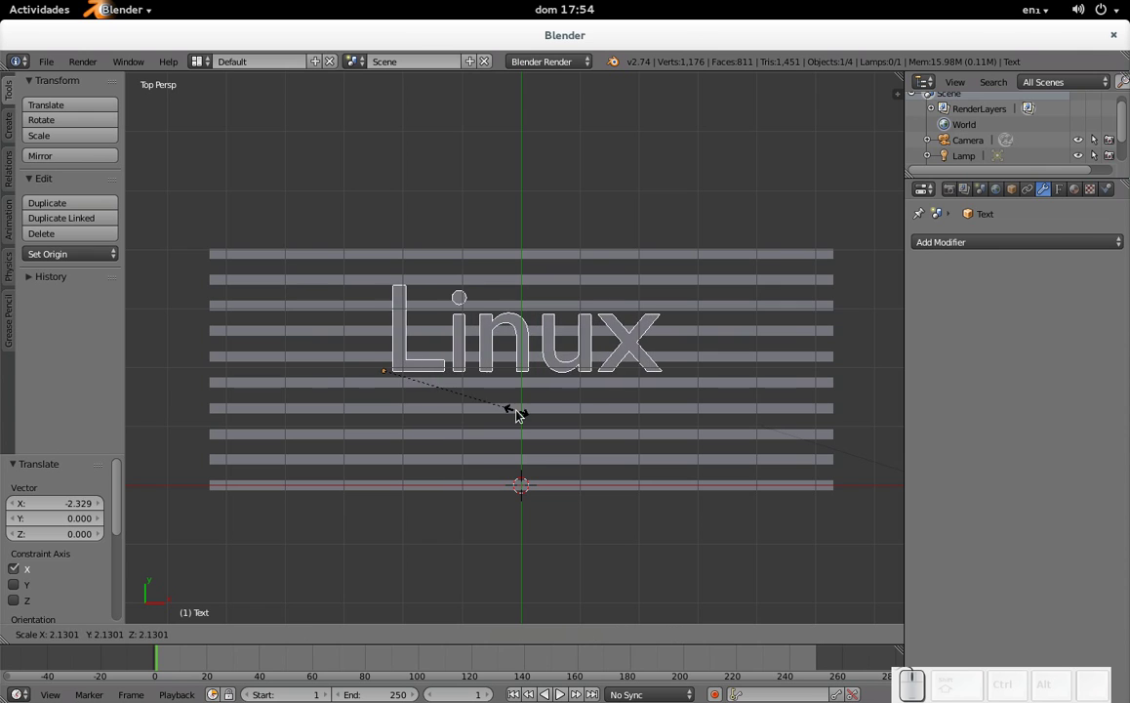
click(522, 414)
drag(386, 318, 432, 387)
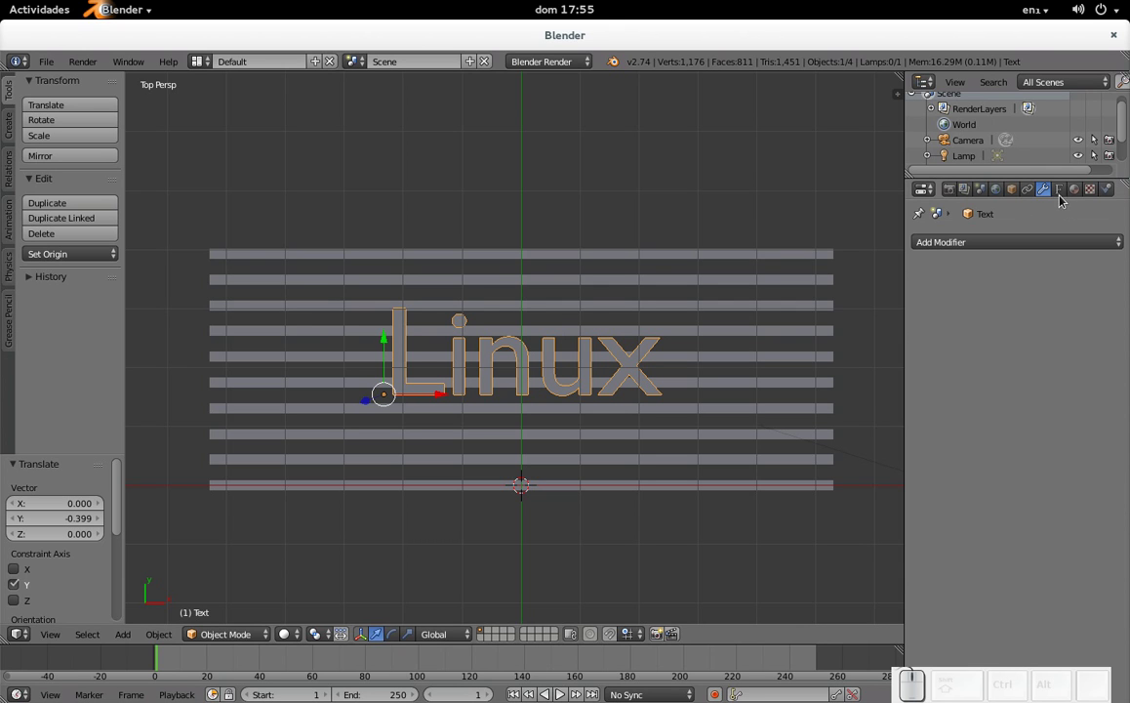
- Set the text's Extrude depth to 0.1 in its Geometry panel
click(1064, 198)
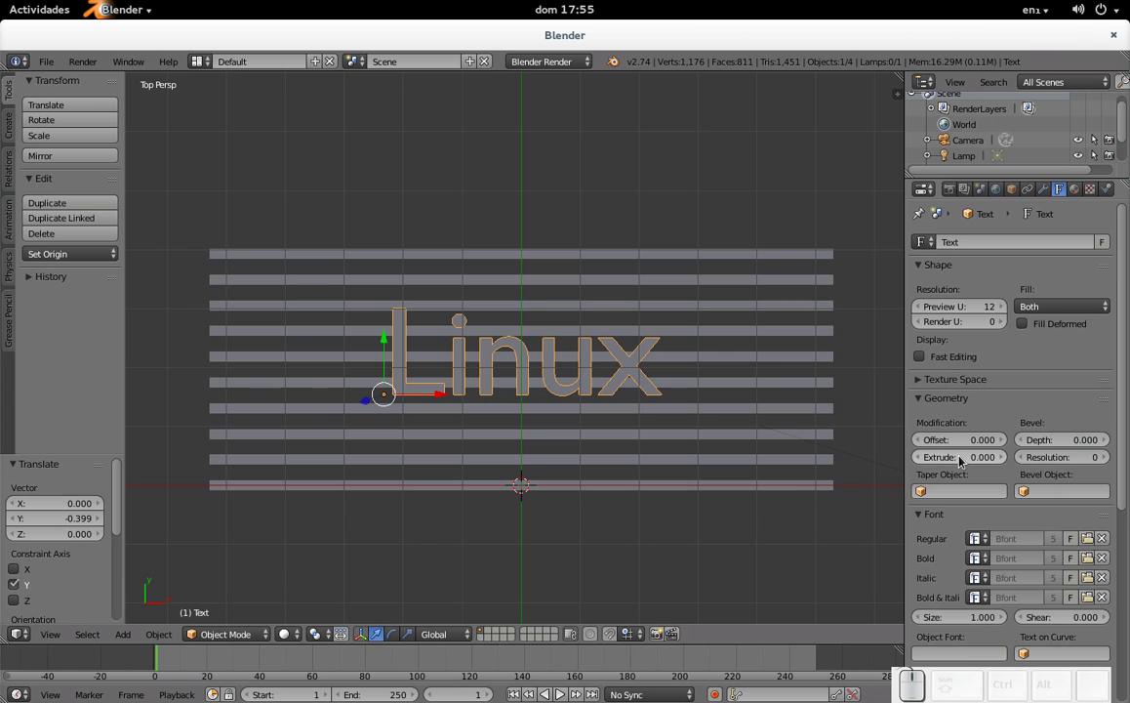
click(964, 465)
key(KP_Decimal)
key(KP_1)
key(KP_Enter)
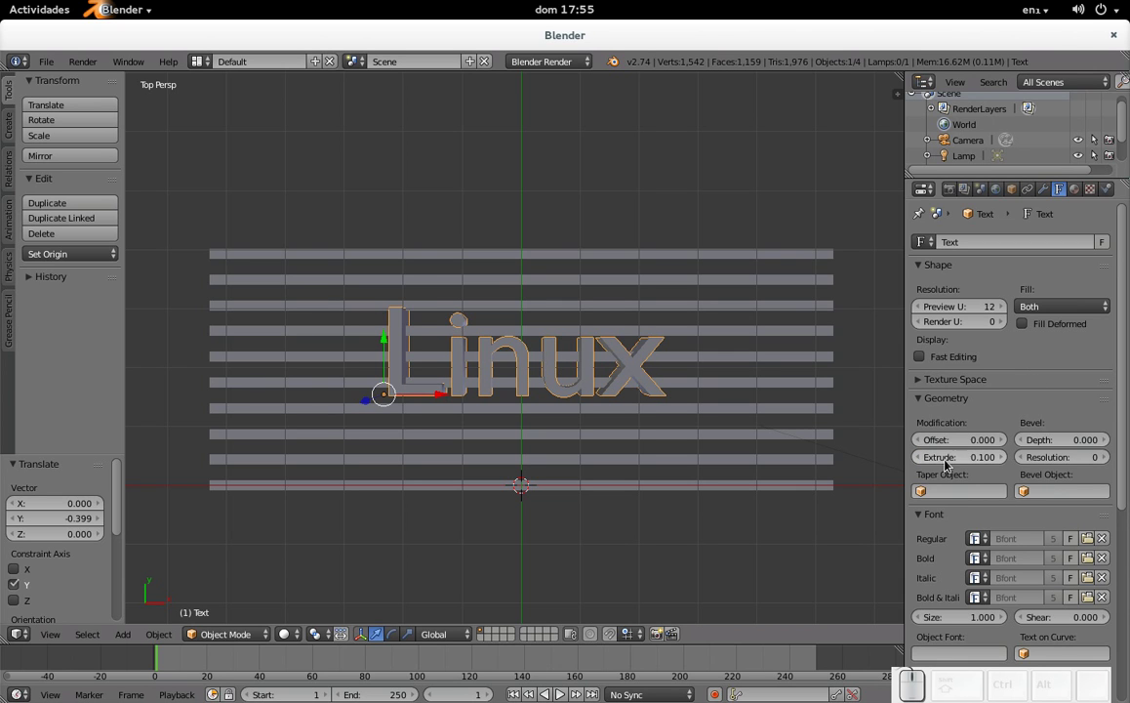
- Orbit to view the solid letters and check them in text edit mode
drag(520, 414, 531, 378)
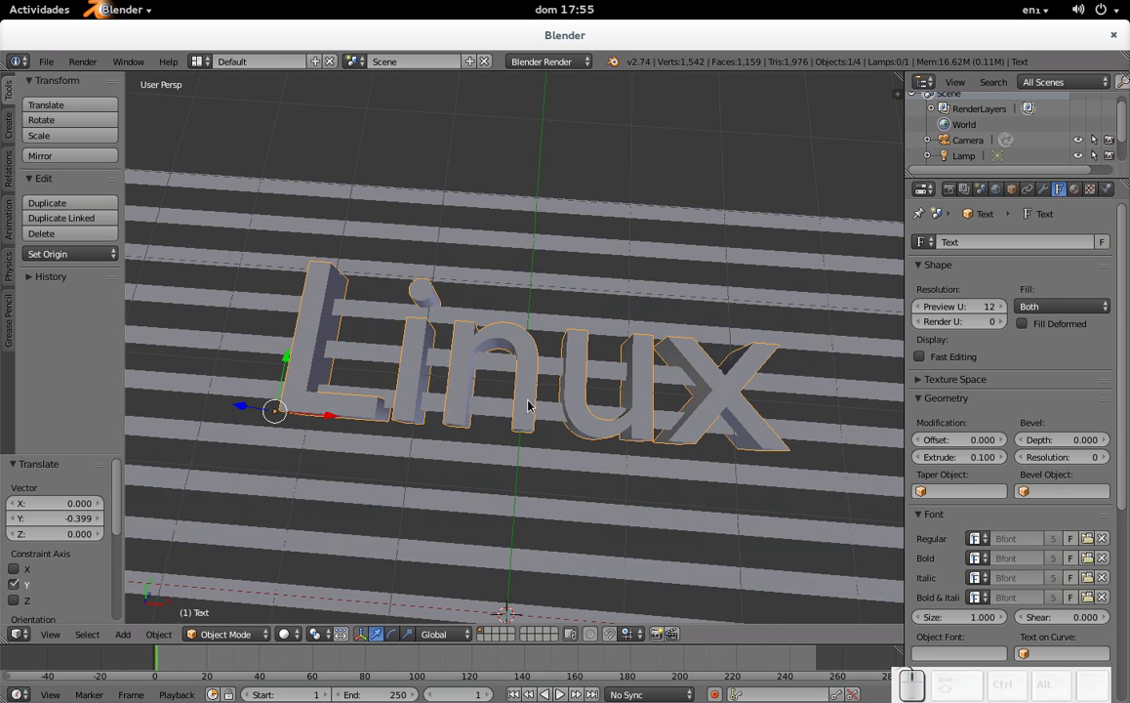
key(Tab)
key(Tab)
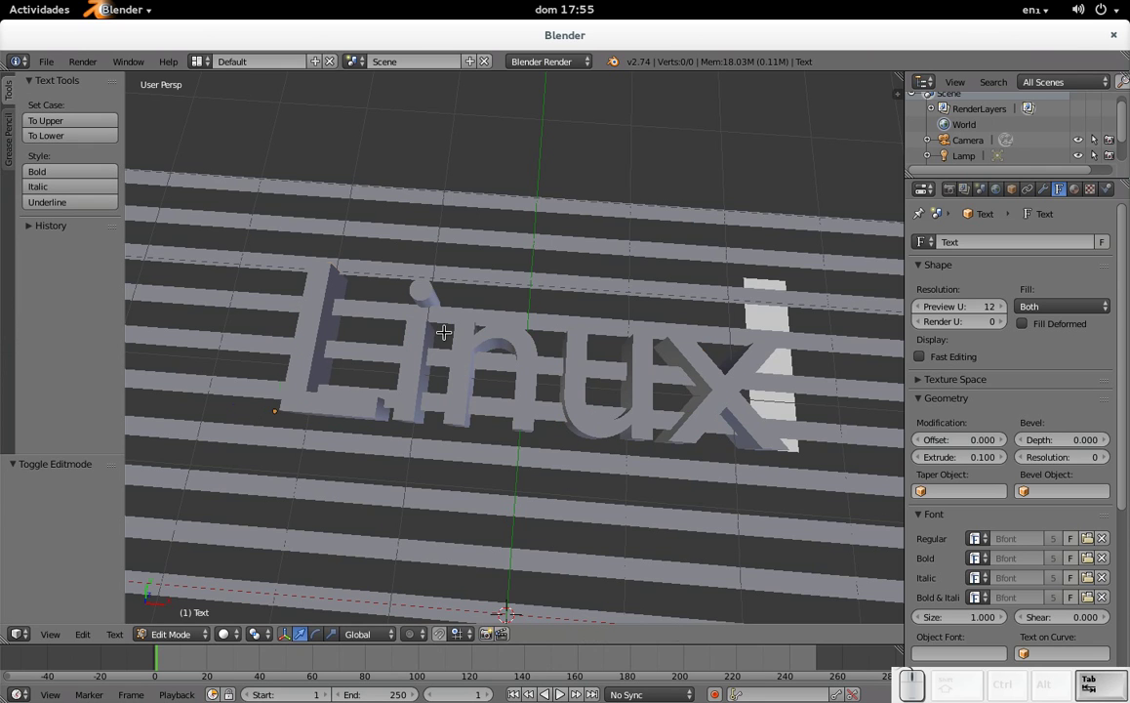
key(BackSpace)
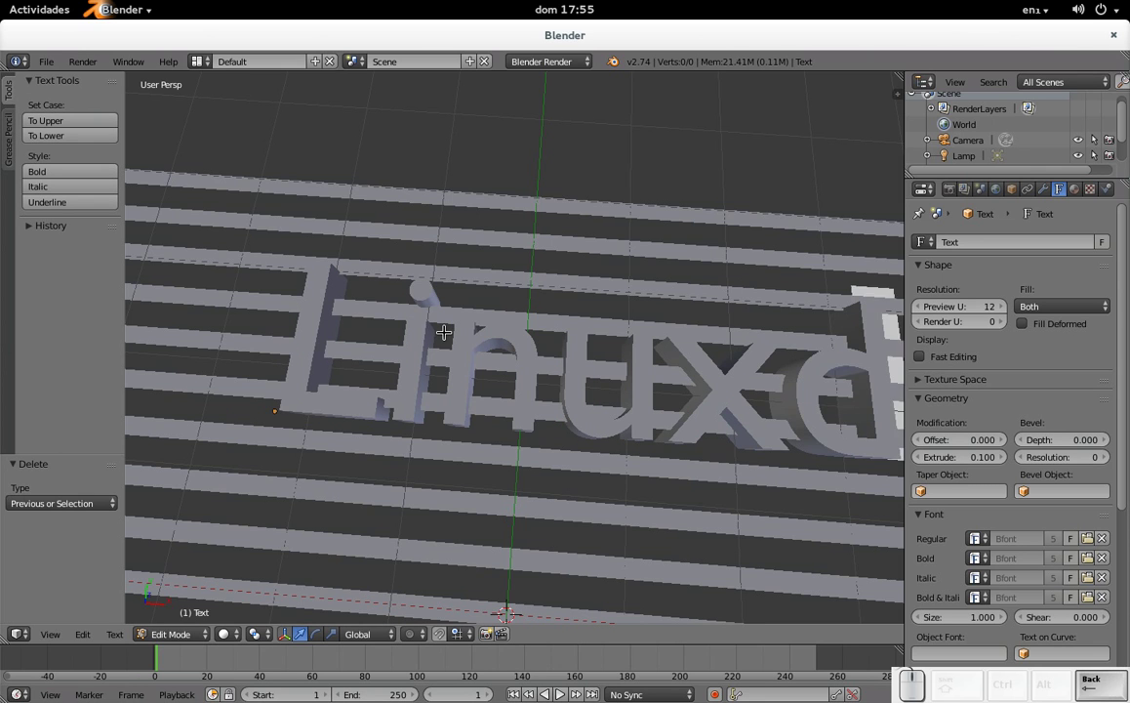
key(Tab)
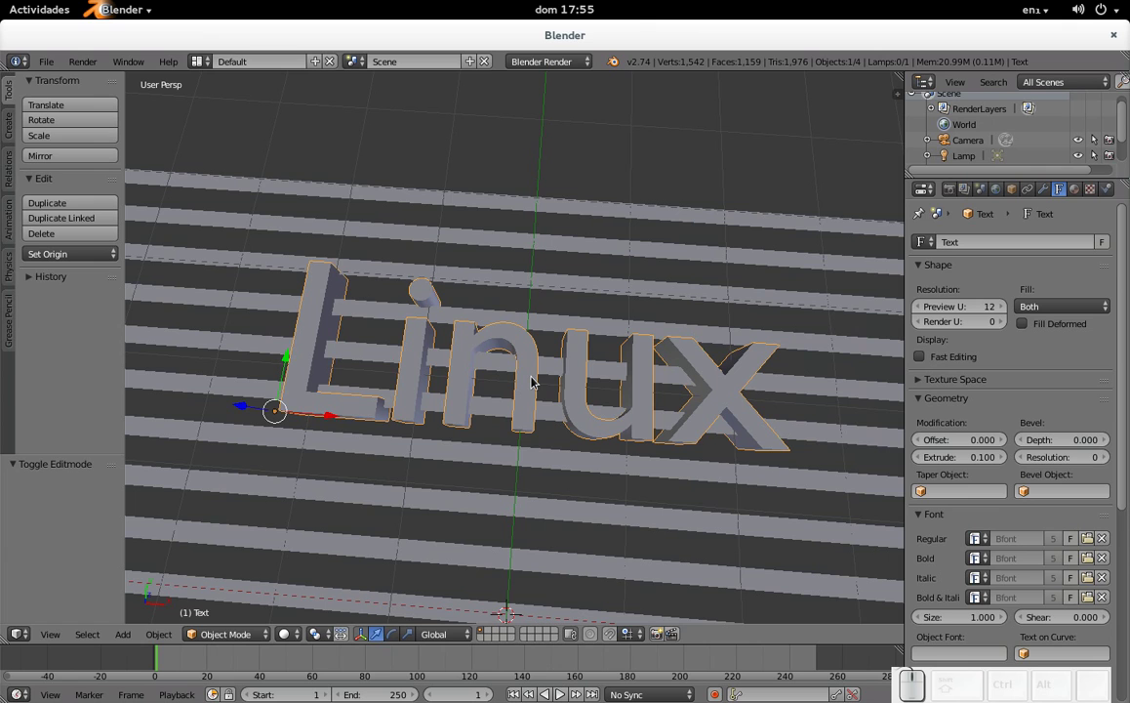
- Convert the extruded Linux text into a mesh with Alt+C and inspect it in Edit Mode
key(alt+c)
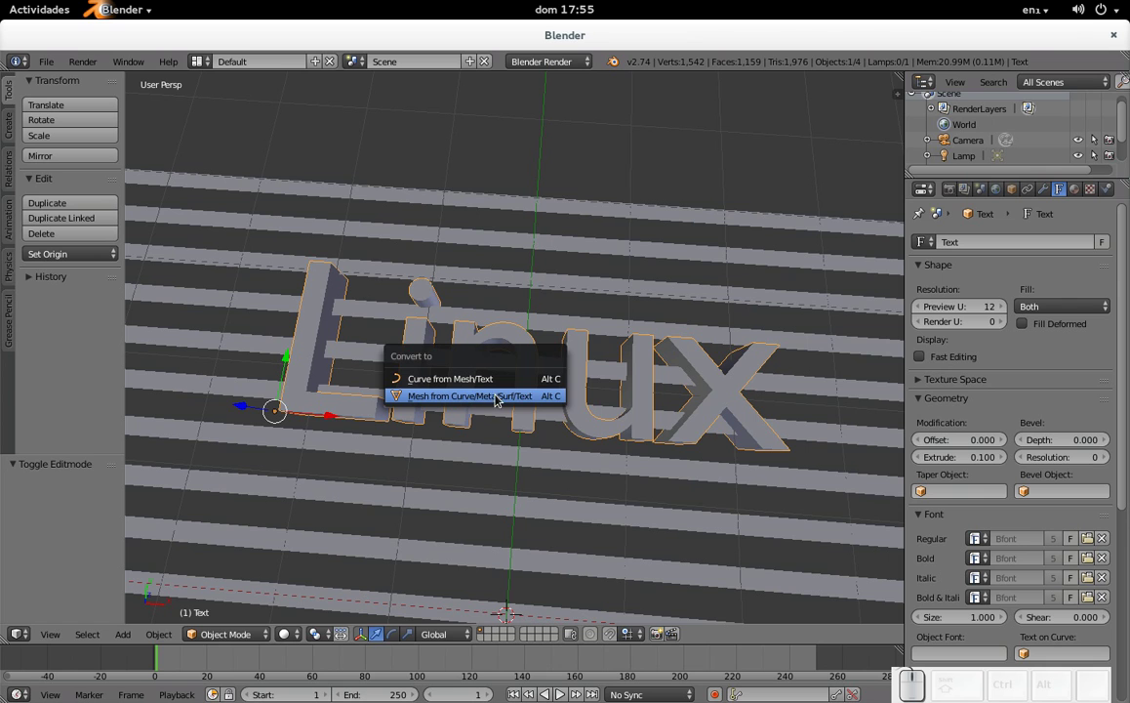
click(526, 405)
key(Tab)
scroll(up, 3)
scroll(down, 3)
key(Tab)
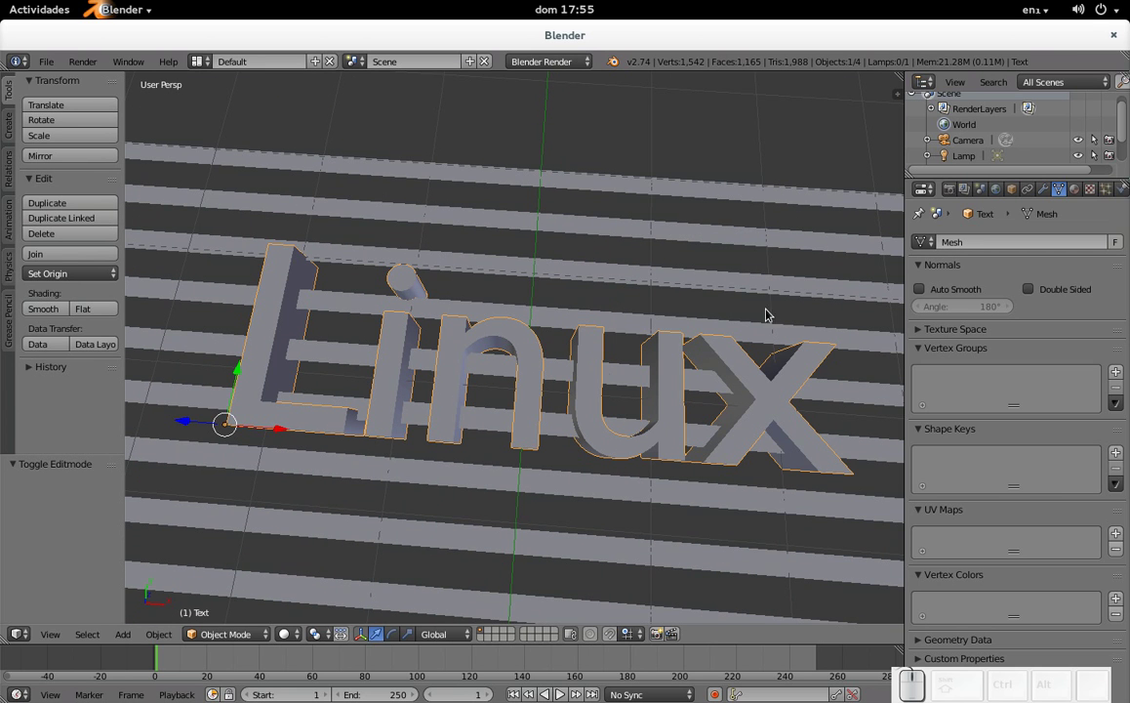
- Add a Remesh modifier to the Linux mesh with Remove Disconnected Pieces unchecked
click(1053, 193)
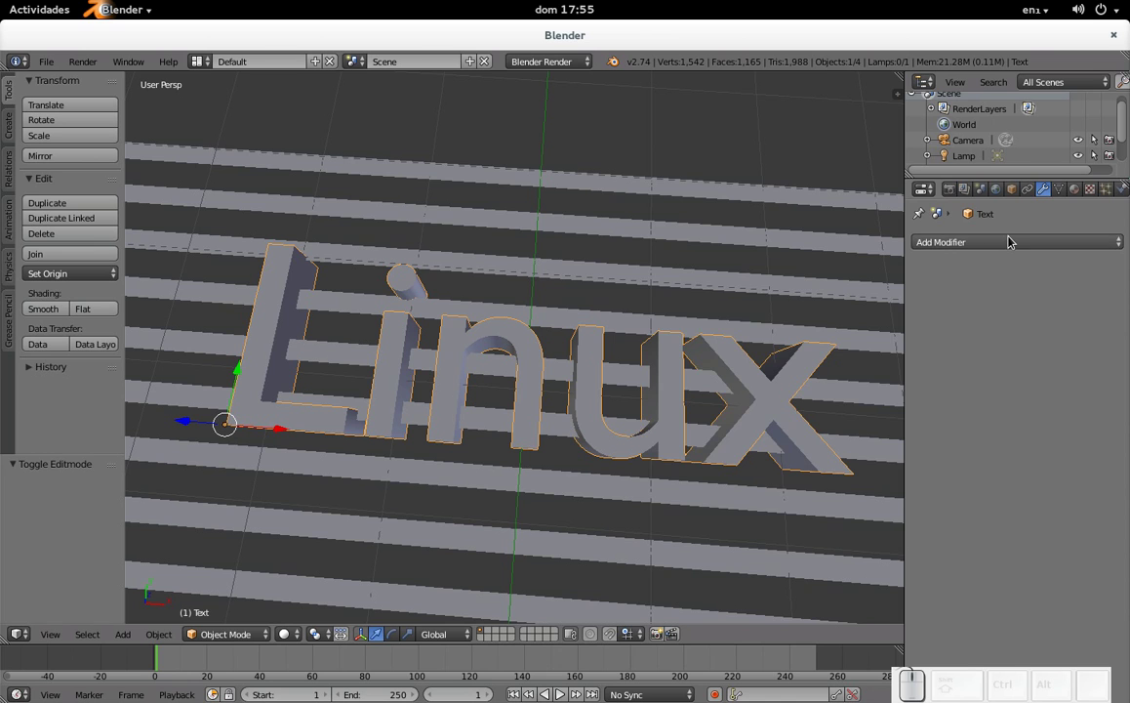
click(1014, 240)
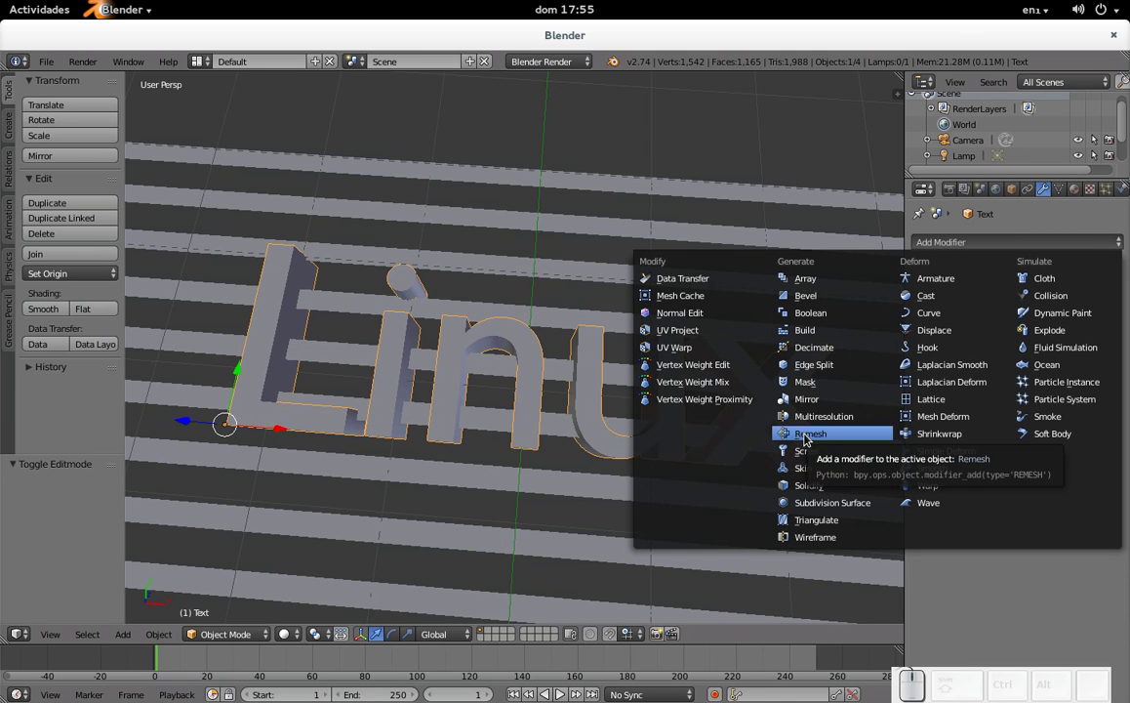
click(842, 438)
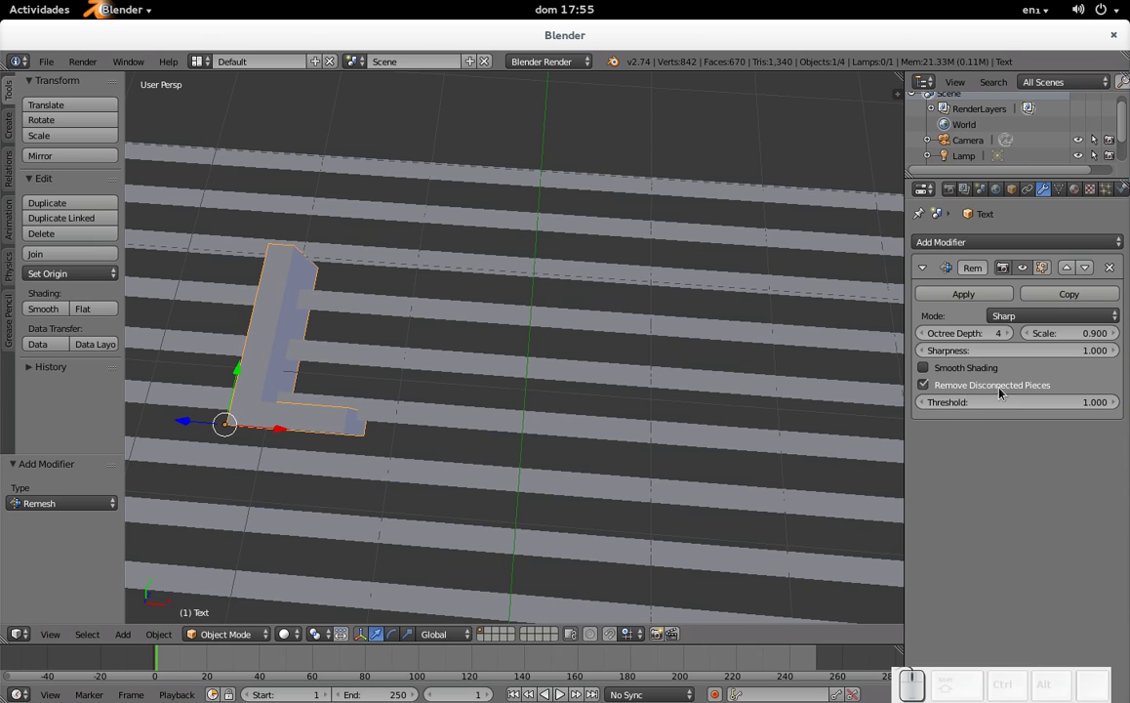
click(998, 397)
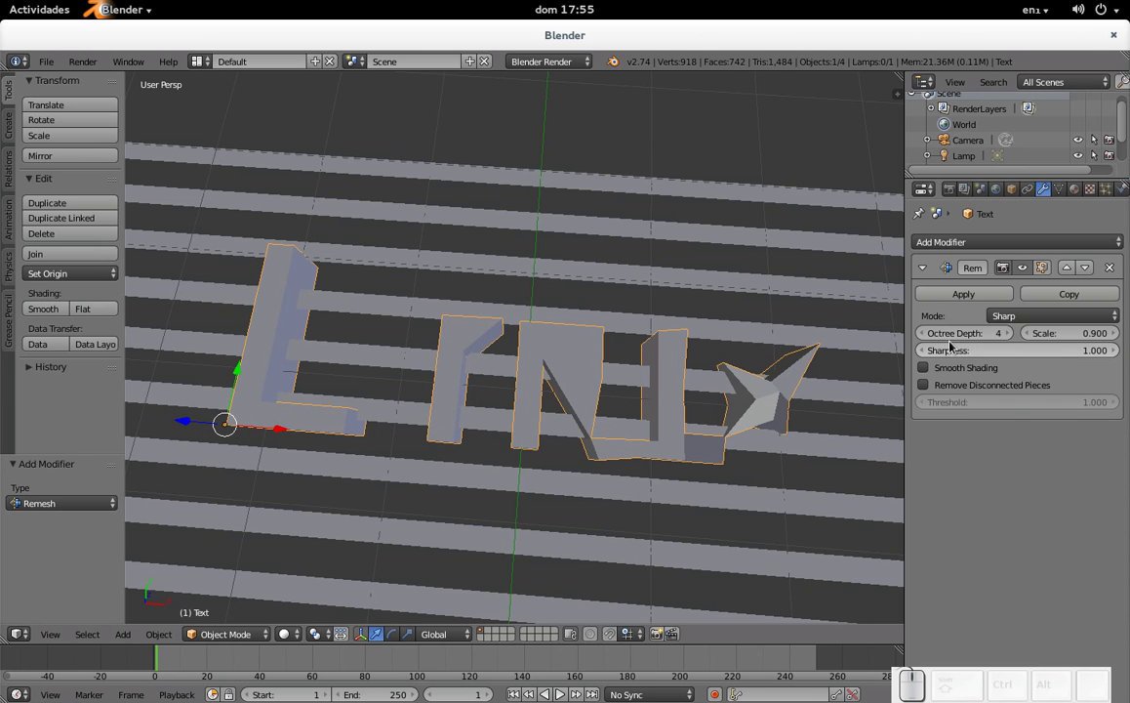
- Raise the Remesh octree depth to 7, try Blocks mode, then settle on Sharp
click(1015, 340)
click(1015, 341)
click(1015, 340)
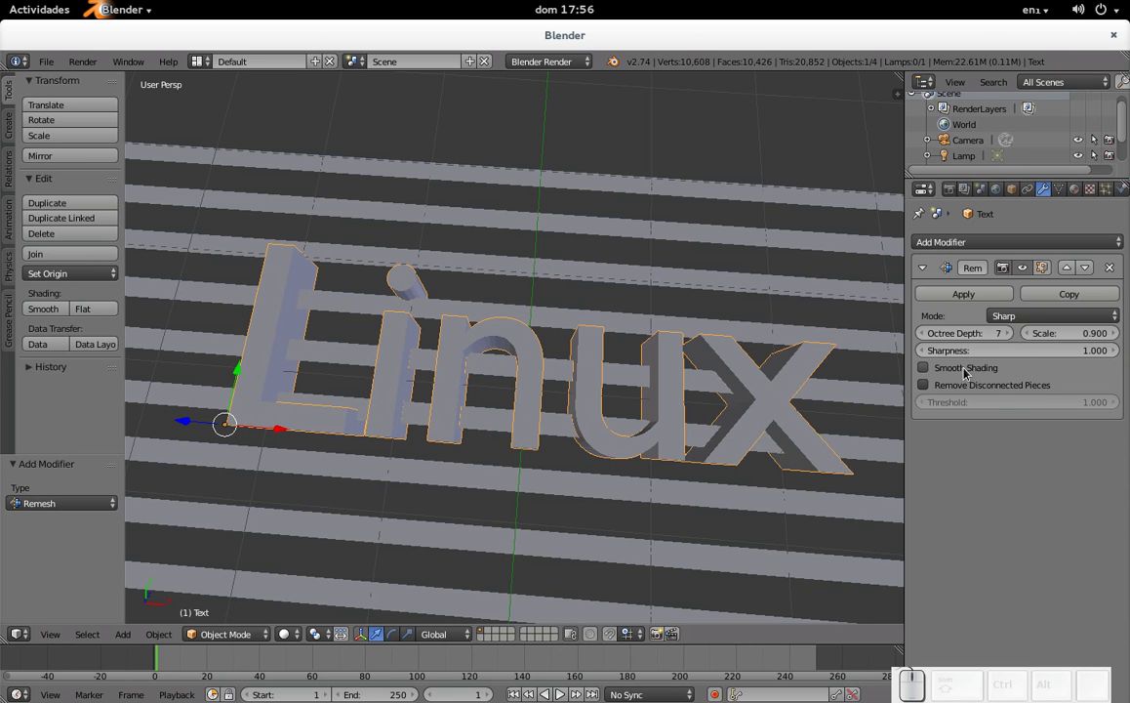
click(1042, 319)
click(1043, 306)
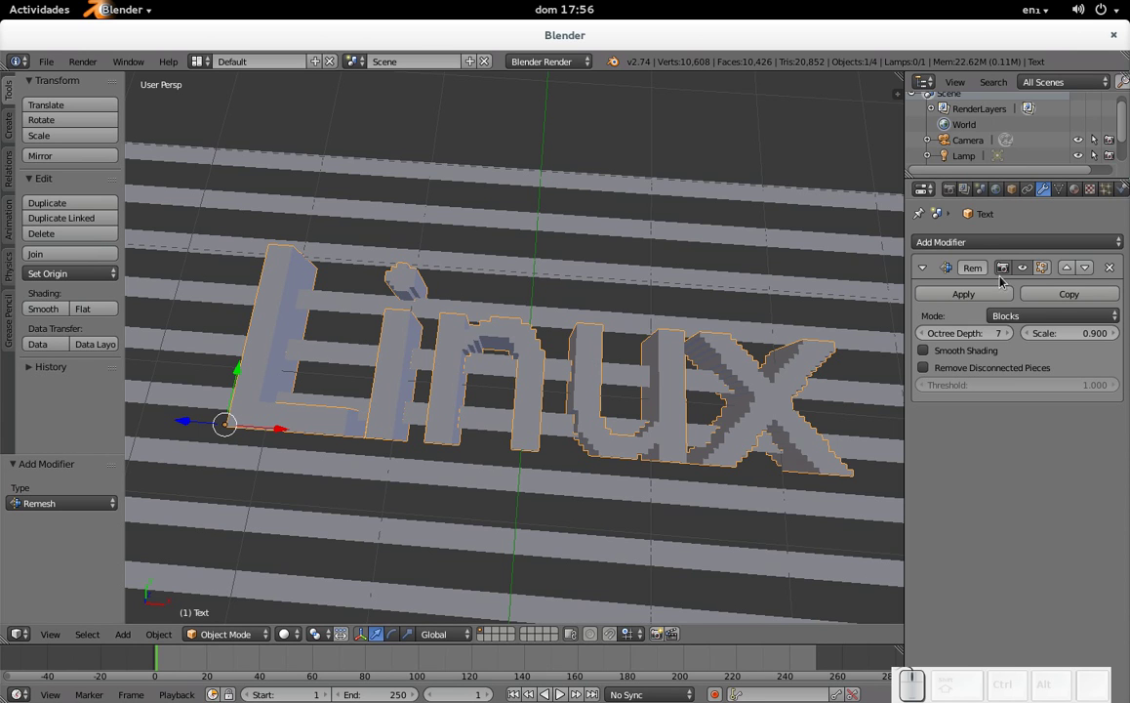
click(1024, 322)
click(1033, 267)
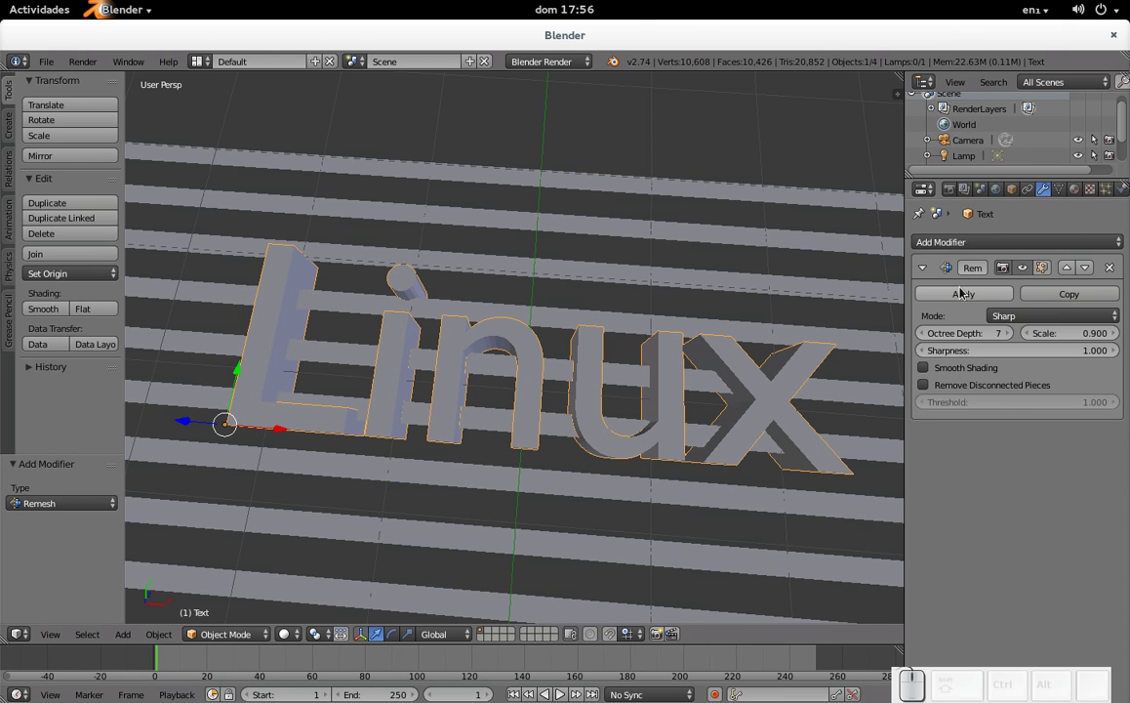
- Apply the Remesh modifier and inspect the evenly gridded letter mesh
click(966, 306)
key(Tab)
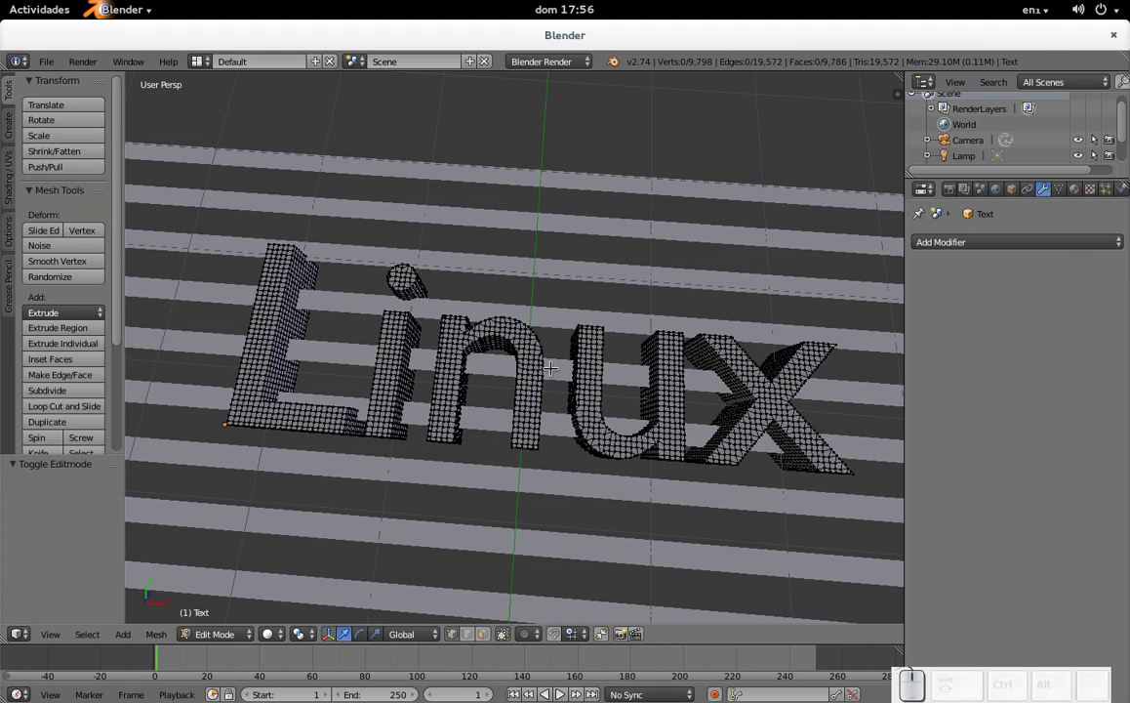
key(Tab)
drag(508, 414, 515, 382)
scroll(down, 3)
drag(569, 353, 564, 385)
scroll(down, 3)
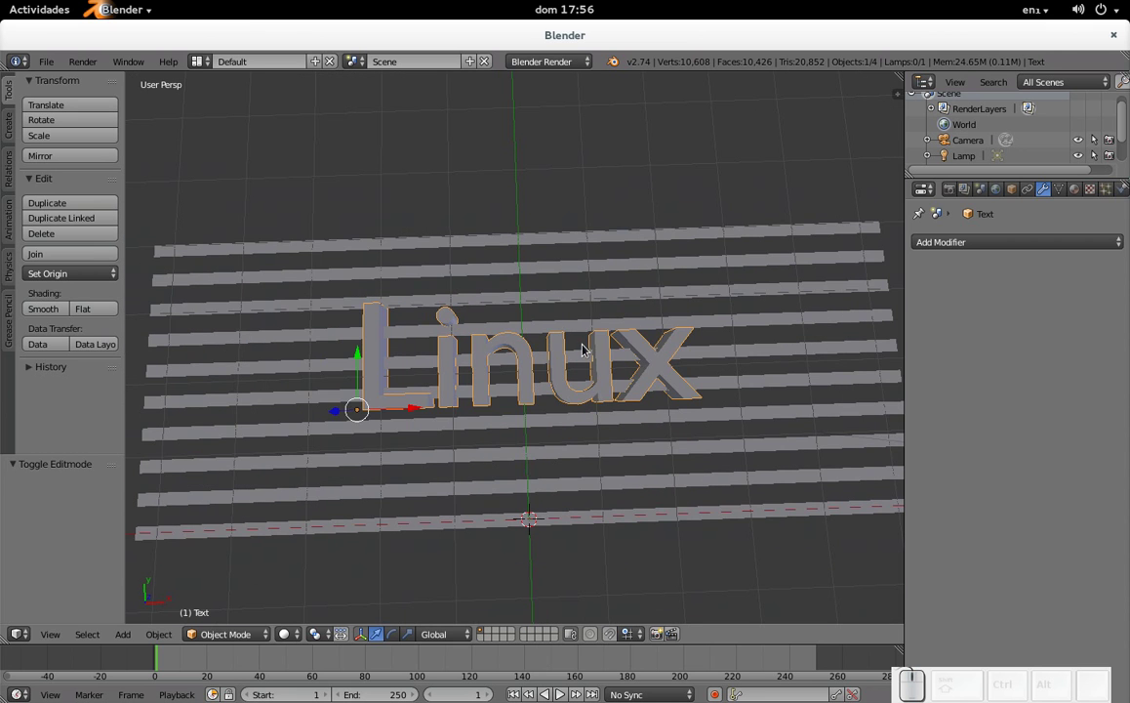
- Give the striped plane a Boolean Difference modifier with the Text object as cutter and apply it
right_click(581, 299)
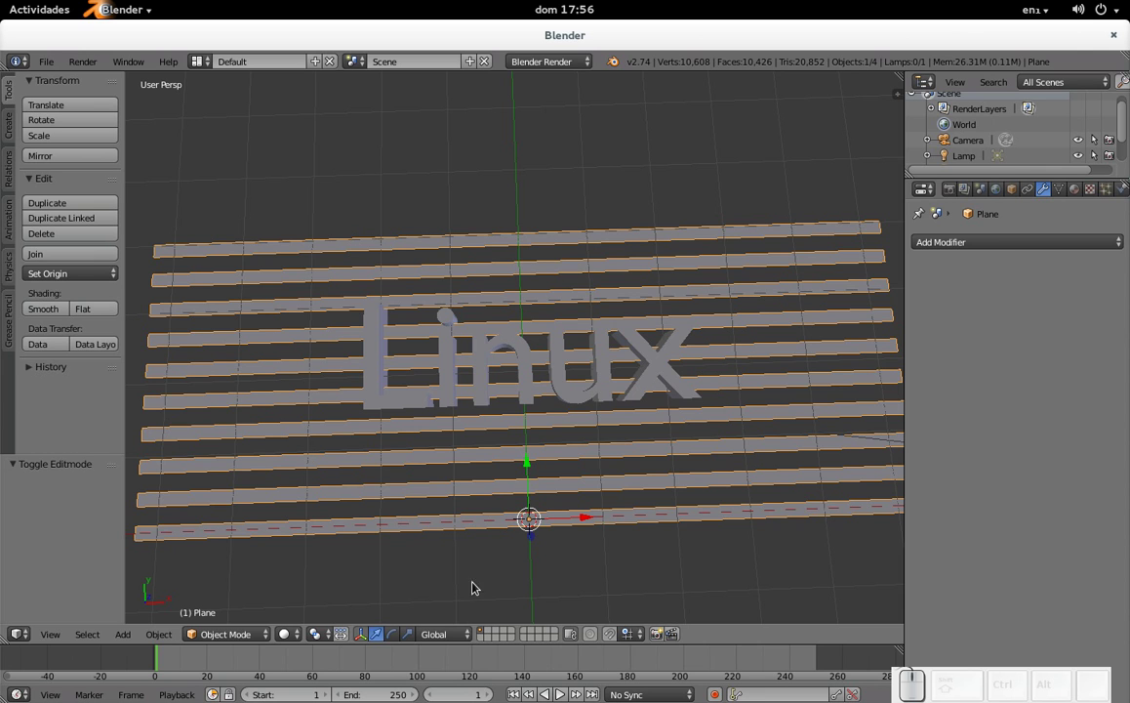
click(1017, 242)
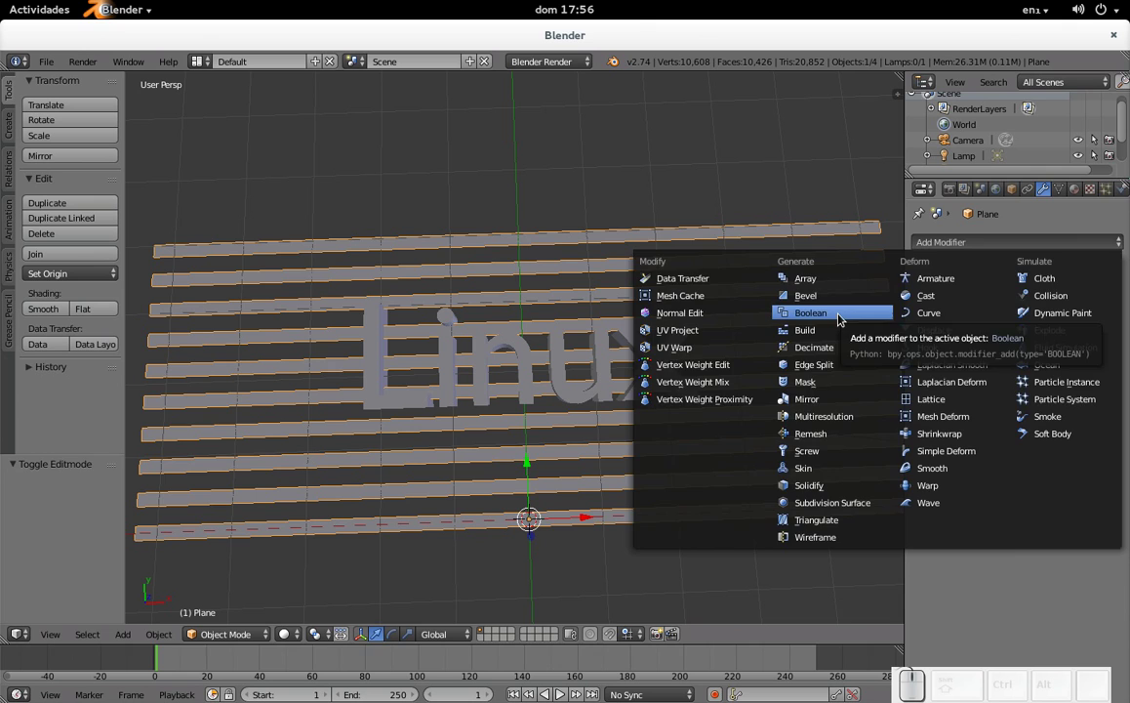
click(844, 316)
click(962, 336)
click(959, 287)
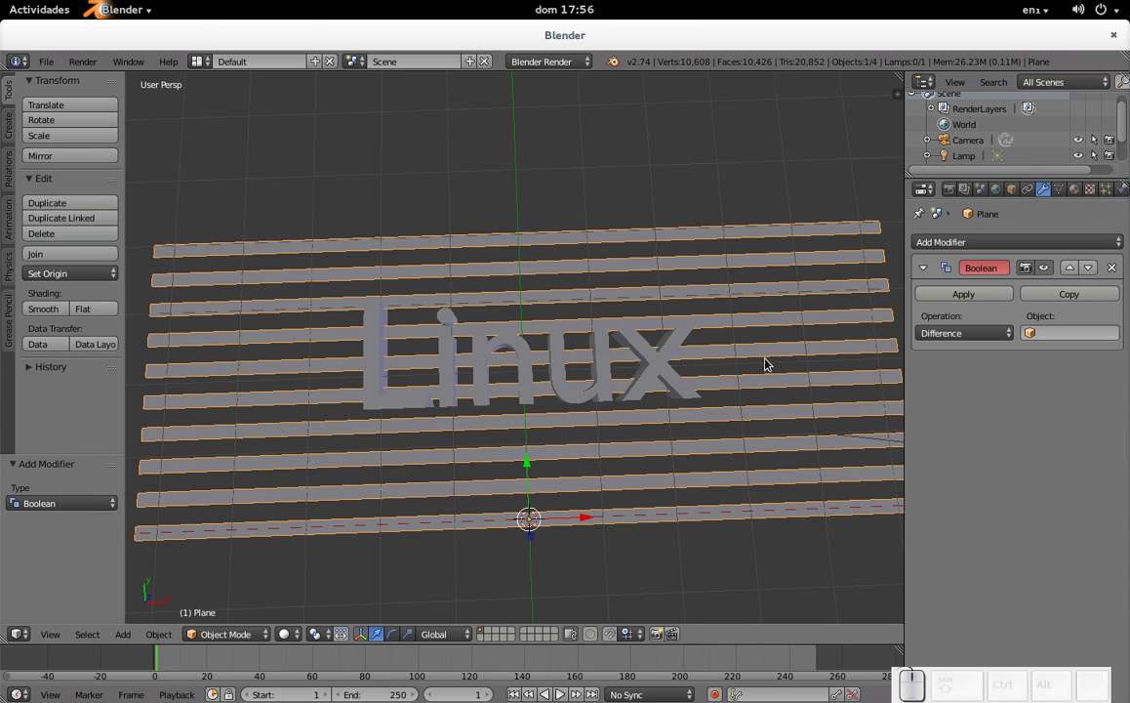
click(1035, 342)
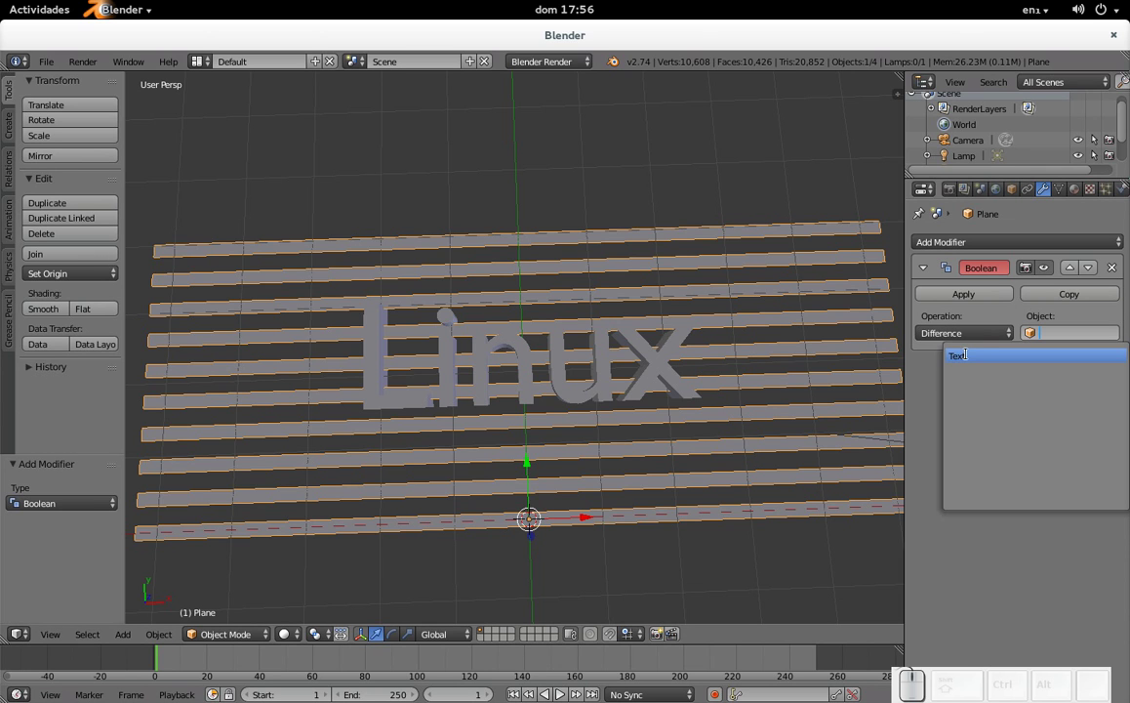
click(973, 361)
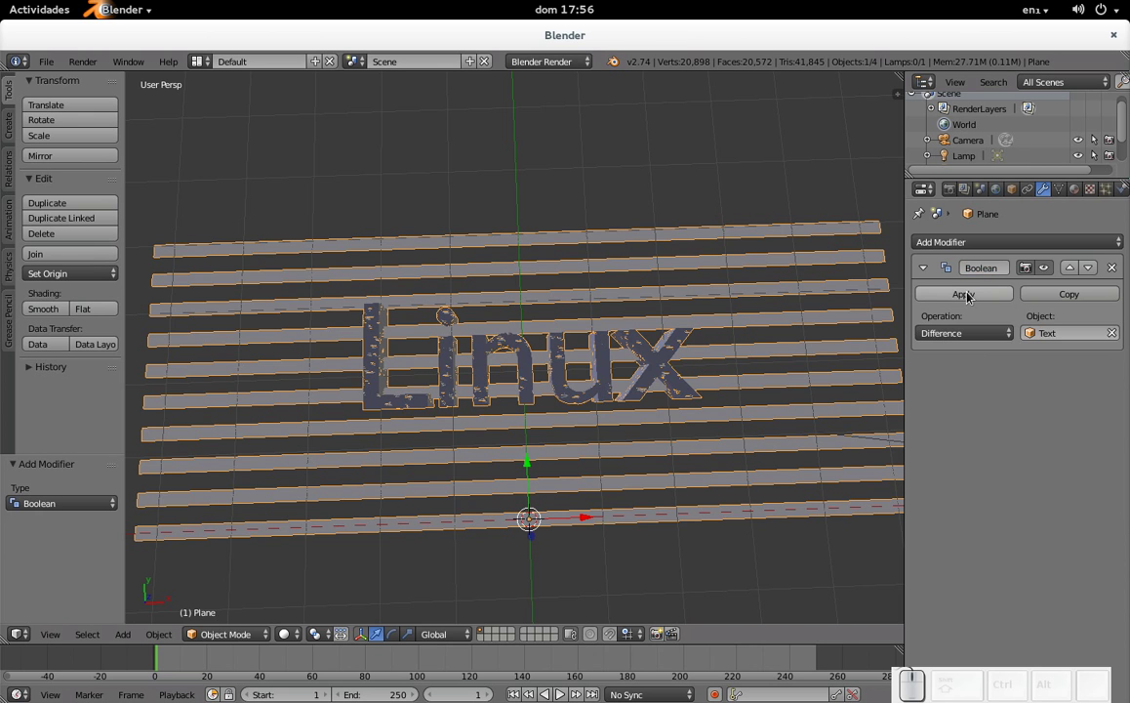
click(973, 299)
drag(711, 377, 674, 303)
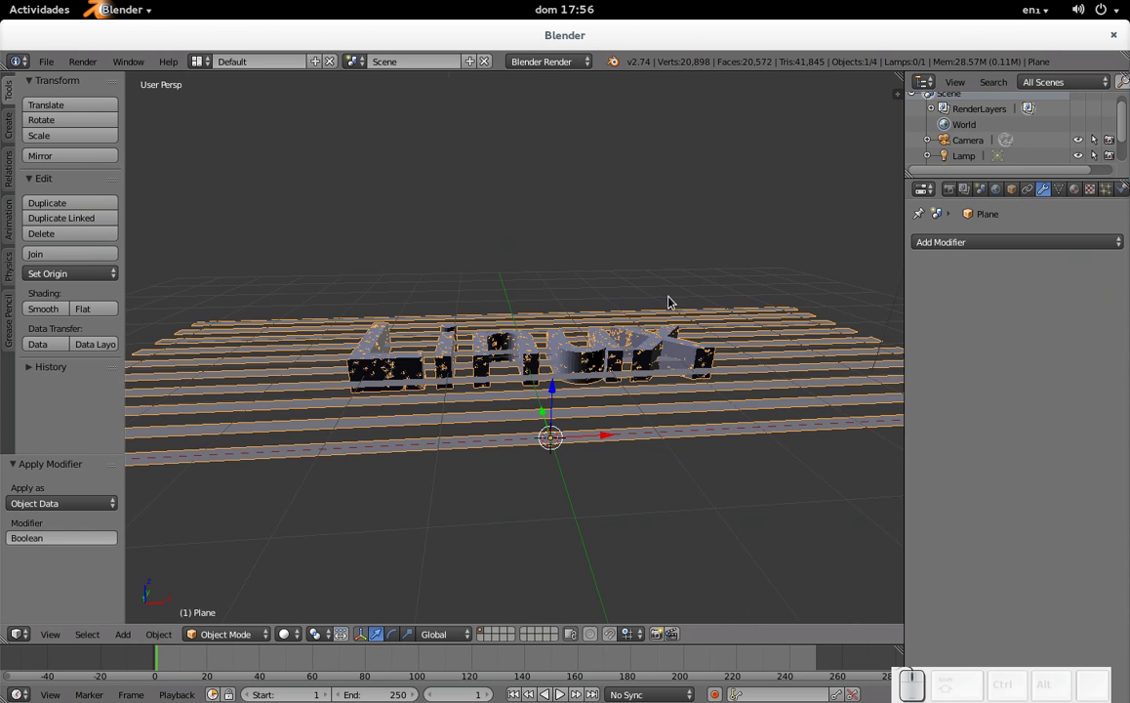
- Lift the Linux text object above the plane and delete it
right_click(596, 357)
drag(336, 330, 473, 379)
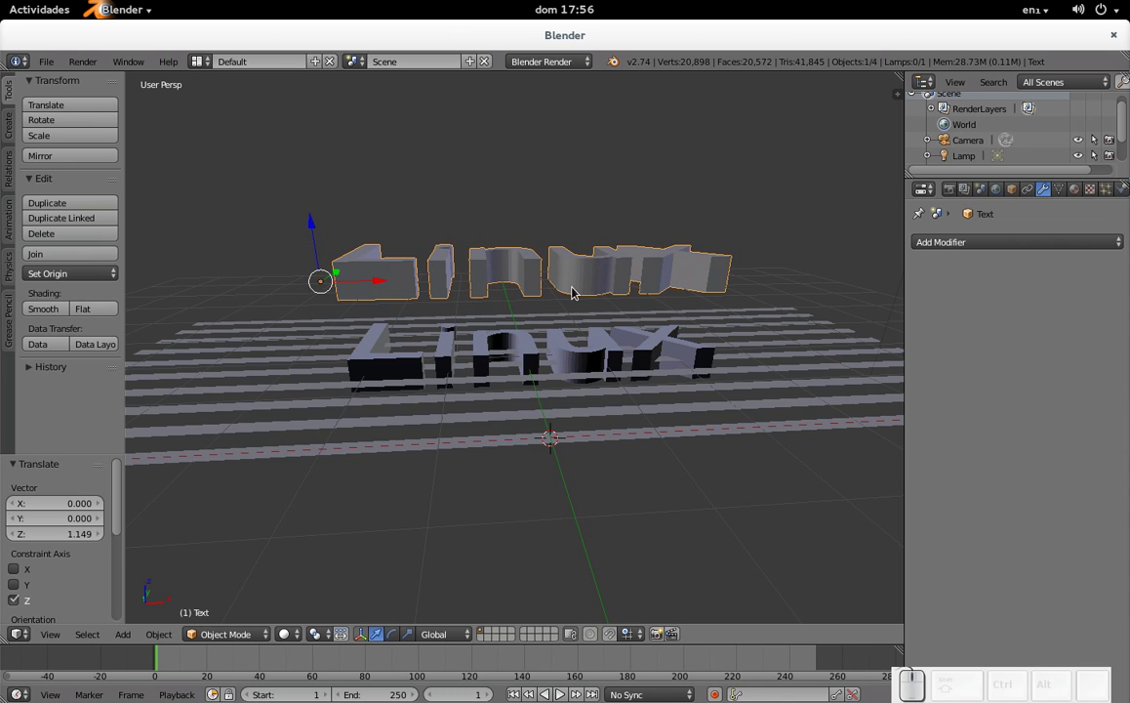
key(x)
click(578, 291)
- Orbit and zoom out to inspect the carved striped plane
drag(577, 290, 578, 367)
scroll(down, 3)
drag(591, 413, 571, 445)
scroll(down, 3)
drag(653, 460, 594, 418)
scroll(down, 3)
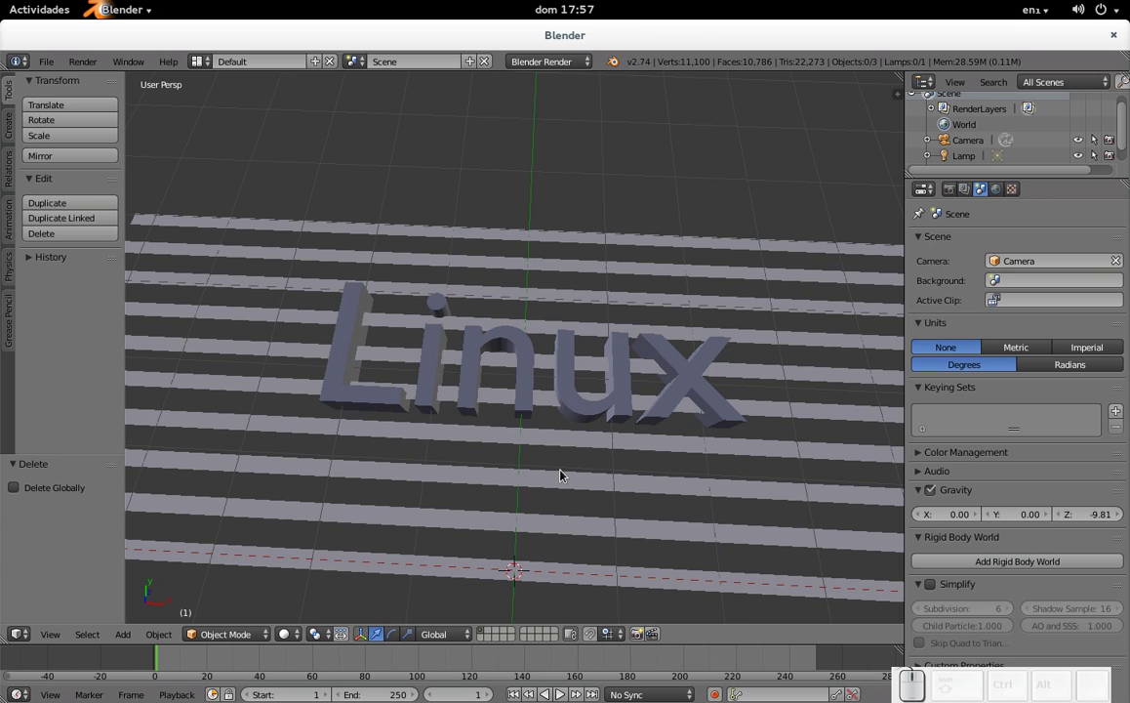
- Check the carved plane from front and top views
key(KP_1)
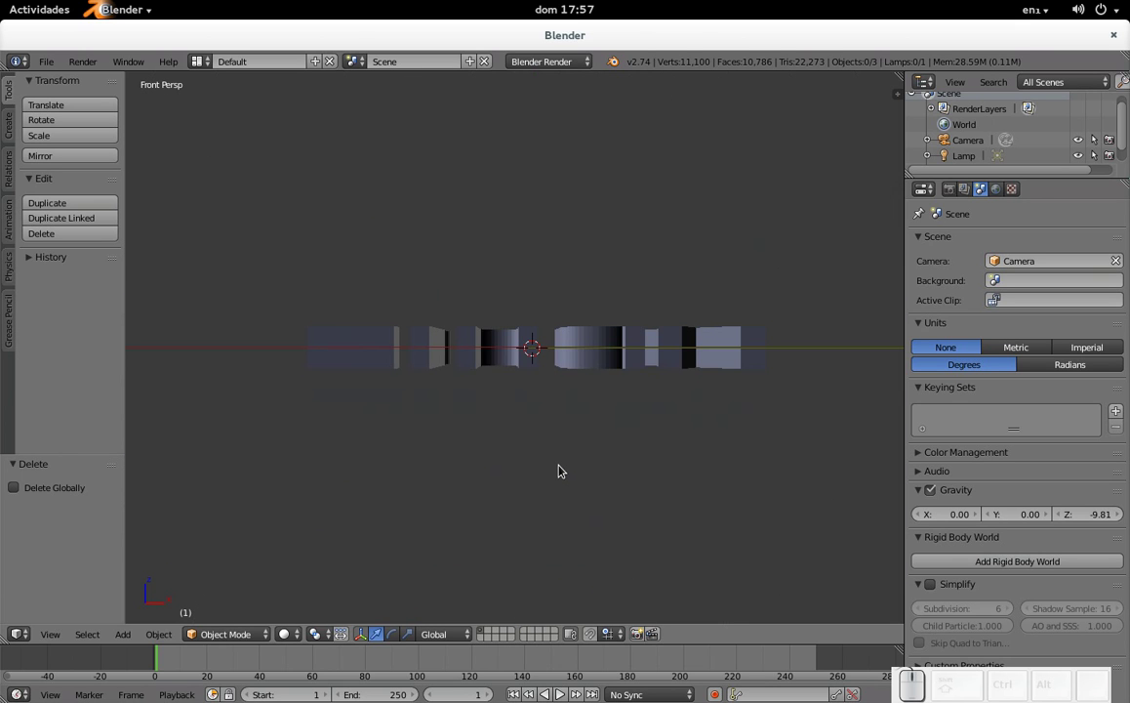
key(KP_7)
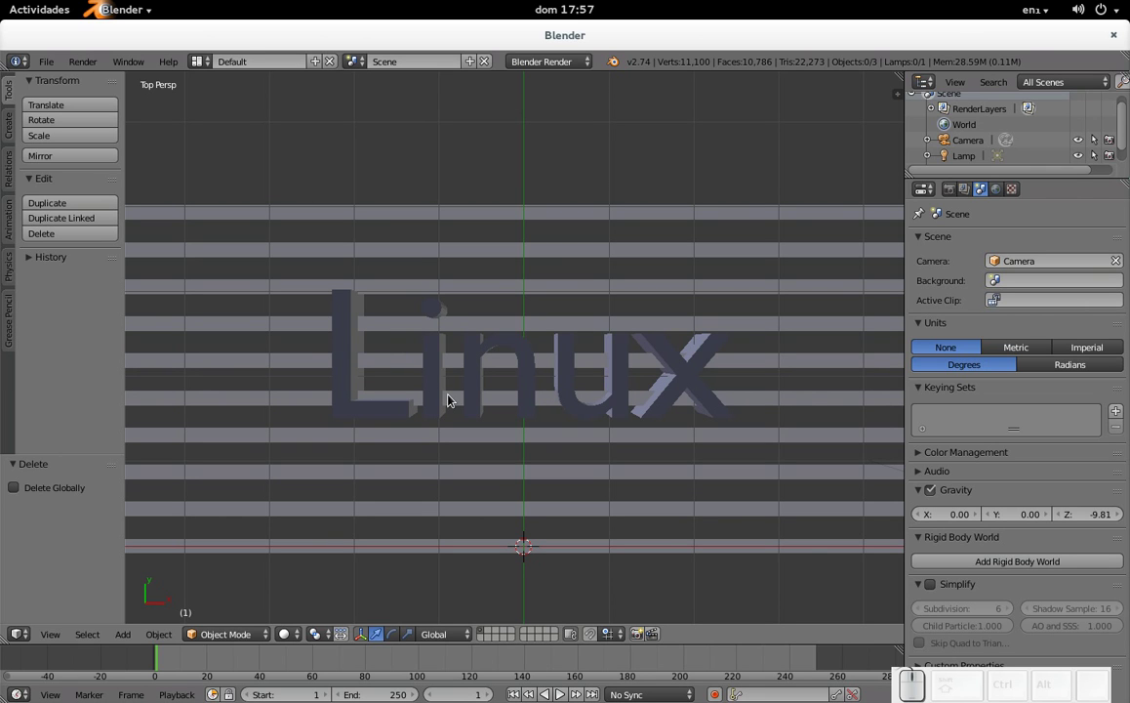
key(KP_1)
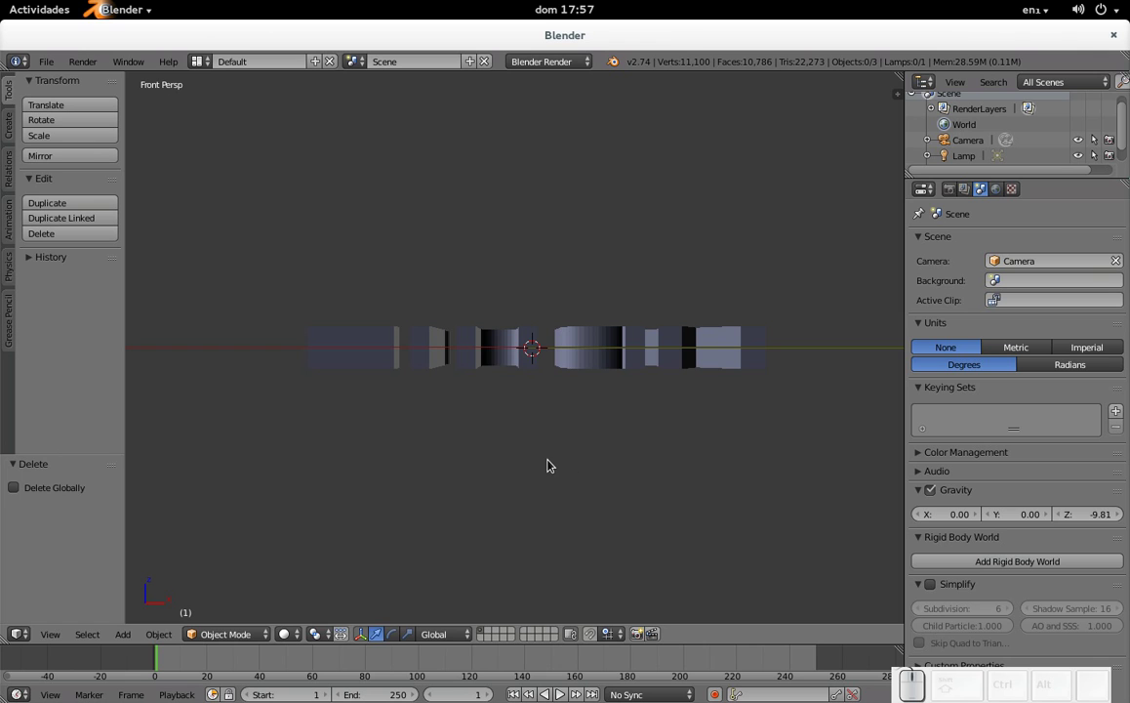
key(Tab)
- Select the striped plane, enter Edit Mode and deselect all its vertices
right_click(571, 359)
key(Tab)
key(a)
scroll(up, 3)
scroll(down, 3)
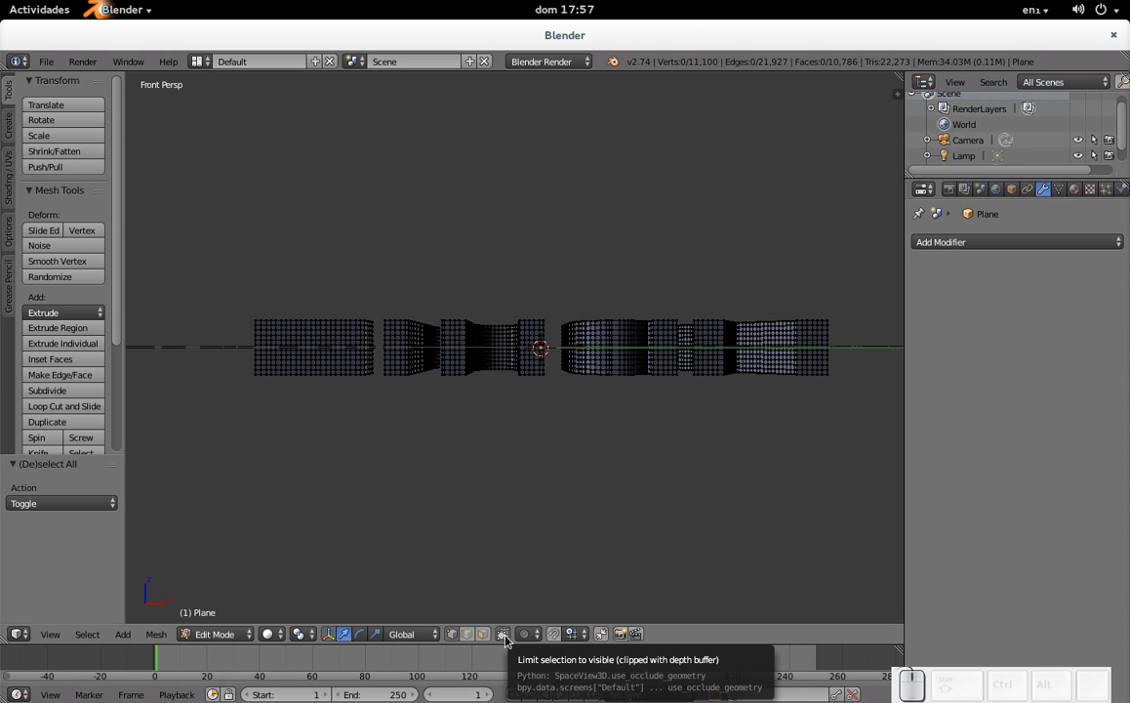
- Turn off Limit selection to visible and start a box selection of vertices
click(512, 642)
key(b)
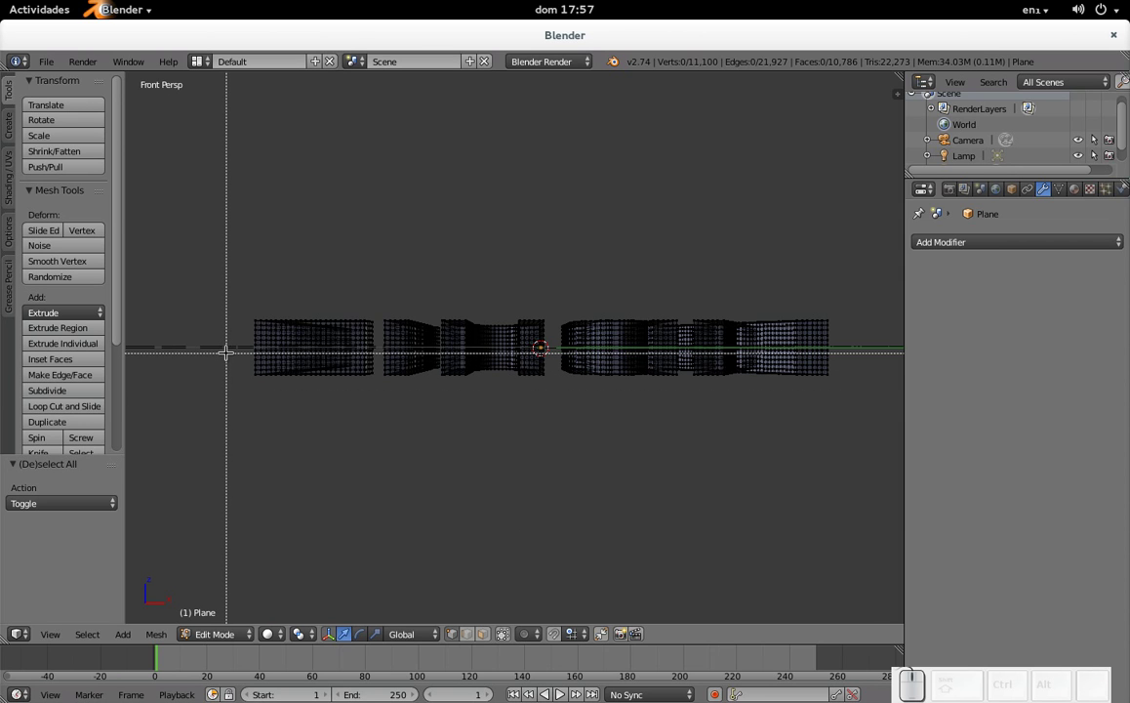
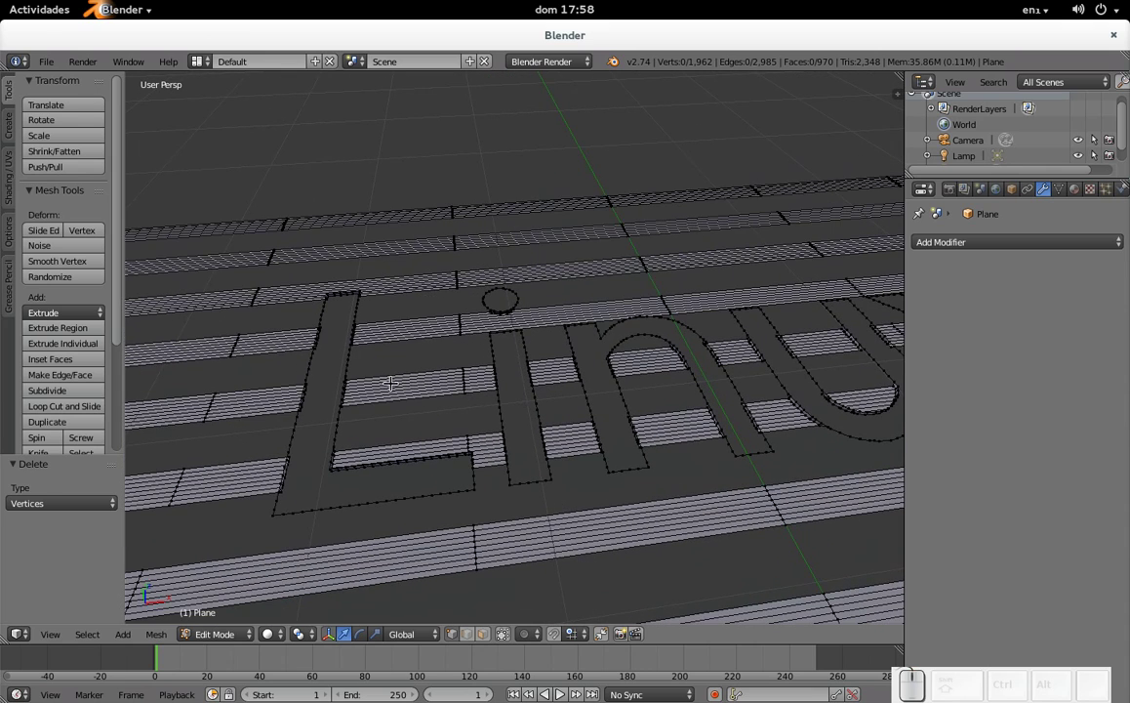
- Deselect everything and orbit in toward the letter L
key(a)
key(a)
scroll(up, 3)
drag(332, 398, 432, 397)
scroll(up, 3)
scroll(down, 3)
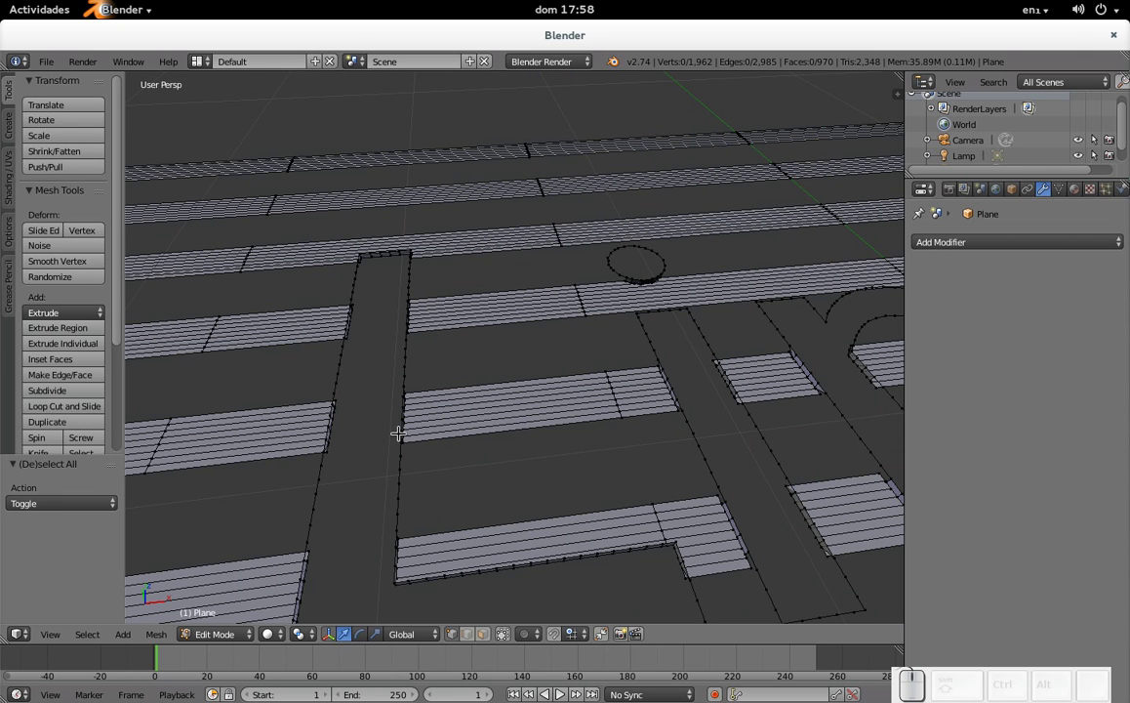
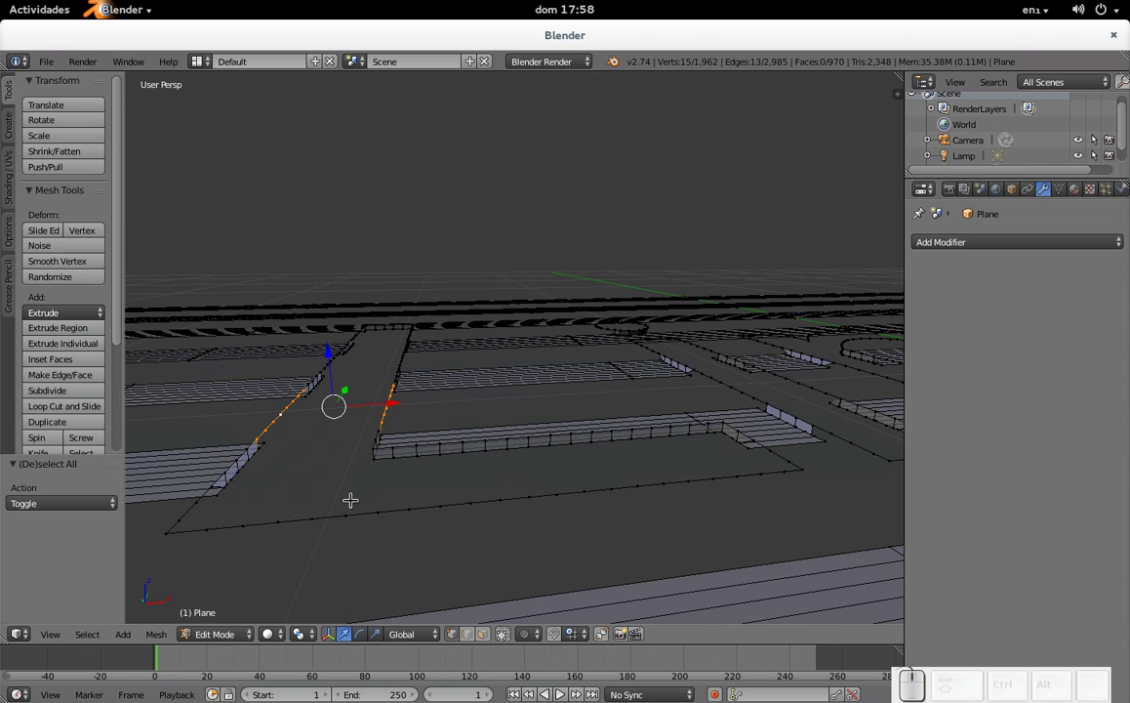
- Select the edge loops outlining the letter L and switch to orthographic view
right_click(329, 504)
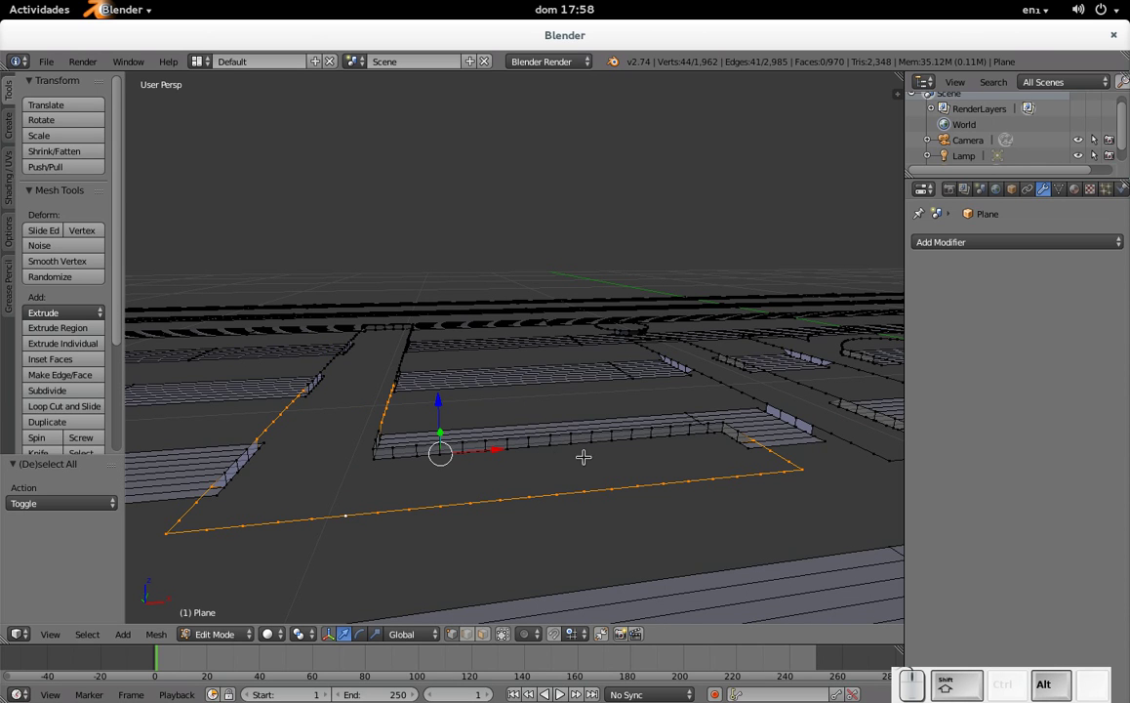
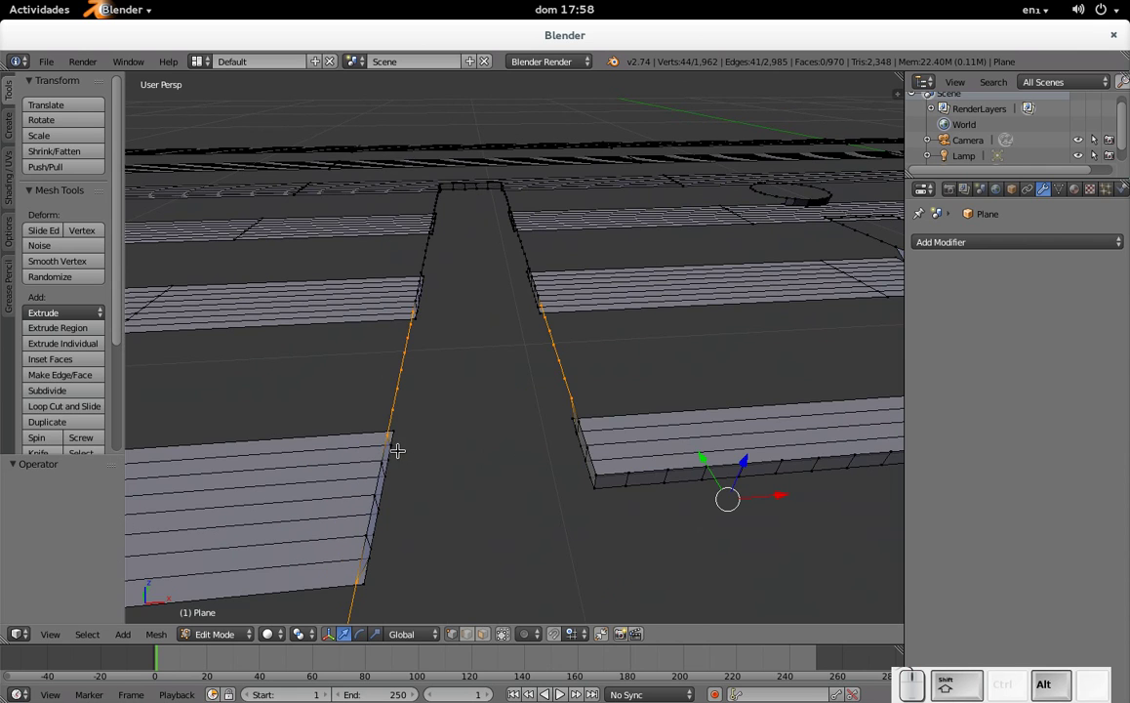
right_click(382, 444)
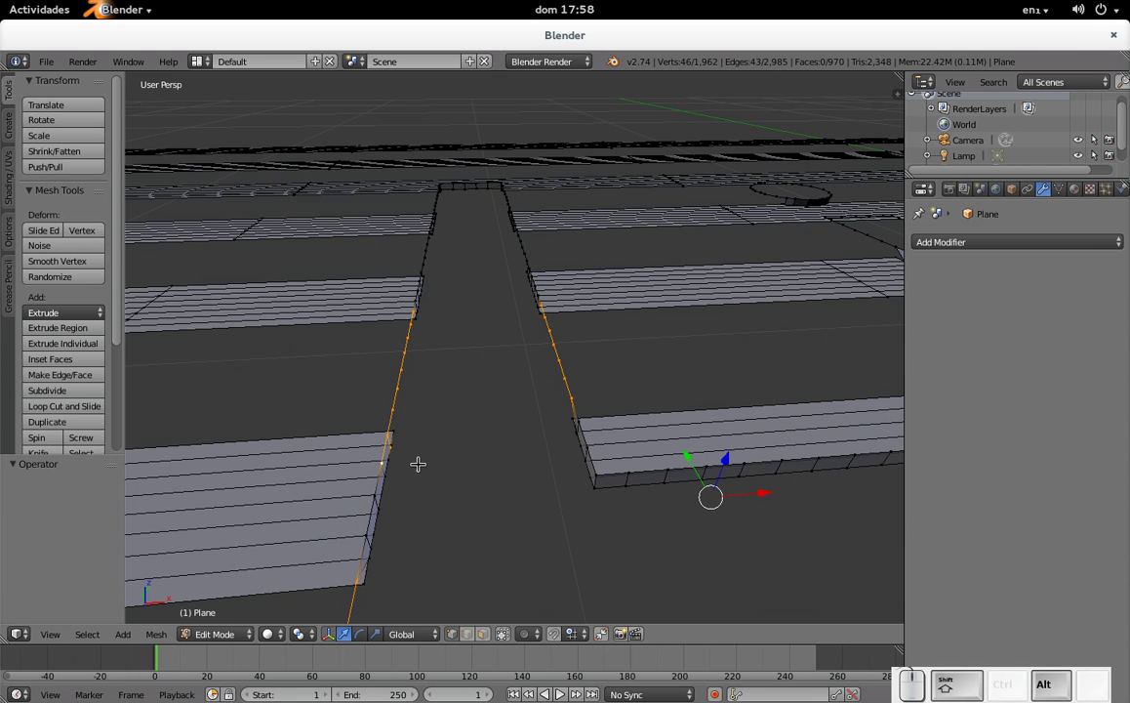
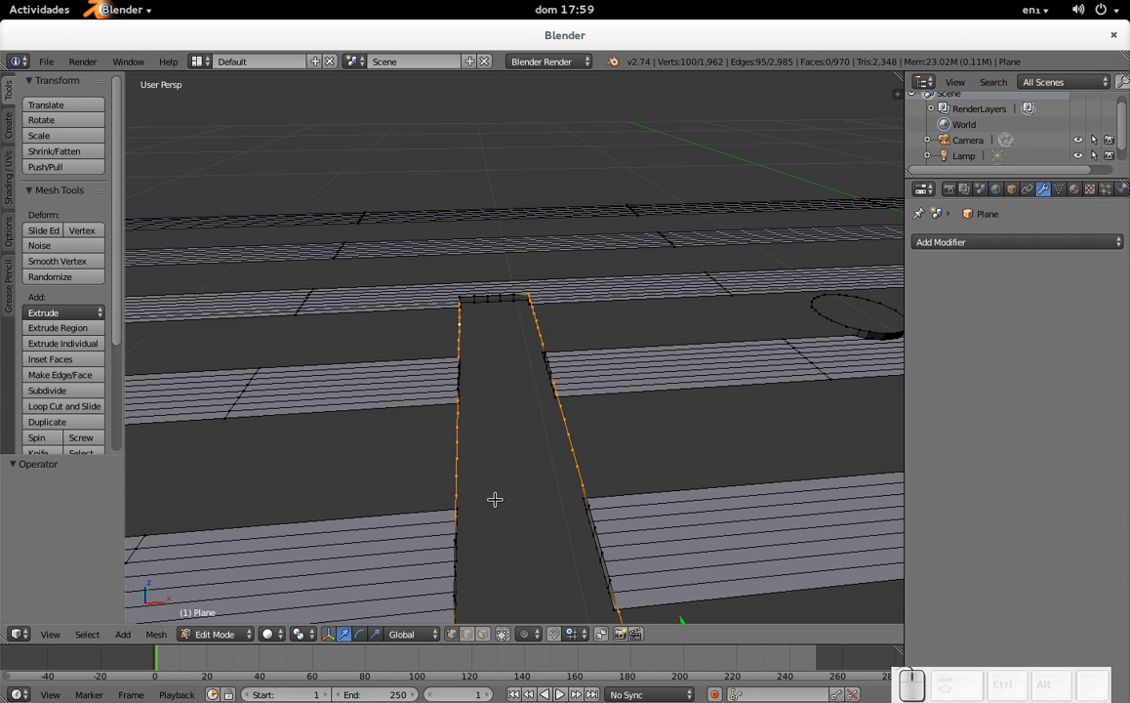
scroll(up, 3)
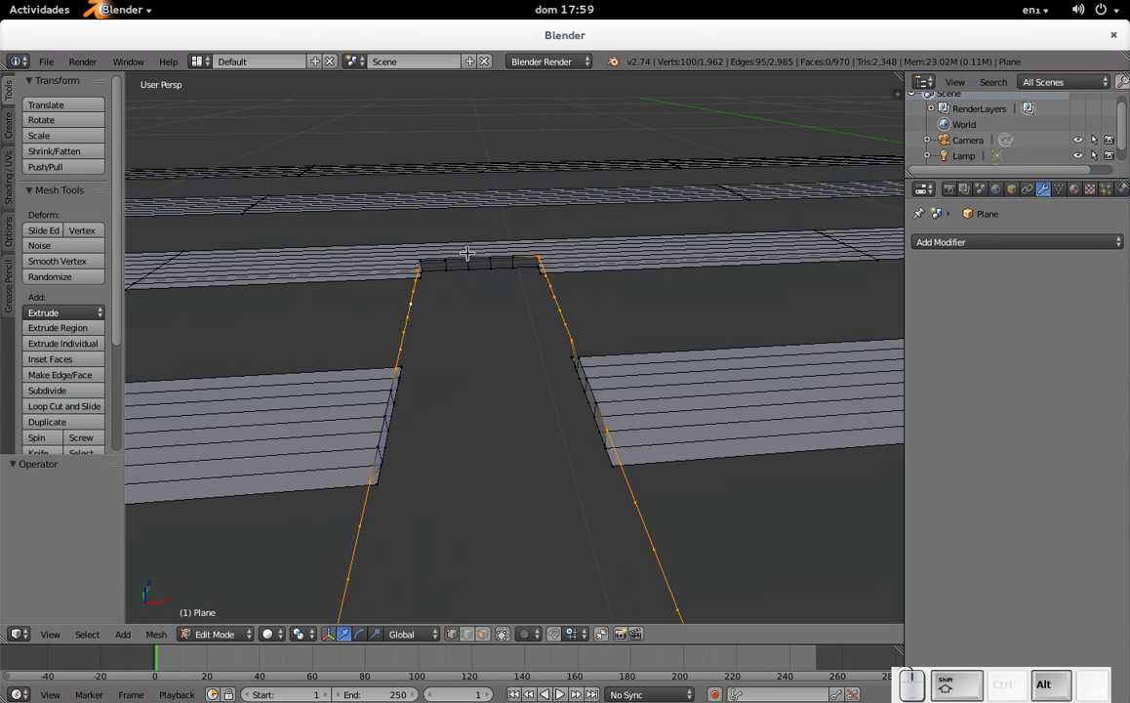
right_click(481, 250)
key(ctrl+z)
key(KP_5)
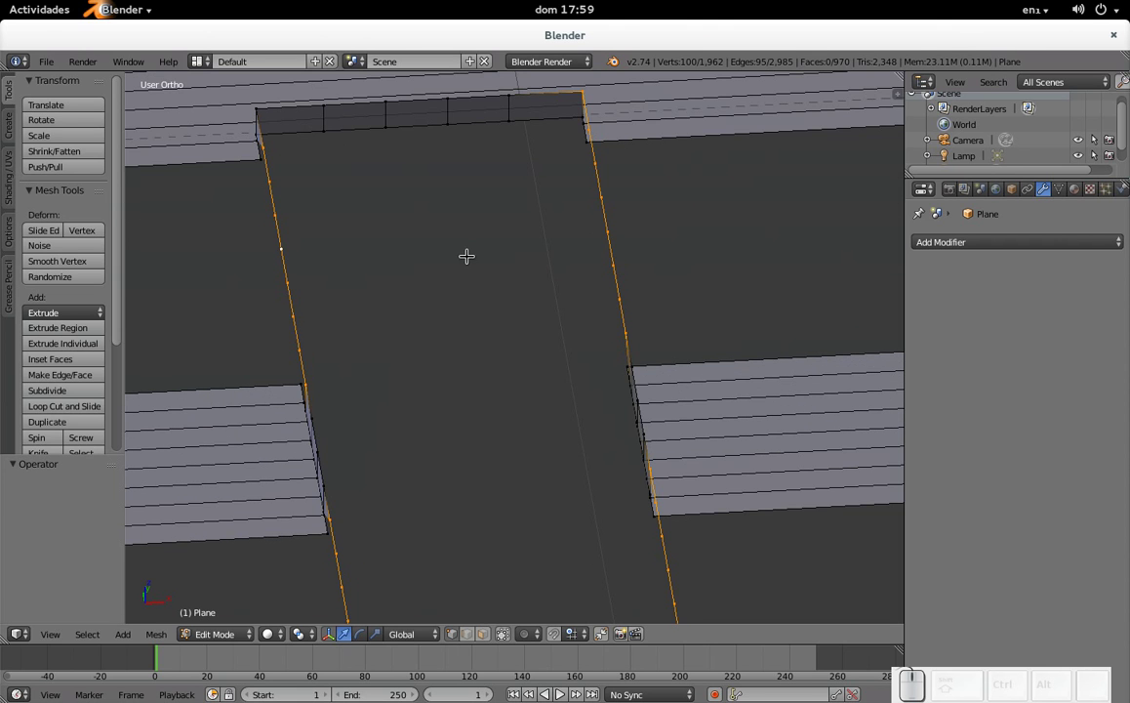
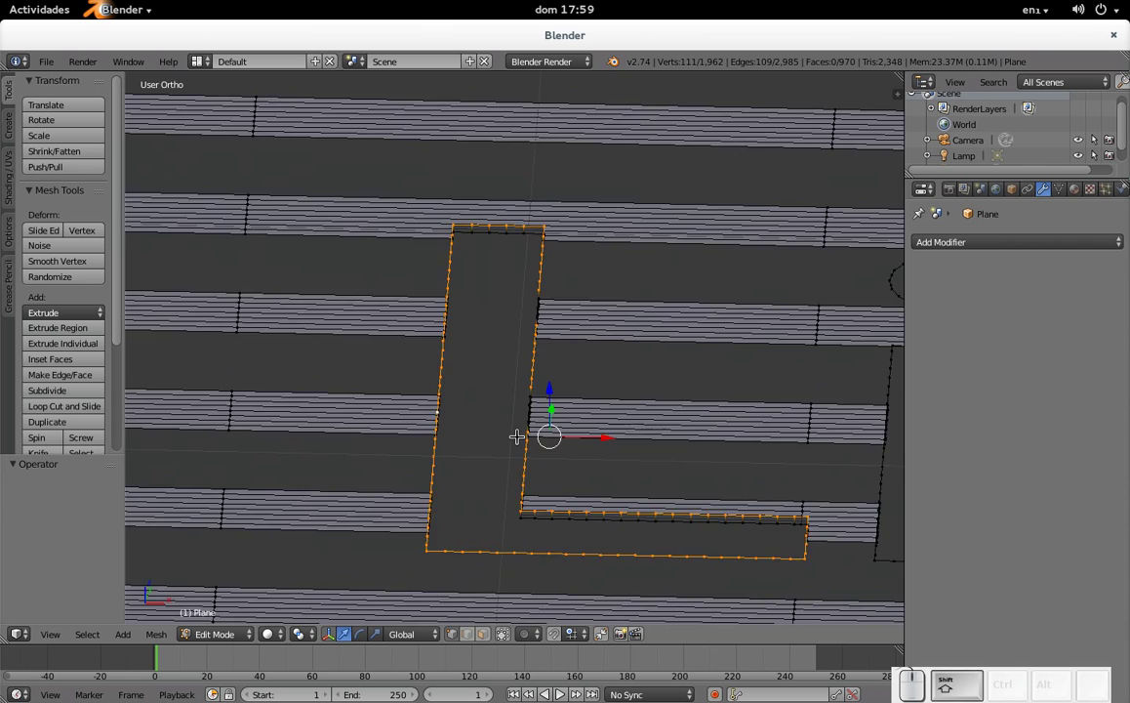
- Add the edge loops outlining the letter i to the selection
scroll(up, 3)
middle_click(586, 515)
scroll(up, 3)
middle_click(483, 424)
scroll(up, 3)
drag(368, 436, 437, 479)
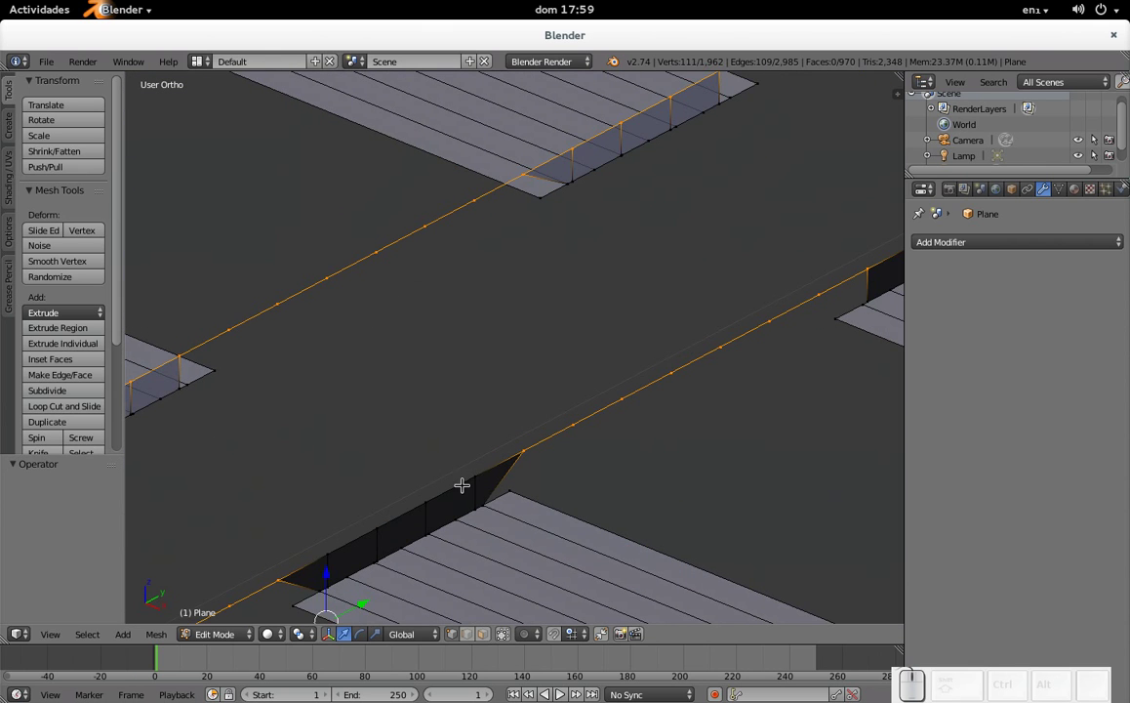
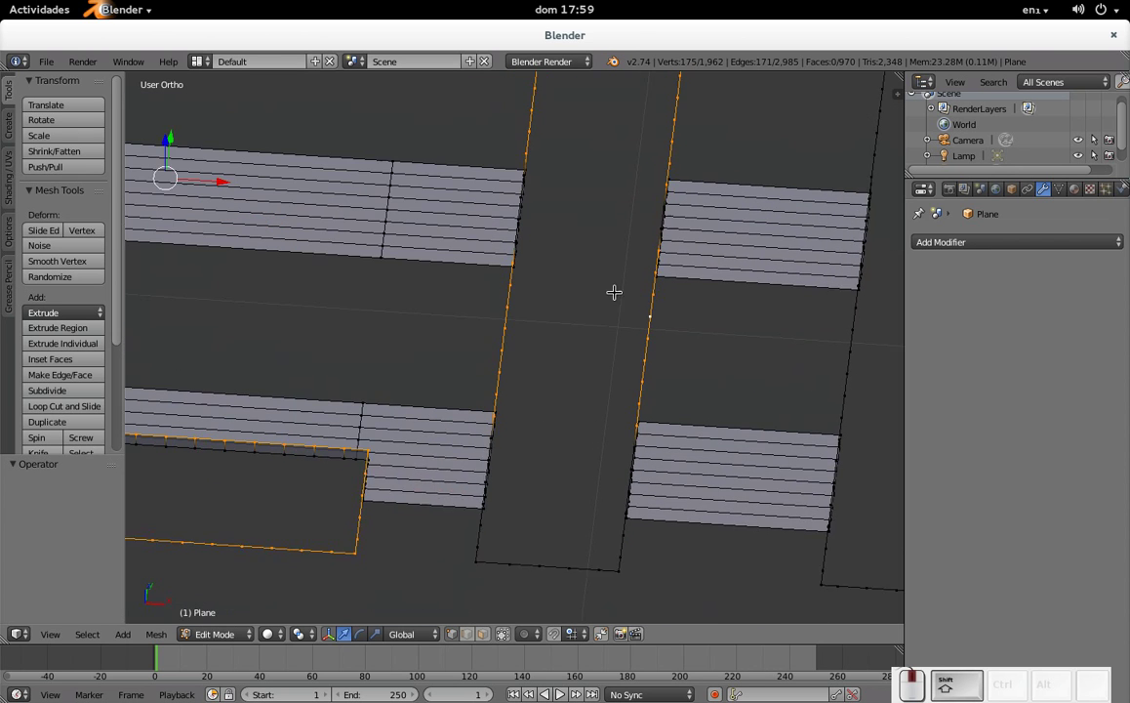
right_click(516, 497)
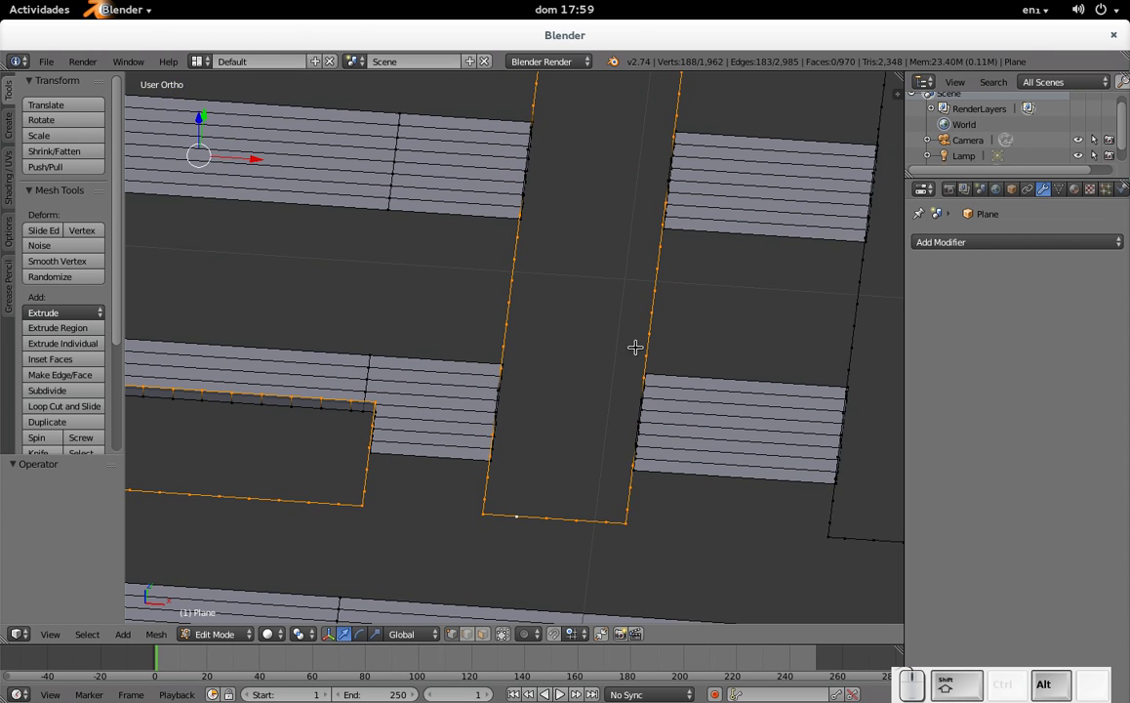
scroll(up, 3)
drag(535, 129, 445, 277)
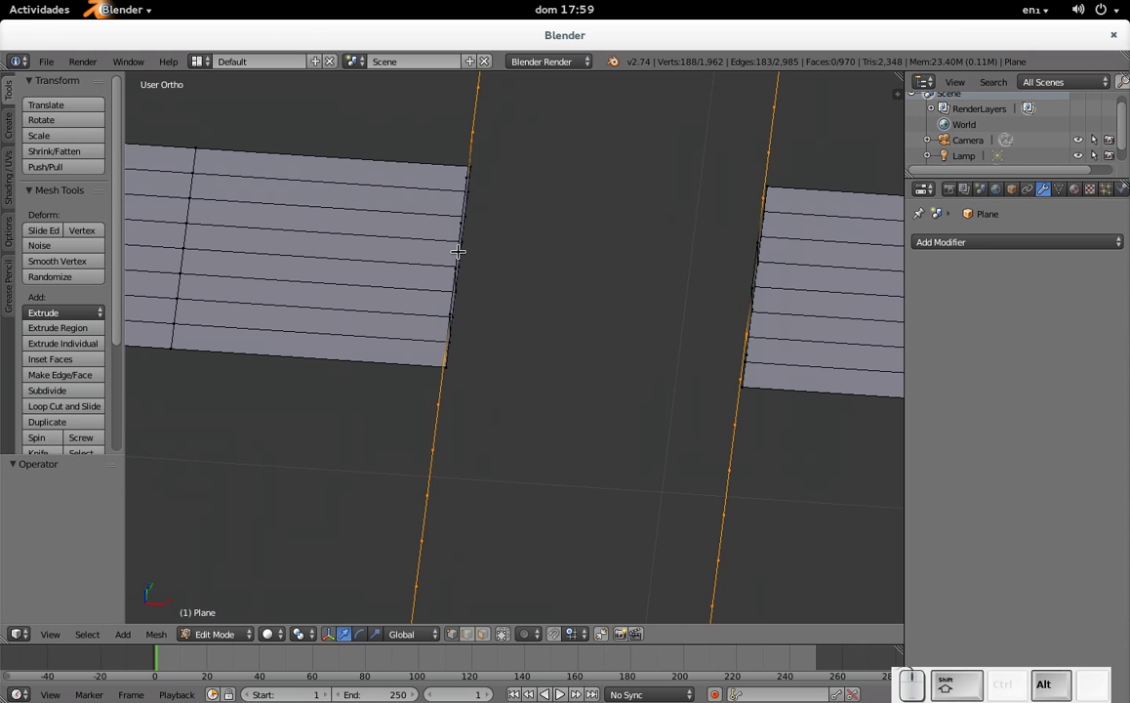
right_click(460, 247)
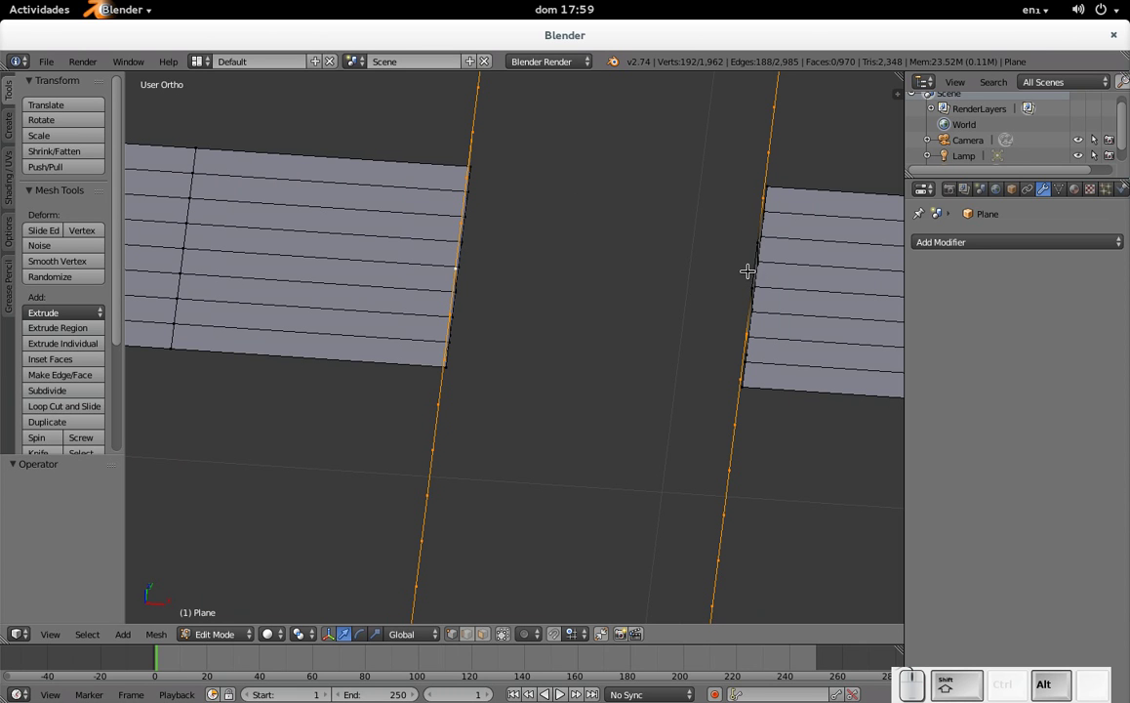
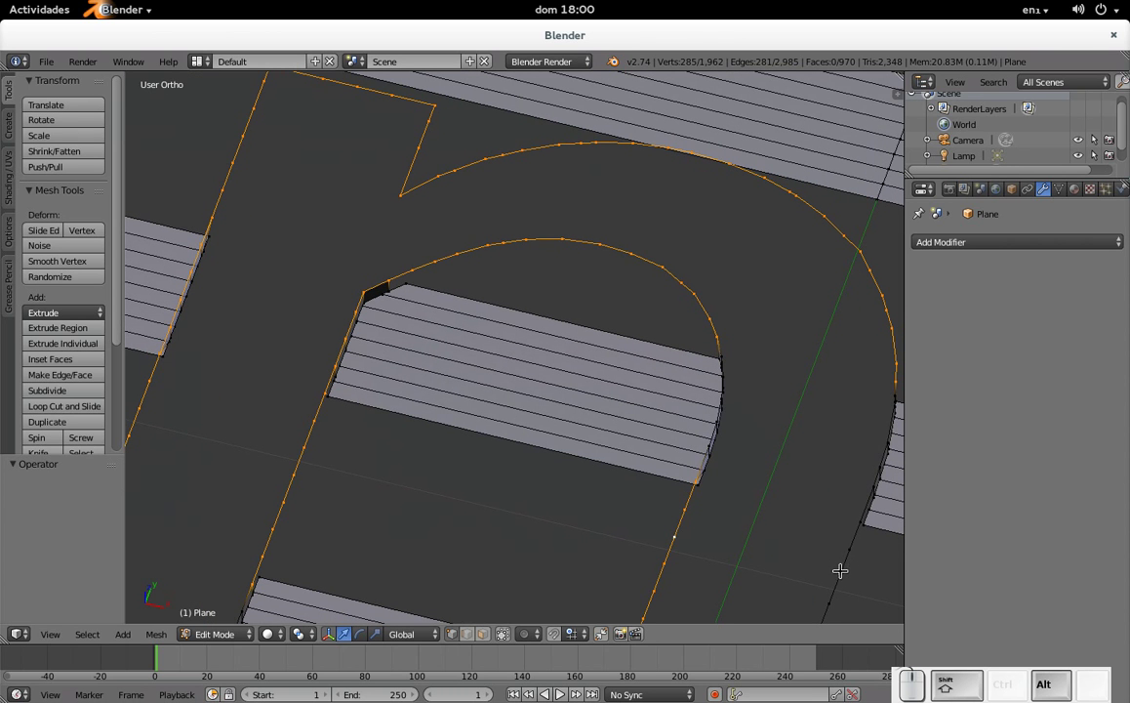
- Add the outer and inner arch edge loops of the letter n
right_click(846, 551)
drag(861, 550, 605, 372)
drag(529, 325, 477, 320)
drag(442, 277, 472, 358)
scroll(up, 3)
right_click(455, 344)
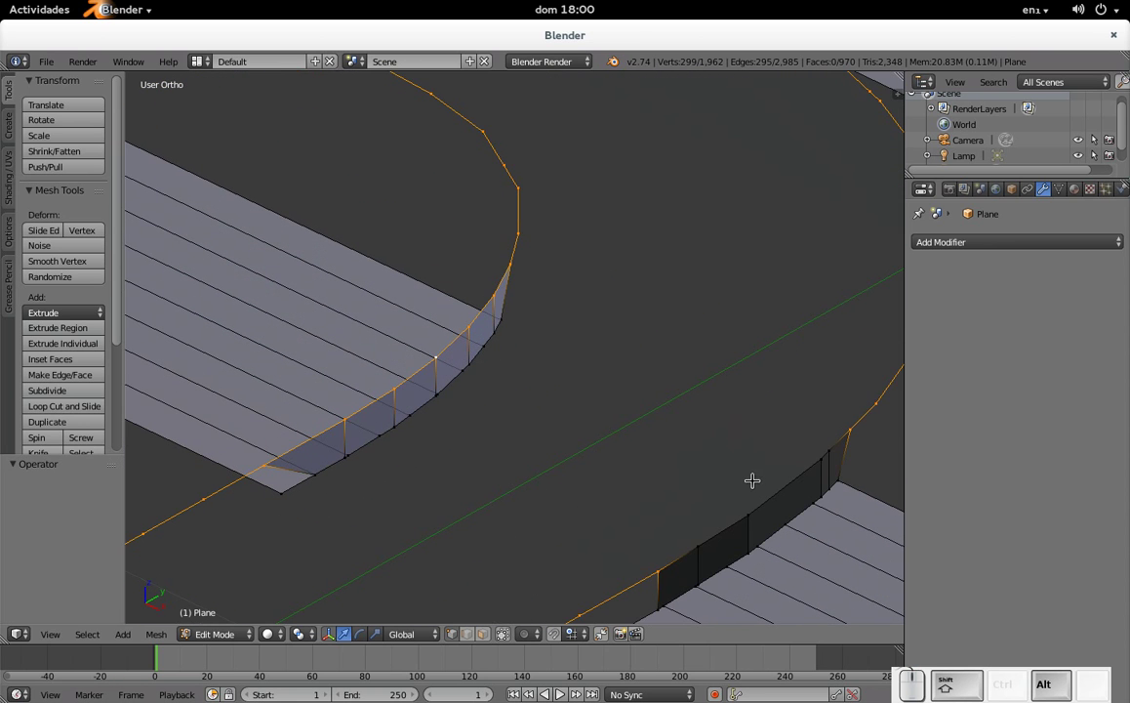
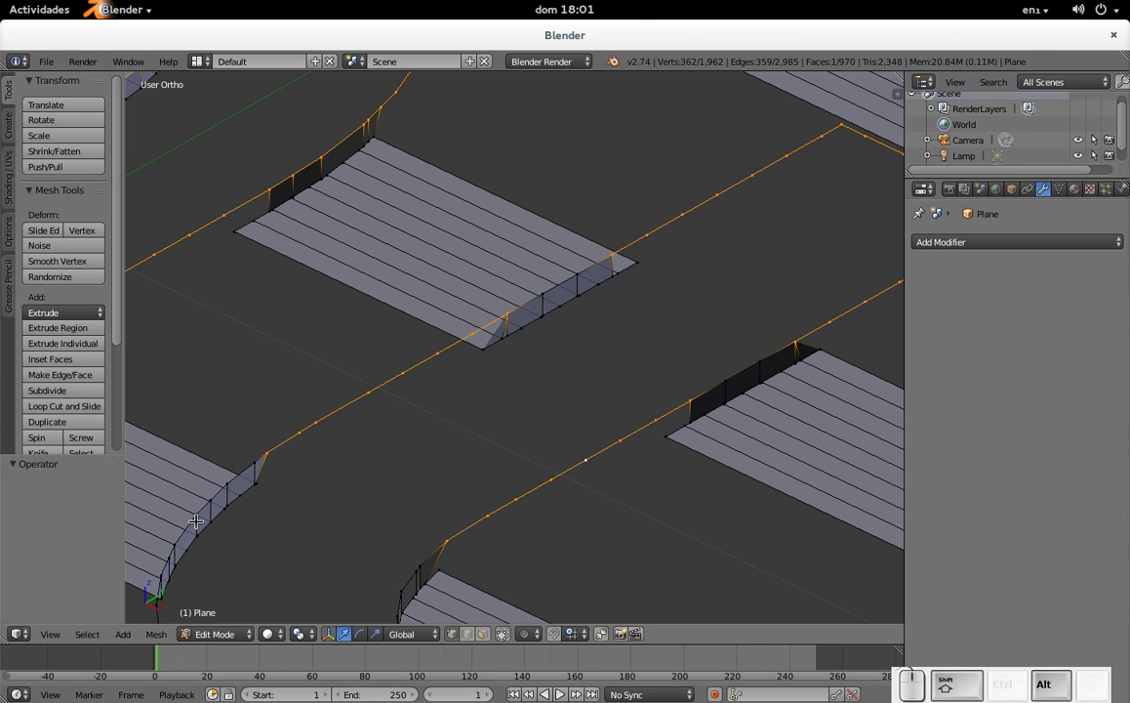
- Add the outline edge loops of the letter u, undoing one mistaken pick
right_click(184, 525)
right_click(405, 574)
drag(724, 275, 596, 338)
scroll(down, 3)
middle_click(584, 417)
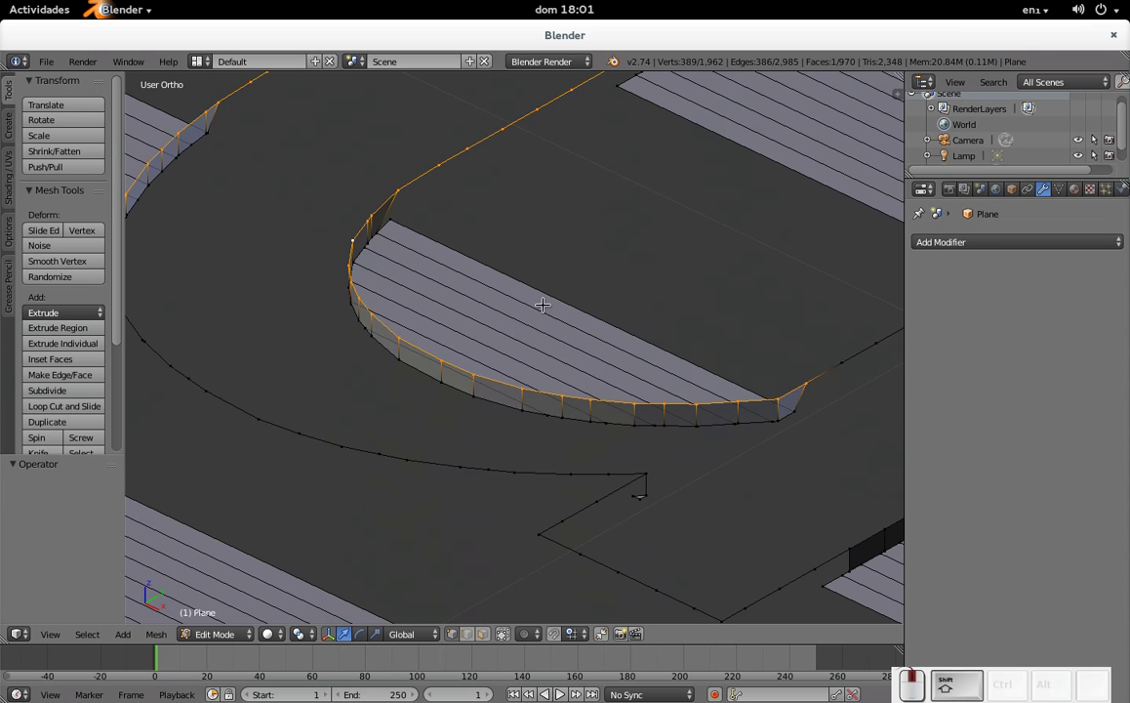
right_click(489, 470)
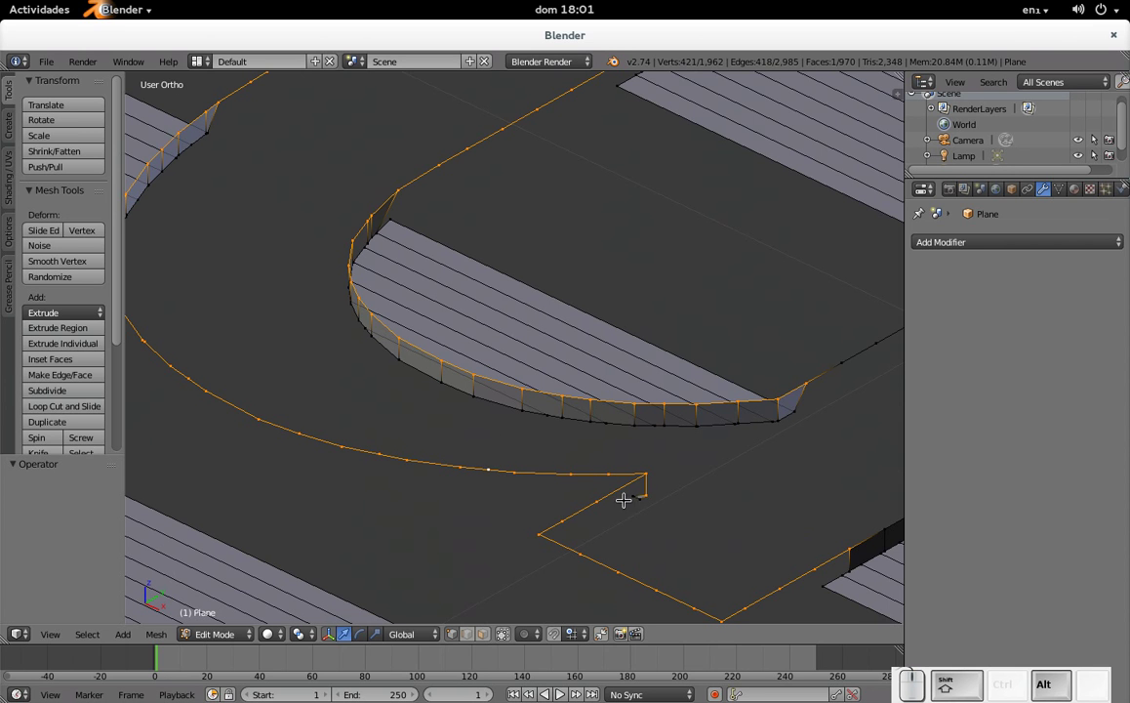
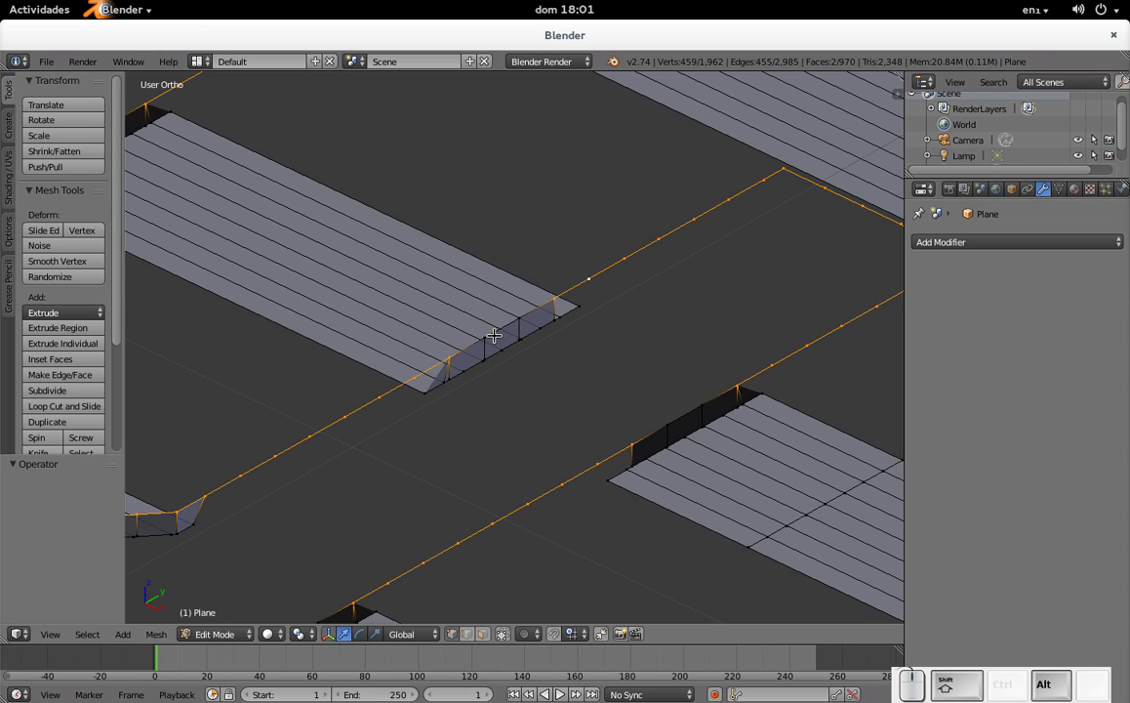
right_click(494, 325)
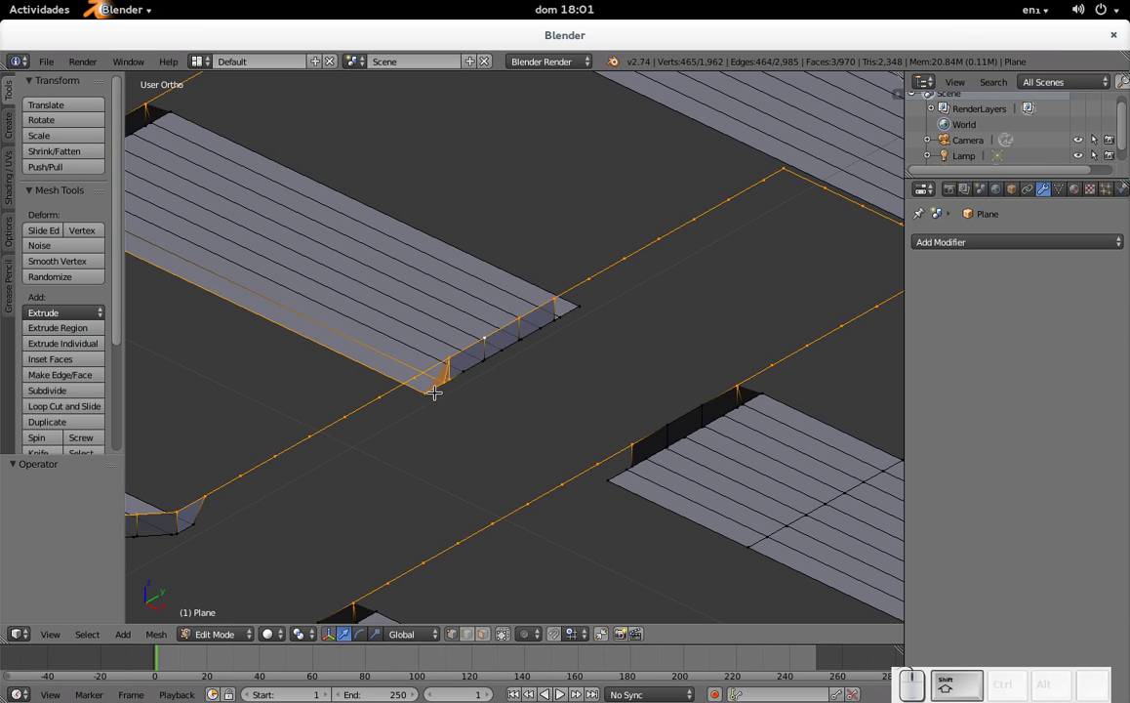
key(c)
middle_click(441, 388)
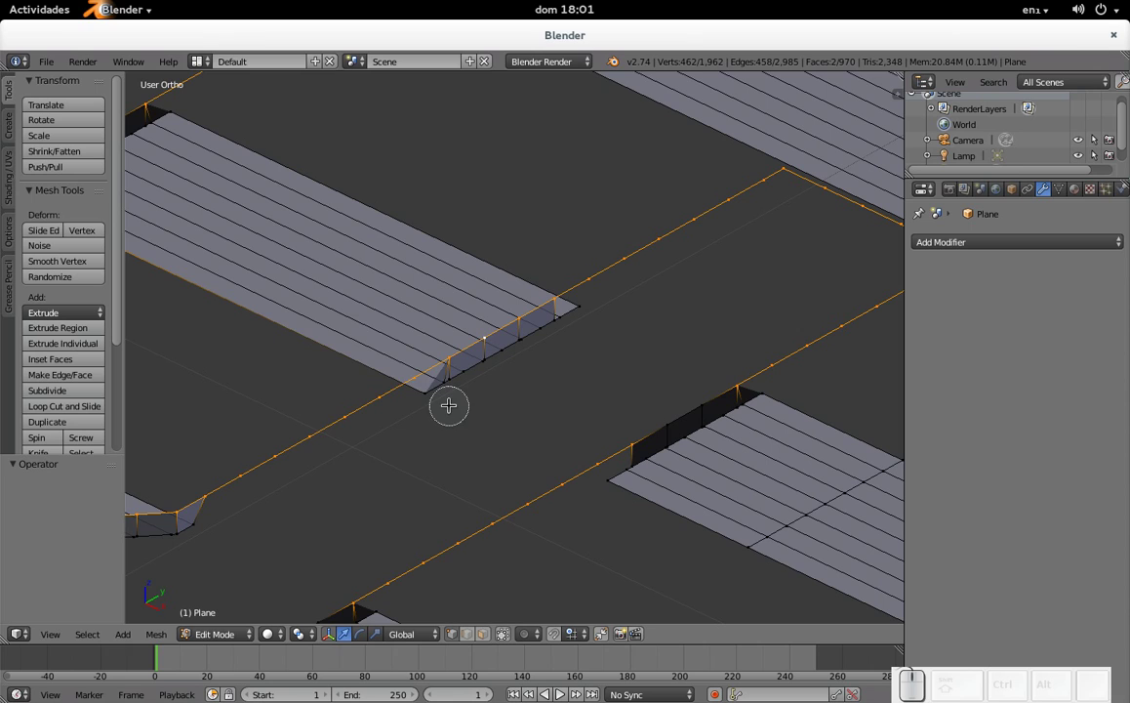
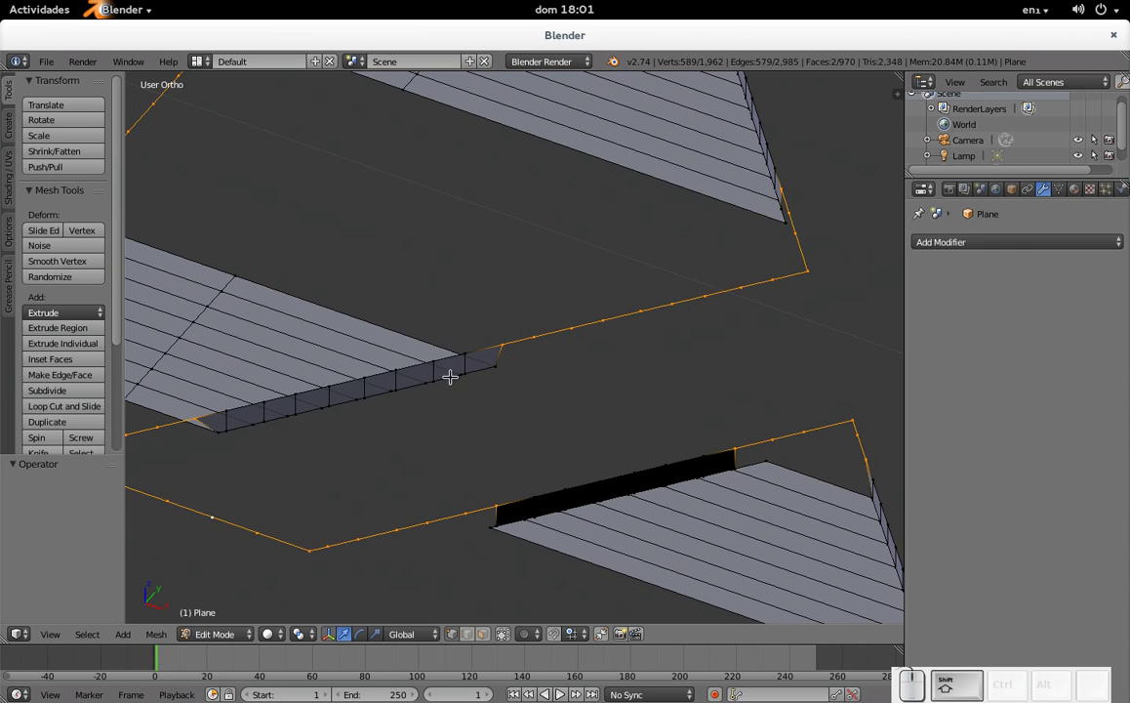
- Add the edge loops of both strokes of the letter x to the selection
right_click(386, 369)
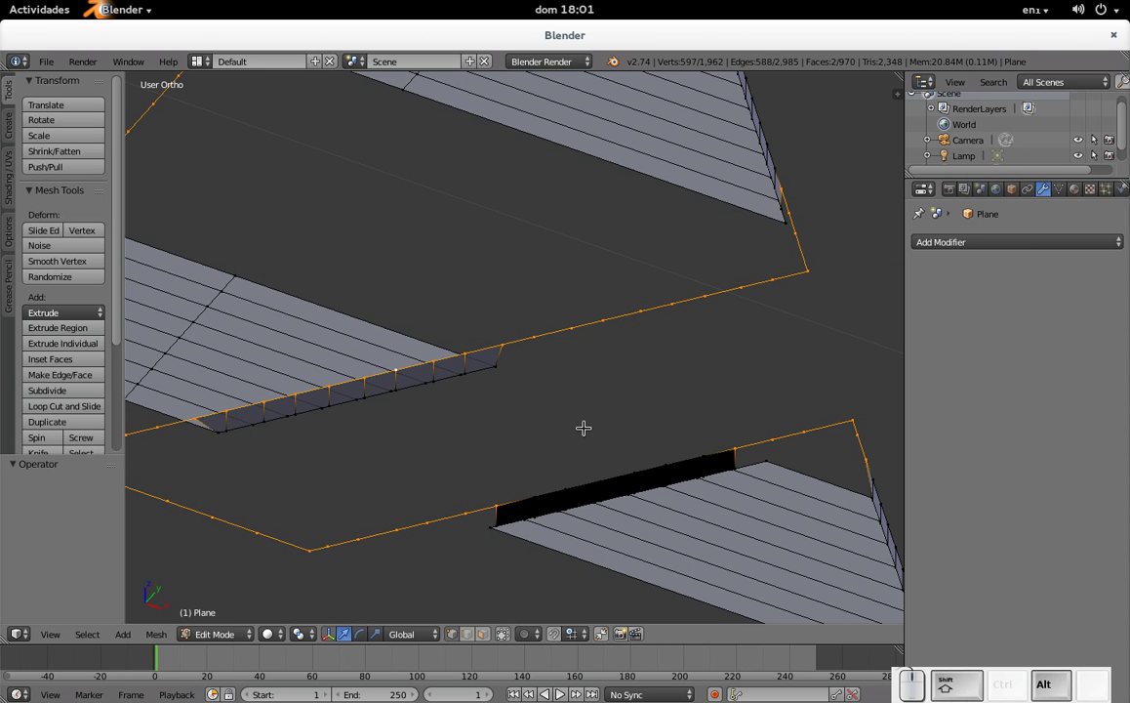
right_click(649, 458)
drag(818, 218, 695, 426)
middle_click(630, 402)
scroll(down, 3)
drag(398, 419, 505, 367)
scroll(up, 3)
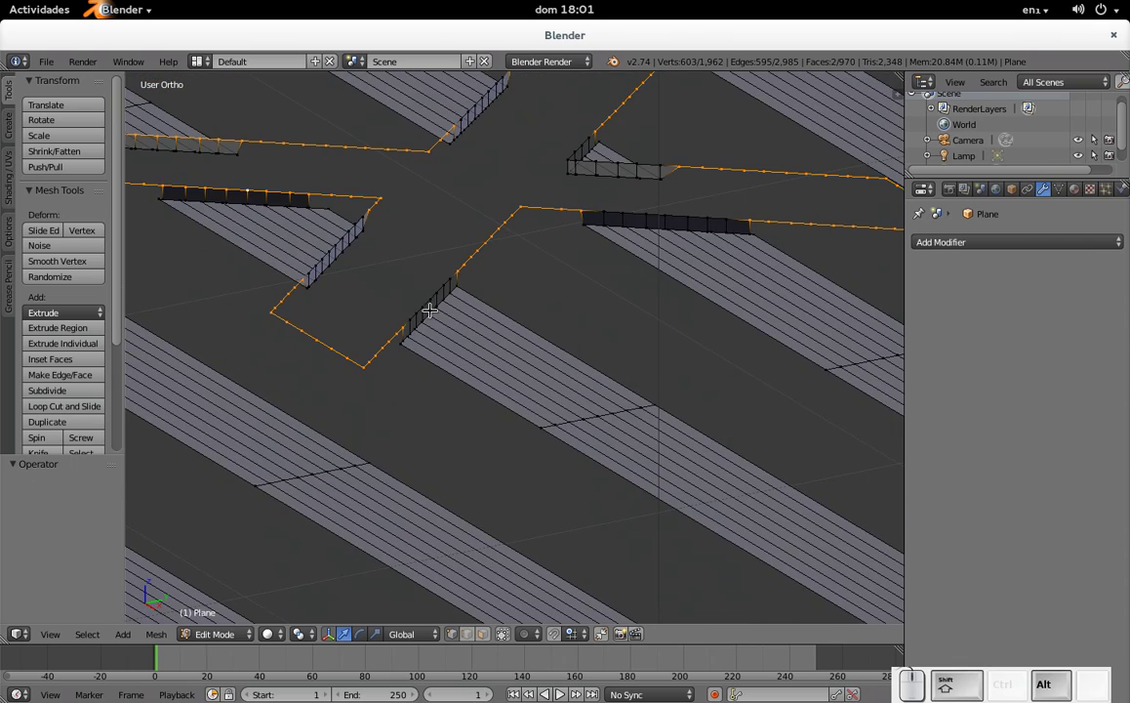
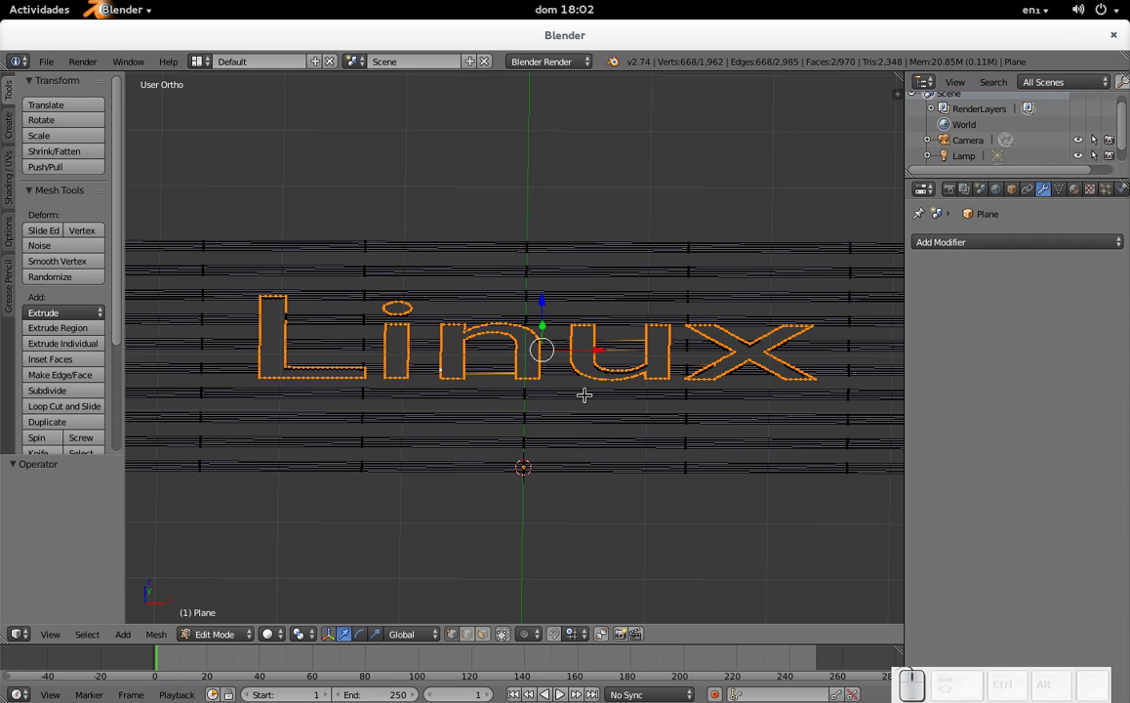
- Enable proportional editing (O) with Smooth falloff, keeping the Linux outline selected
key(o)
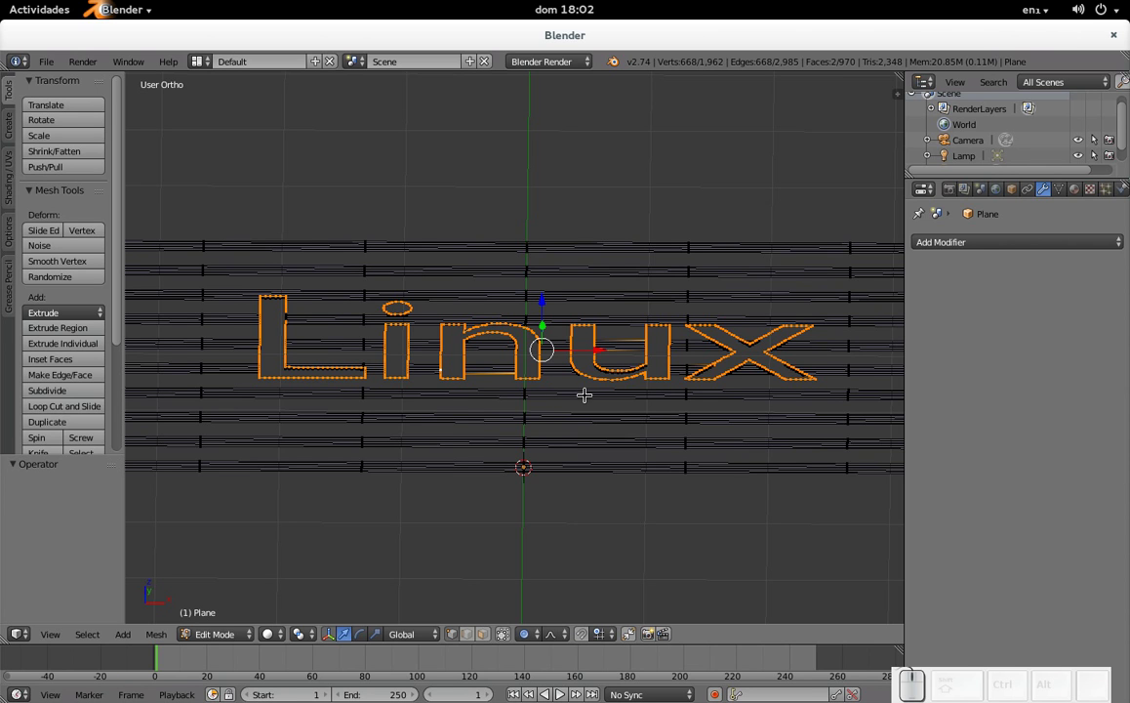
click(562, 641)
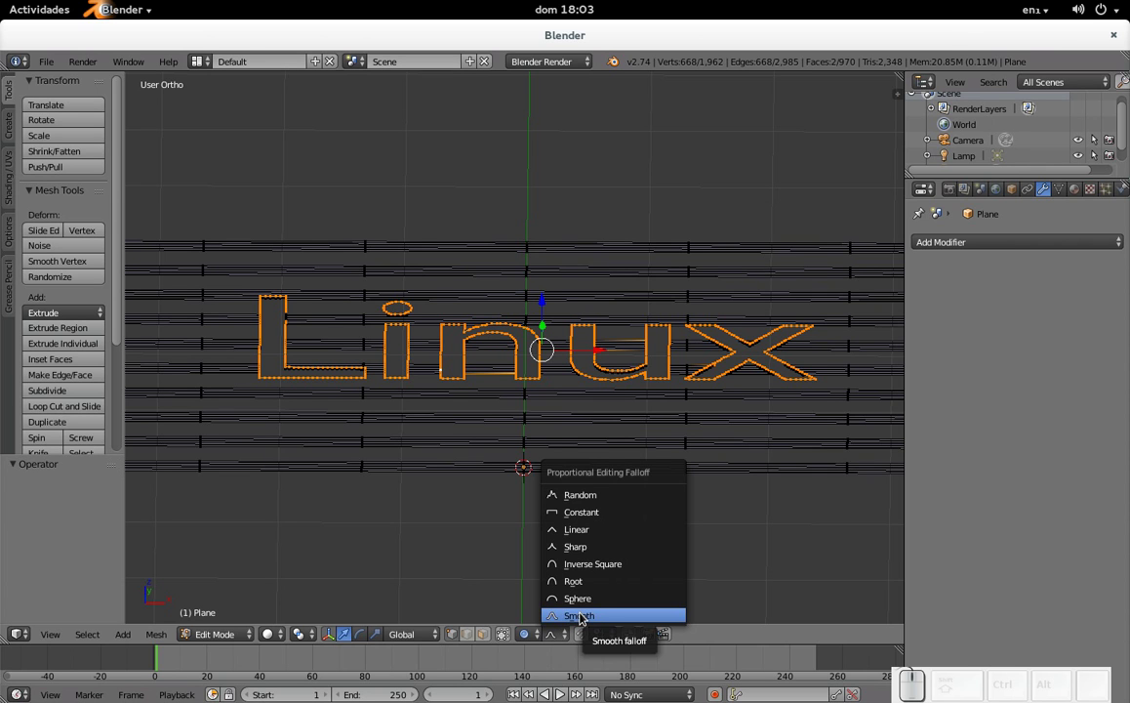
click(591, 507)
scroll(up, 3)
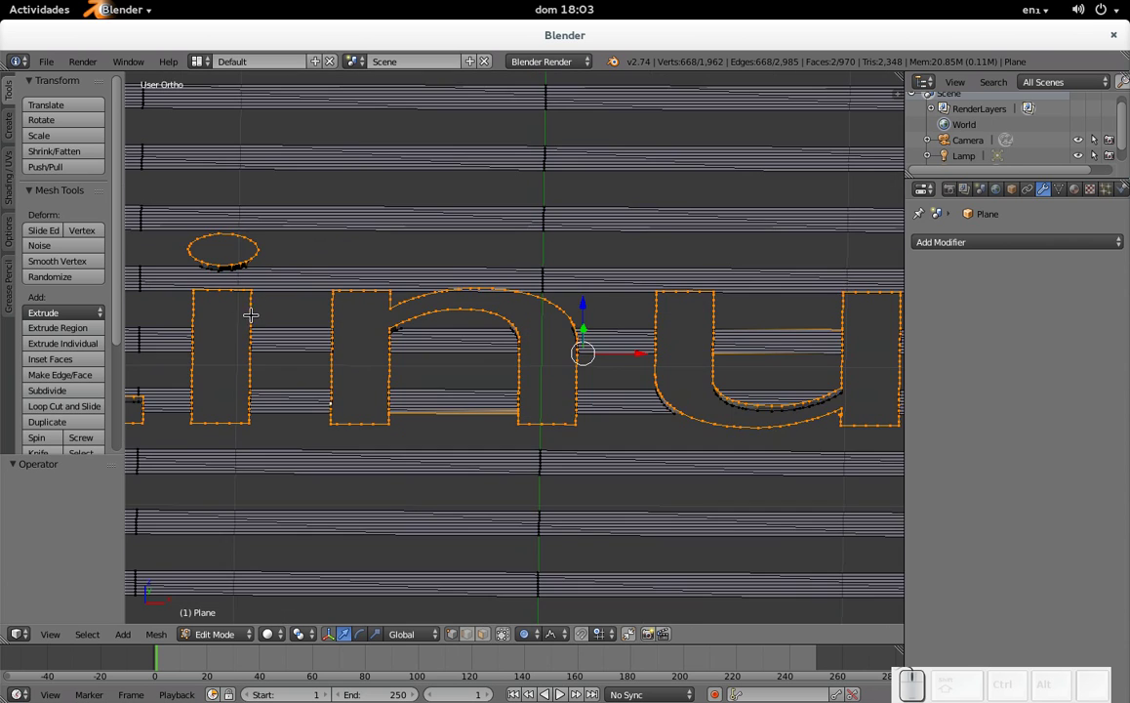
middle_click(222, 320)
scroll(up, 3)
middle_click(244, 505)
scroll(up, 3)
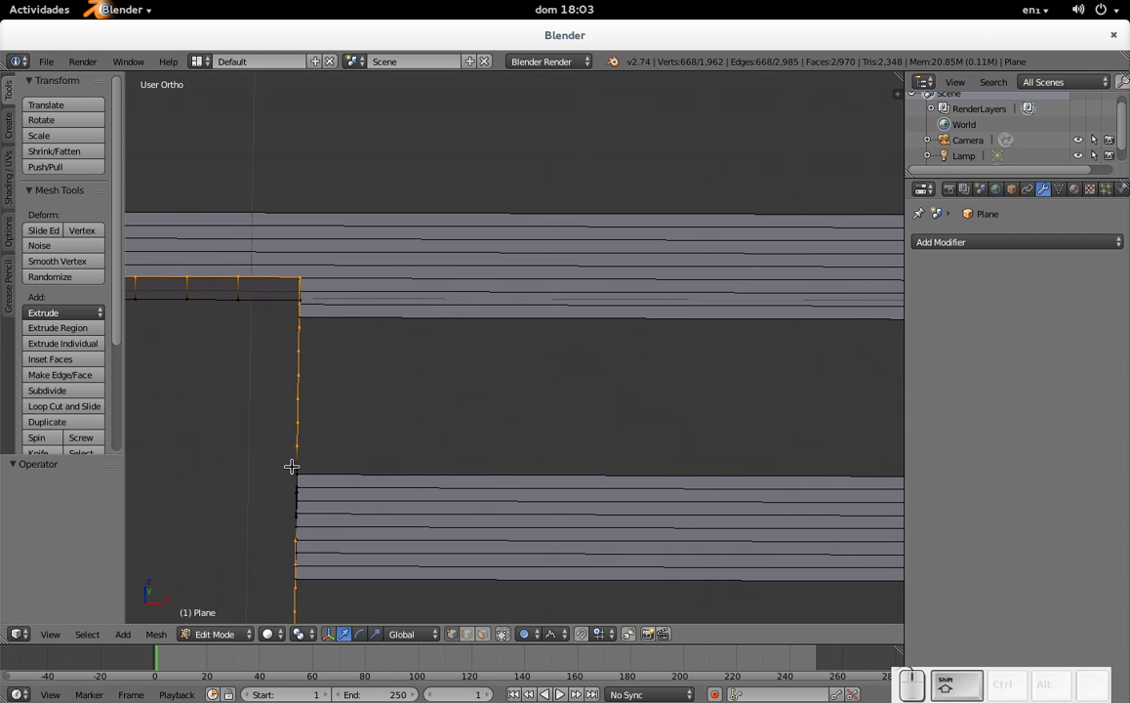
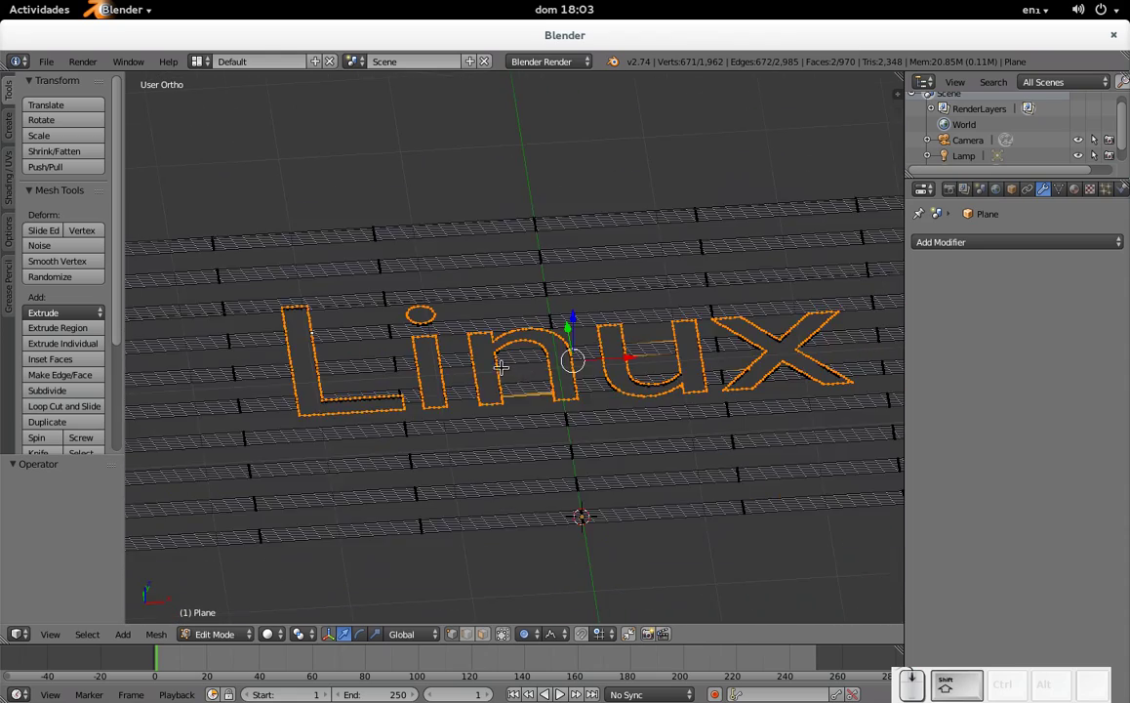
- Try moving the selected outline, undo it, and adjust the proportional radius
drag(596, 415, 589, 373)
middle_click(646, 355)
click(562, 353)
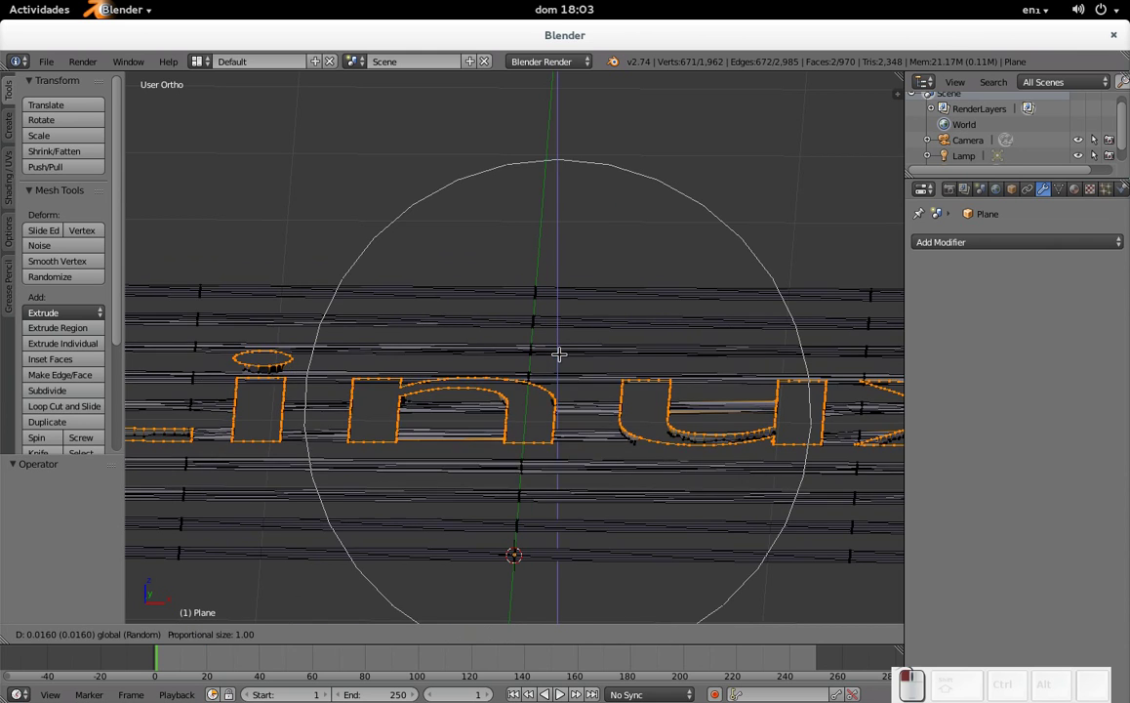
scroll(down, 3)
scroll(down, 3)
key(ctrl+z)
scroll(down, 3)
click(528, 307)
scroll(up, 3)
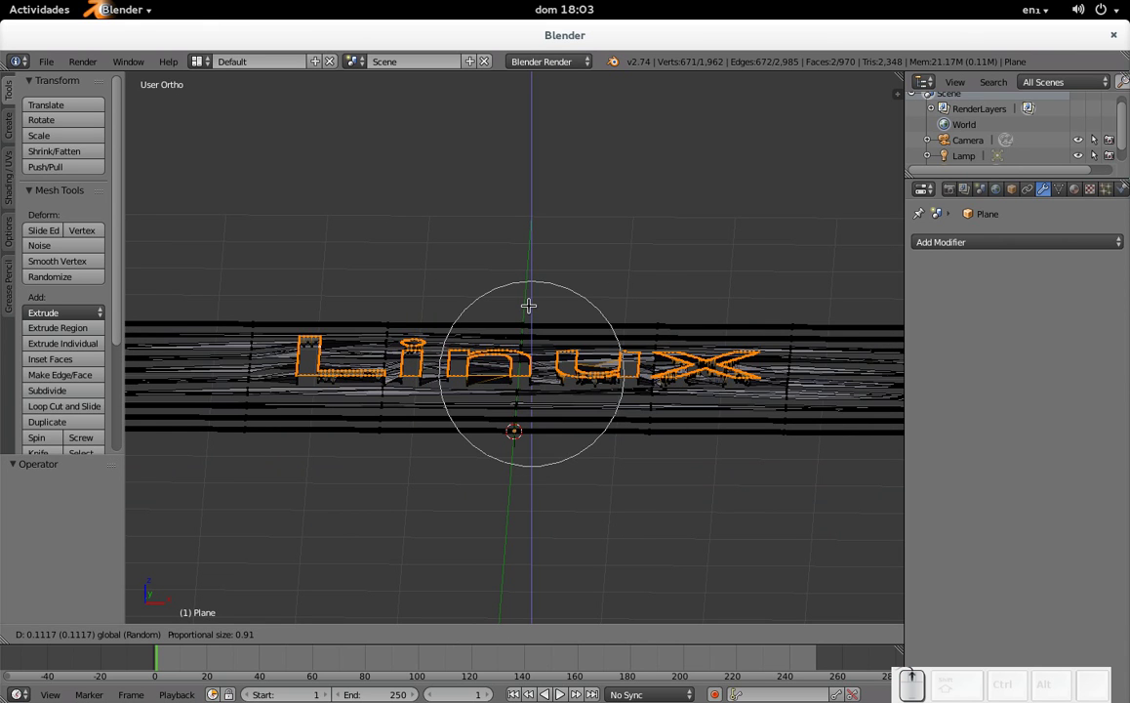
scroll(down, 3)
scroll(up, 3)
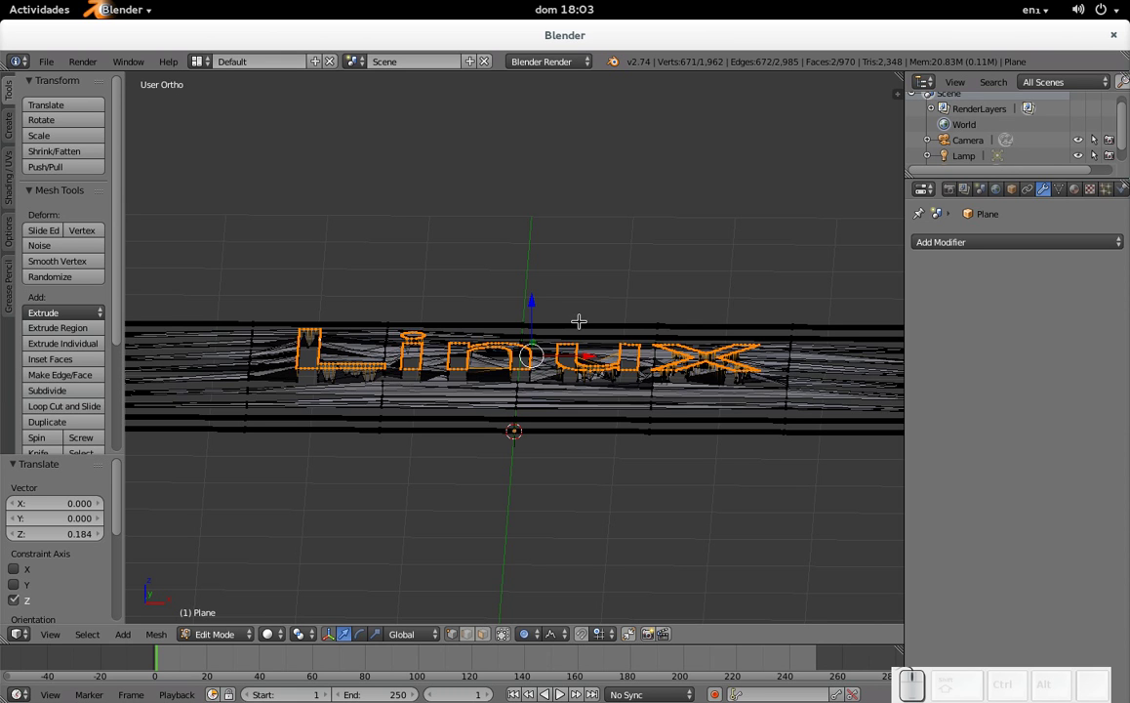
- Push the Linux outline about 0.27 down along Z with random falloff distorting the stripes
drag(532, 289, 532, 316)
scroll(up, 3)
scroll(down, 3)
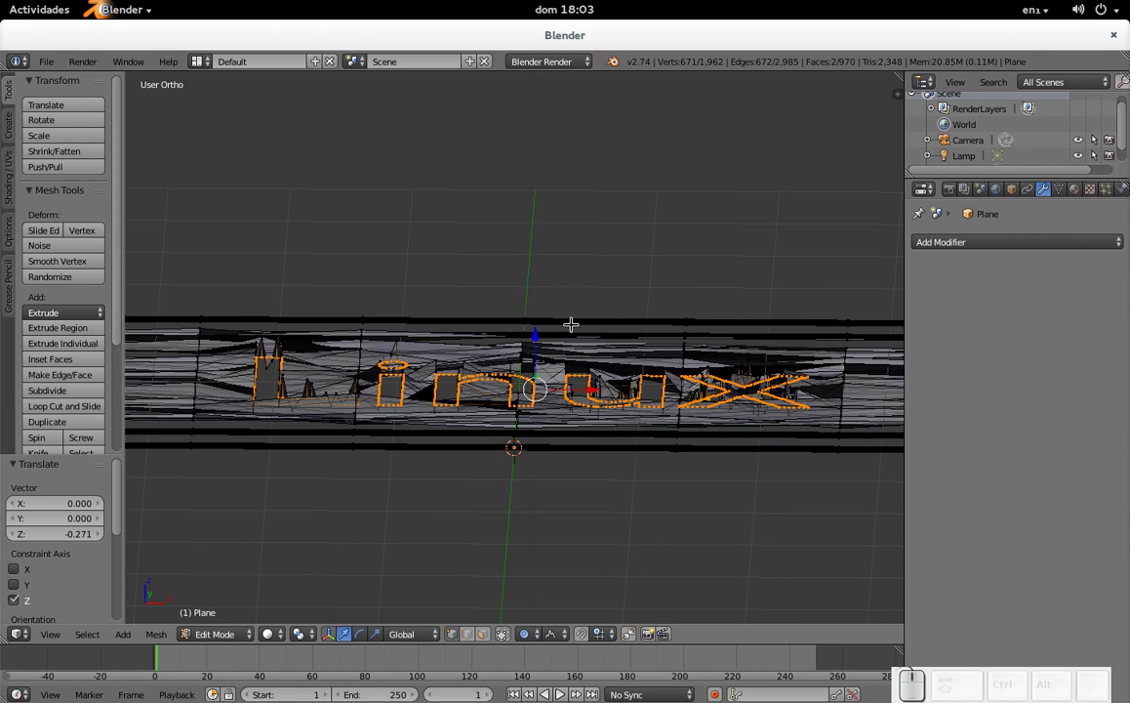
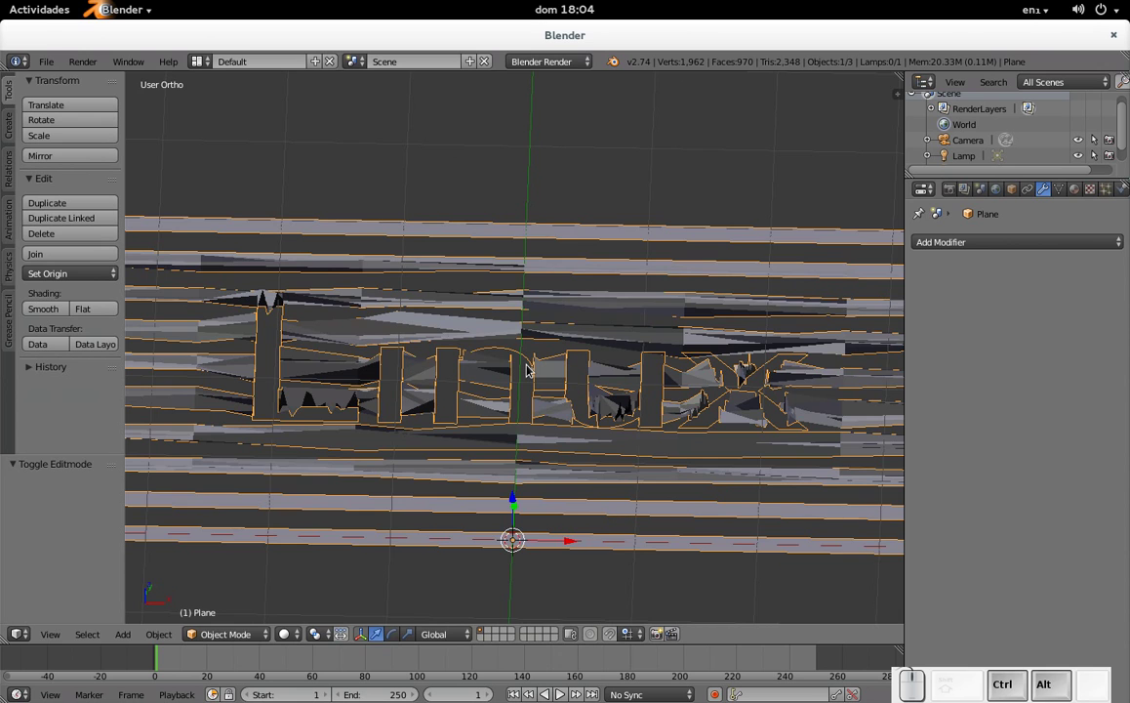
- Align the camera to the current view and dolly it back along its local Z
key(ctrl+alt+KP_0)
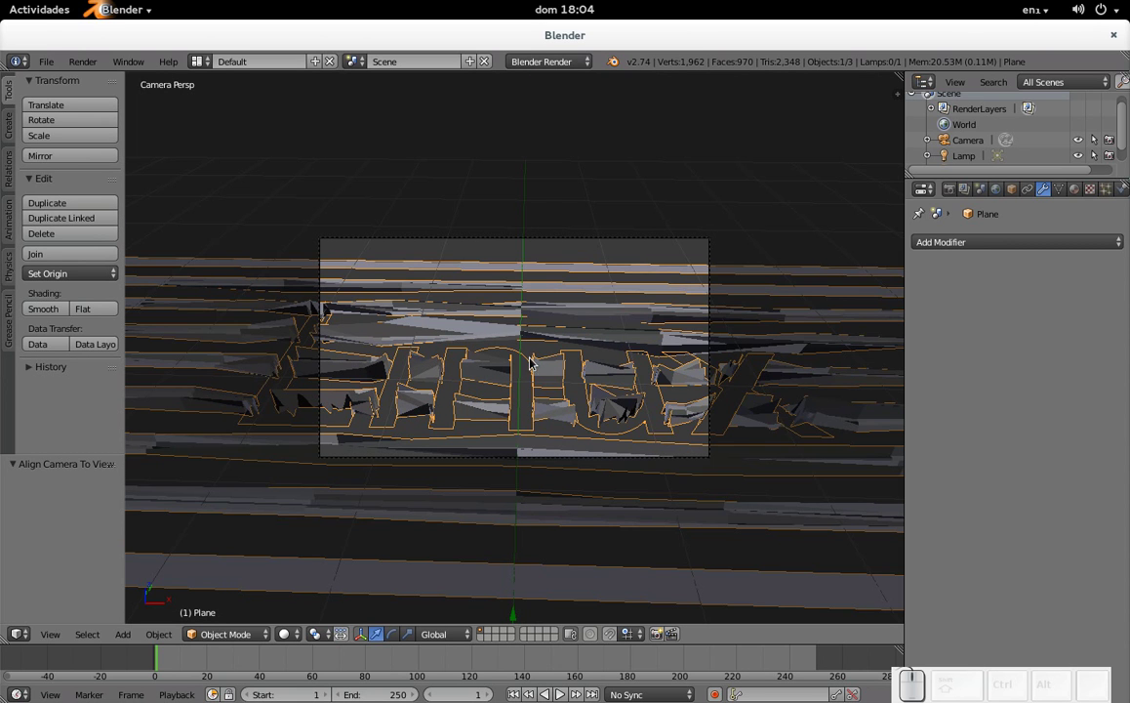
right_click(604, 238)
key(g)
middle_click(600, 237)
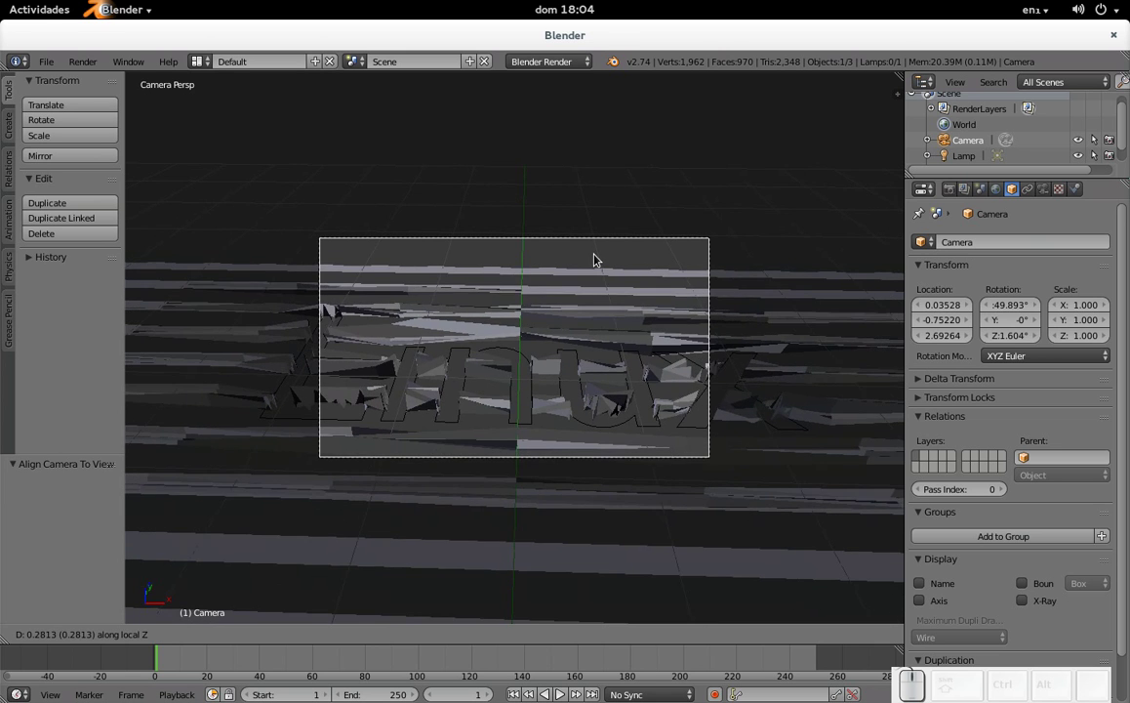
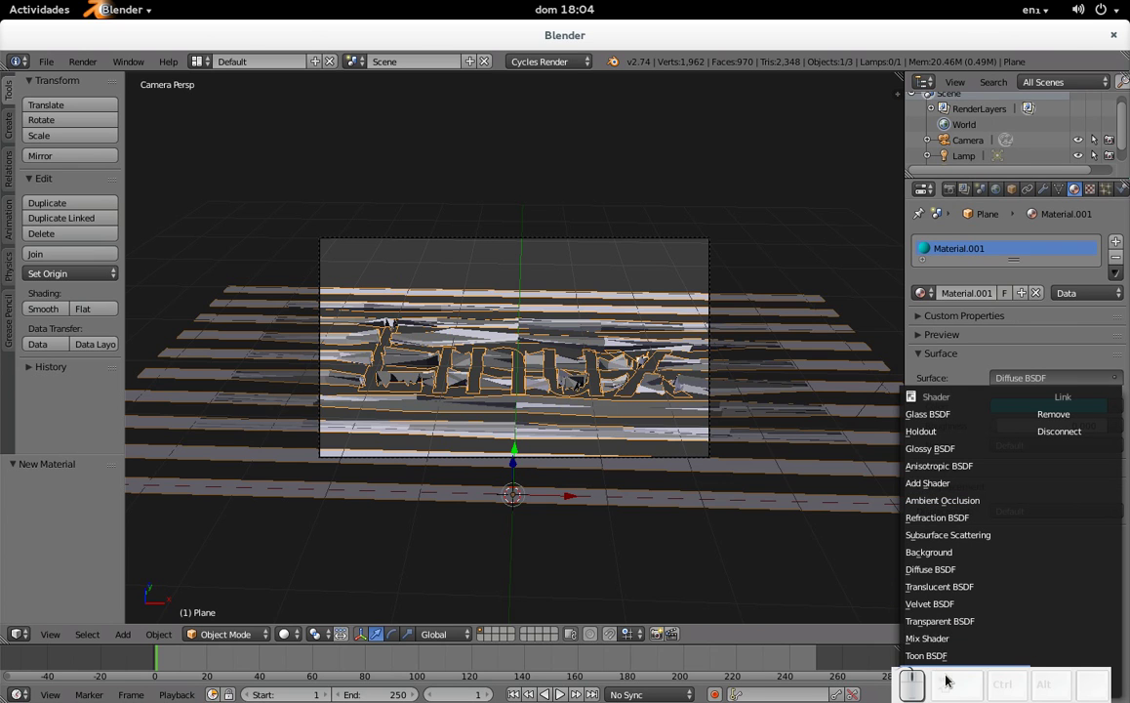
- Make the plane's material a cyan Emission shader at strength 3 and render
scroll(down, 3)
scroll(up, 3)
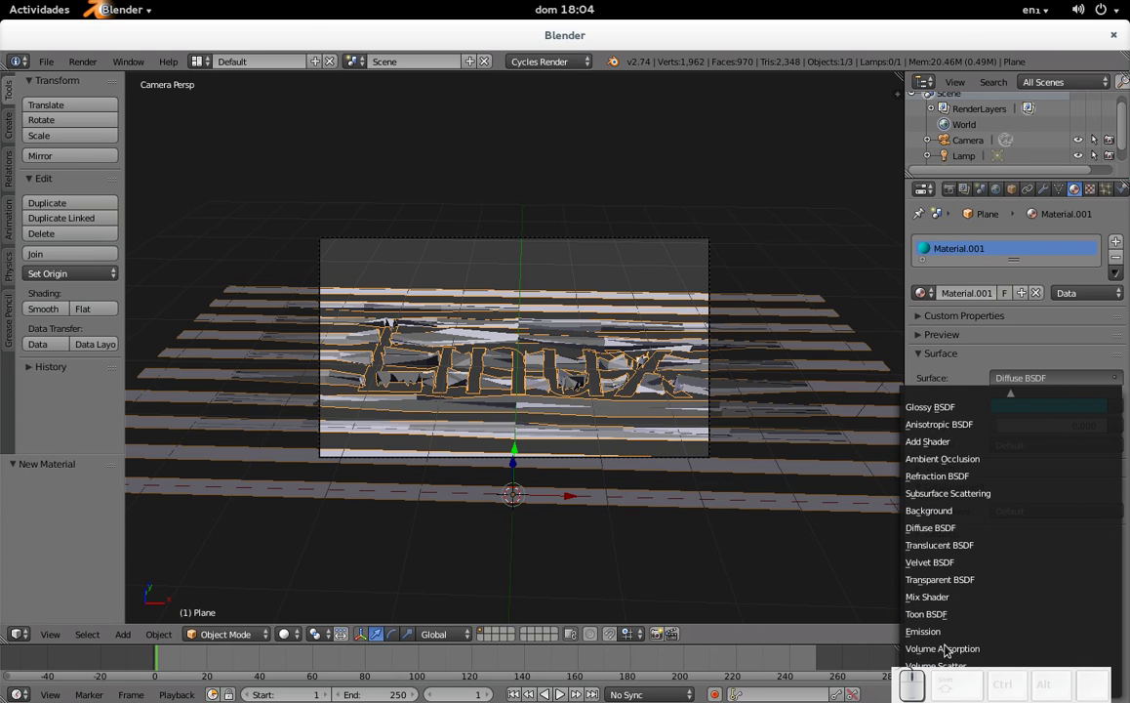
click(951, 634)
click(1071, 430)
key(KP_3)
key(KP_Enter)
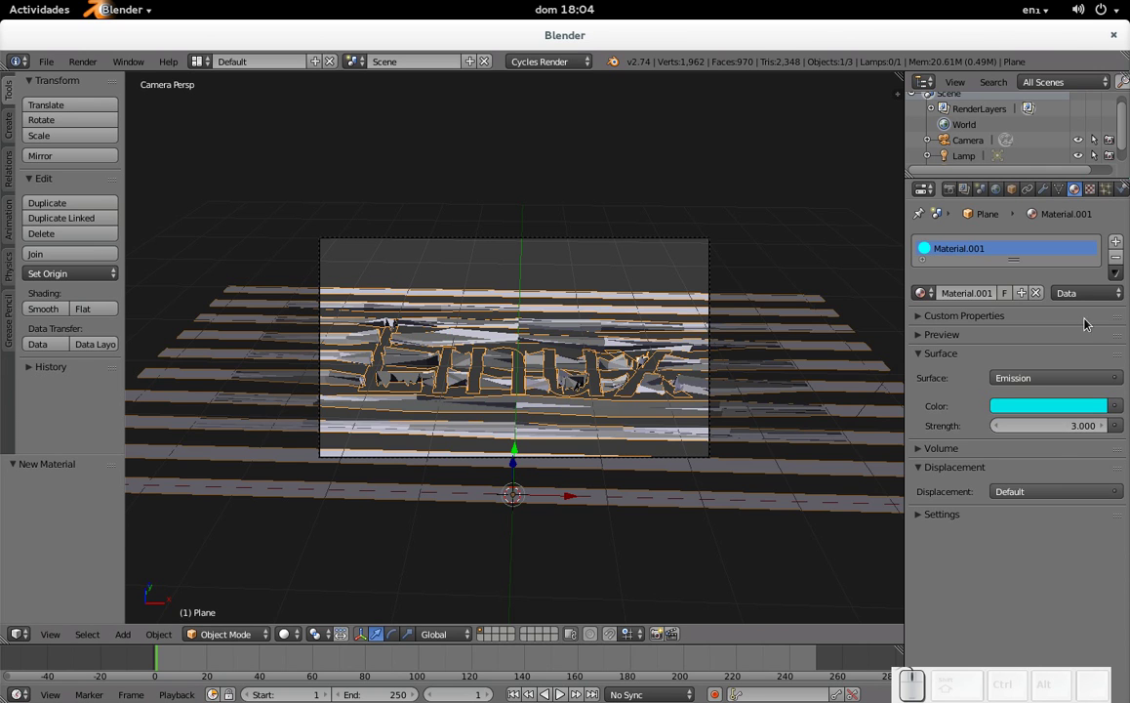
key(F12)
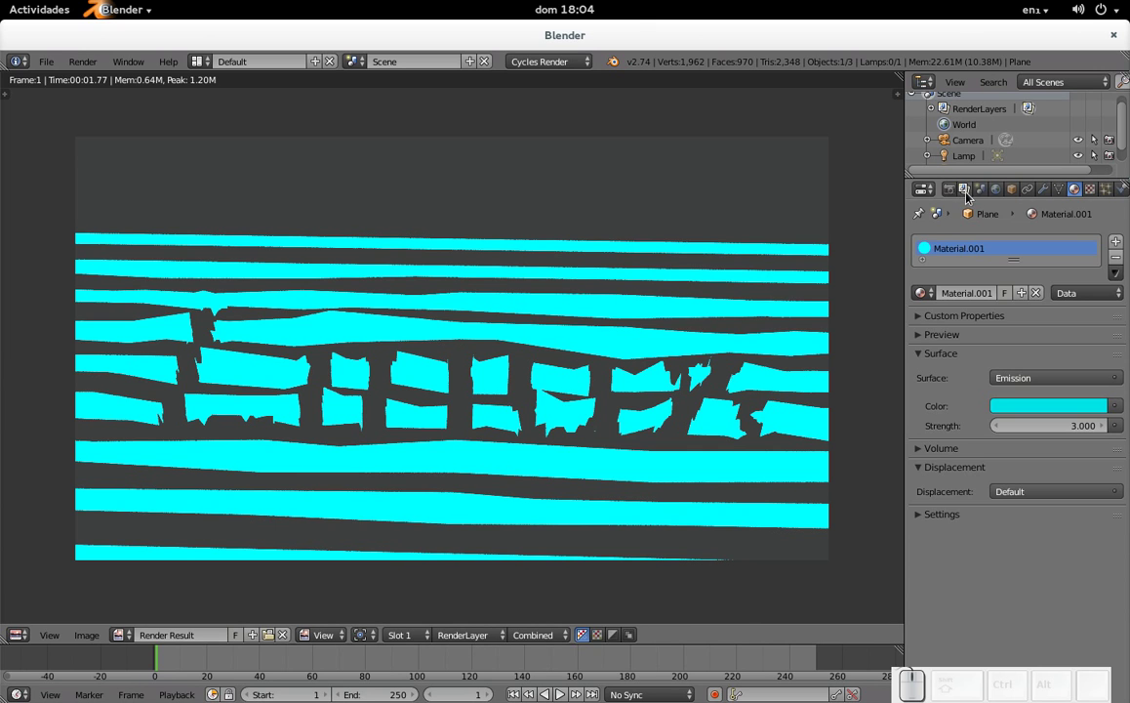
- Set the world background colour to black and re-render cyan on black
click(1003, 192)
click(1044, 349)
click(964, 335)
click(1035, 362)
click(1097, 225)
key(F12)
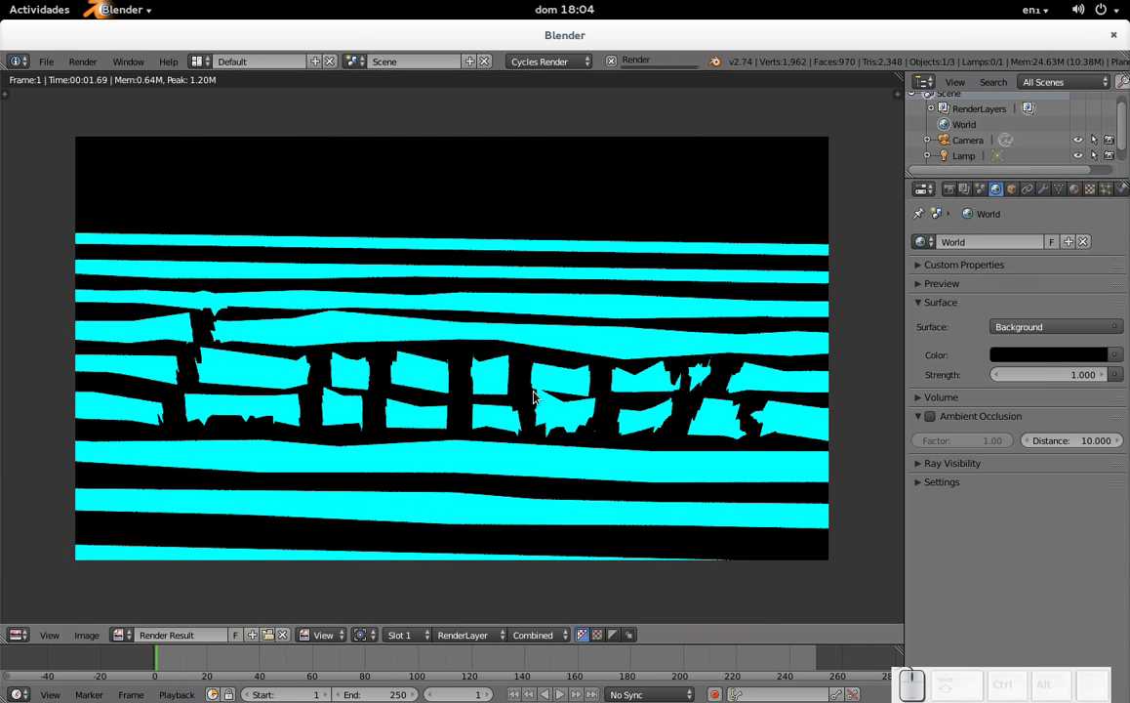
key(Escape)
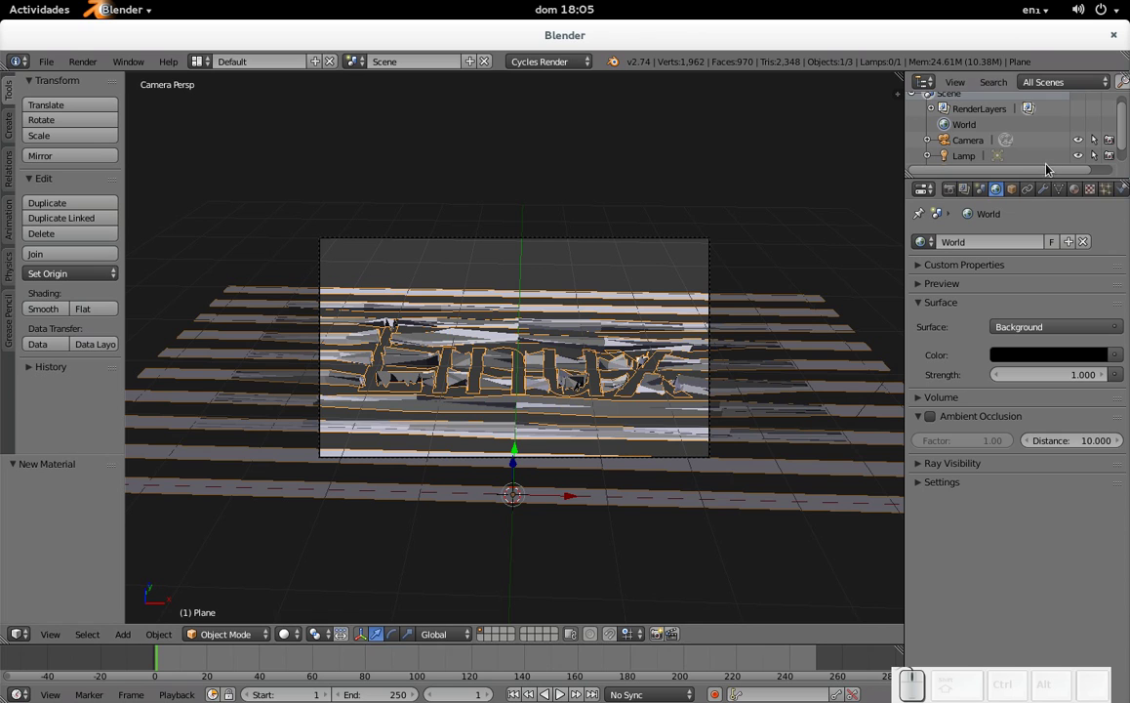
click(1051, 196)
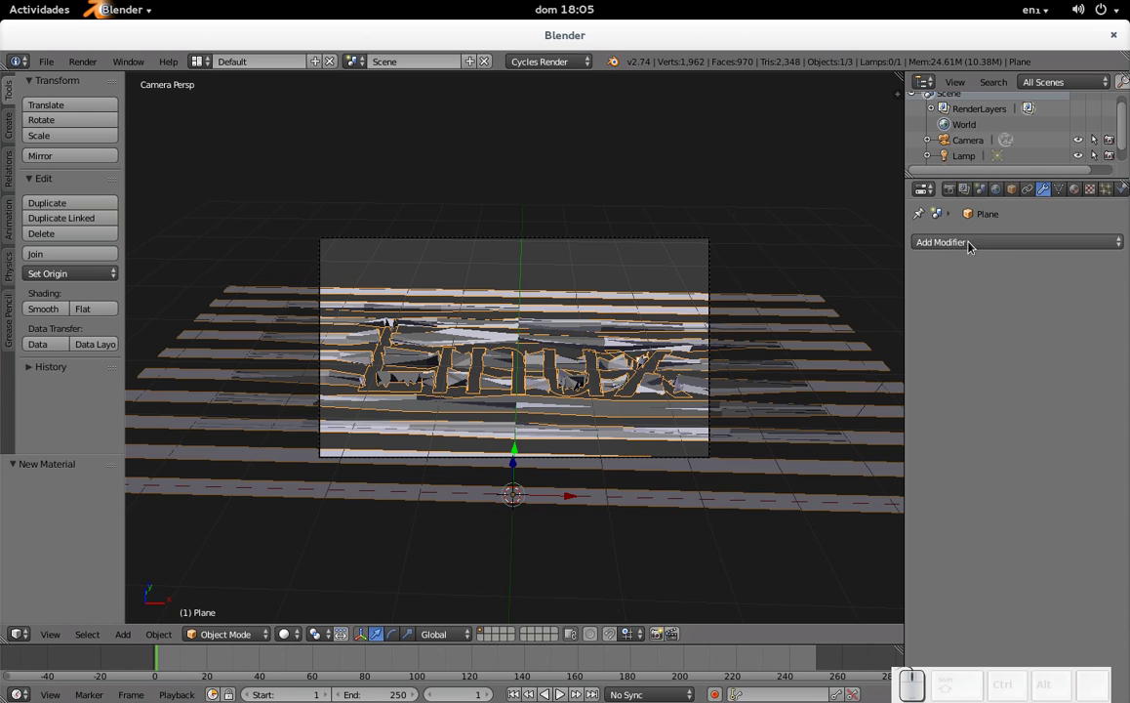
- Add a Wireframe modifier with Replace Original enabled and render the result
click(999, 246)
click(825, 543)
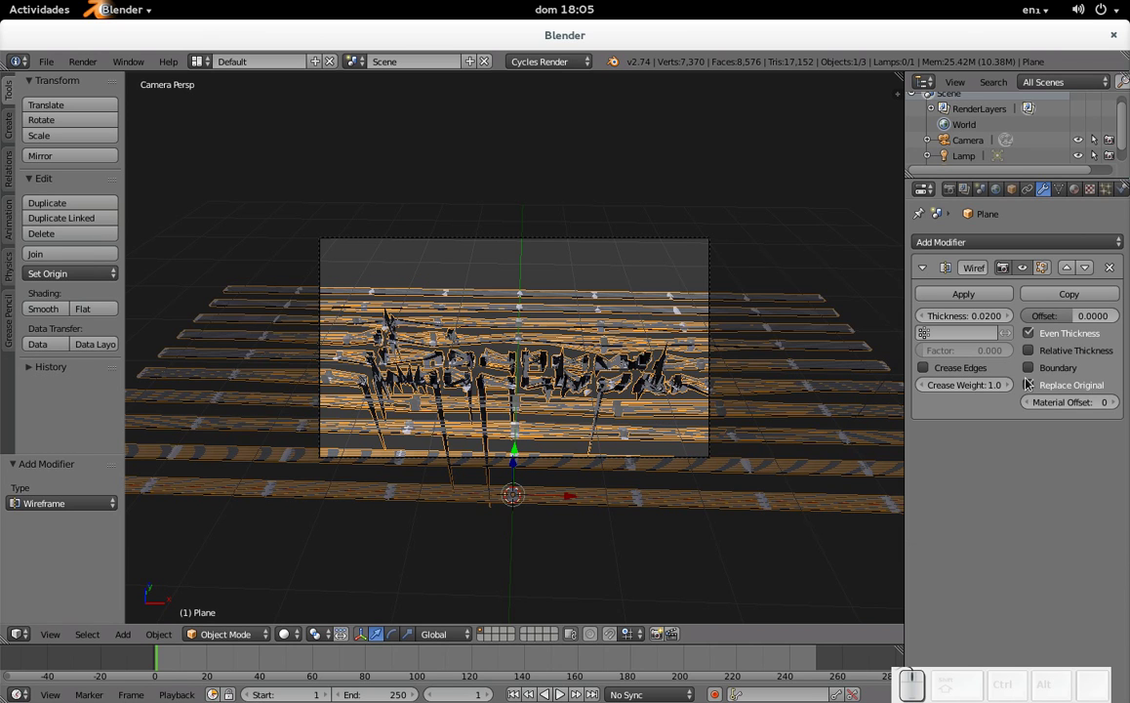
click(1037, 341)
click(1036, 337)
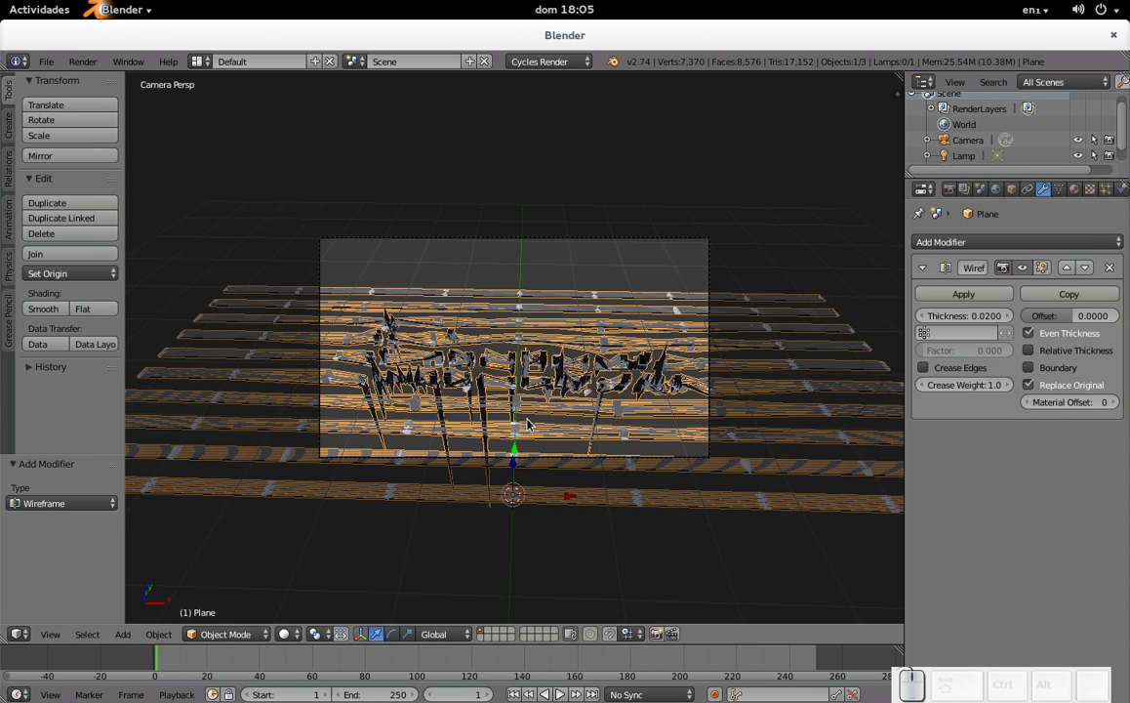
key(F12)
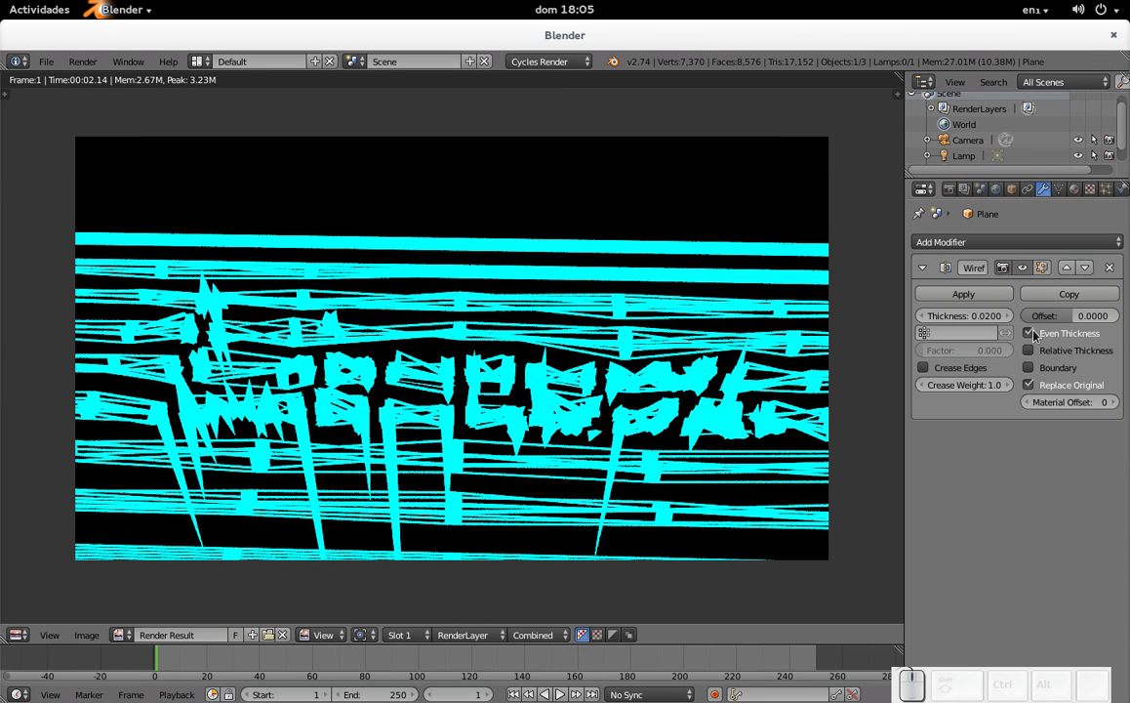
- Thin the wire to 0.0100 then 0.0050 thickness, toggling Even Thickness and test-rendering
click(1040, 335)
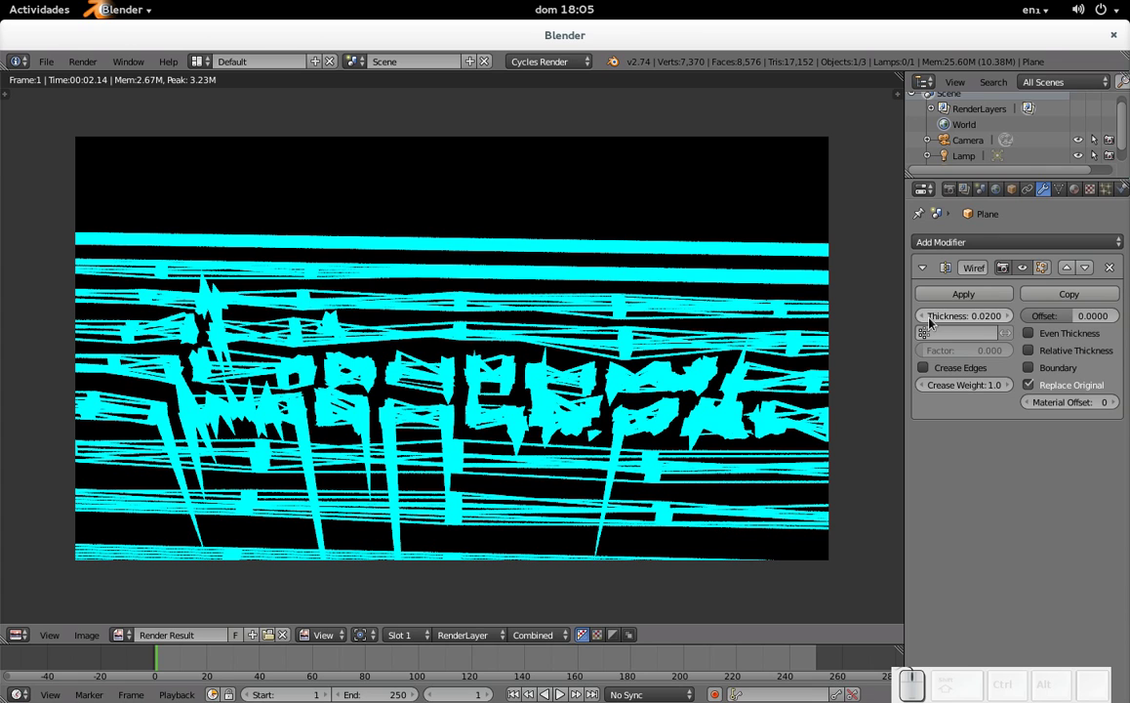
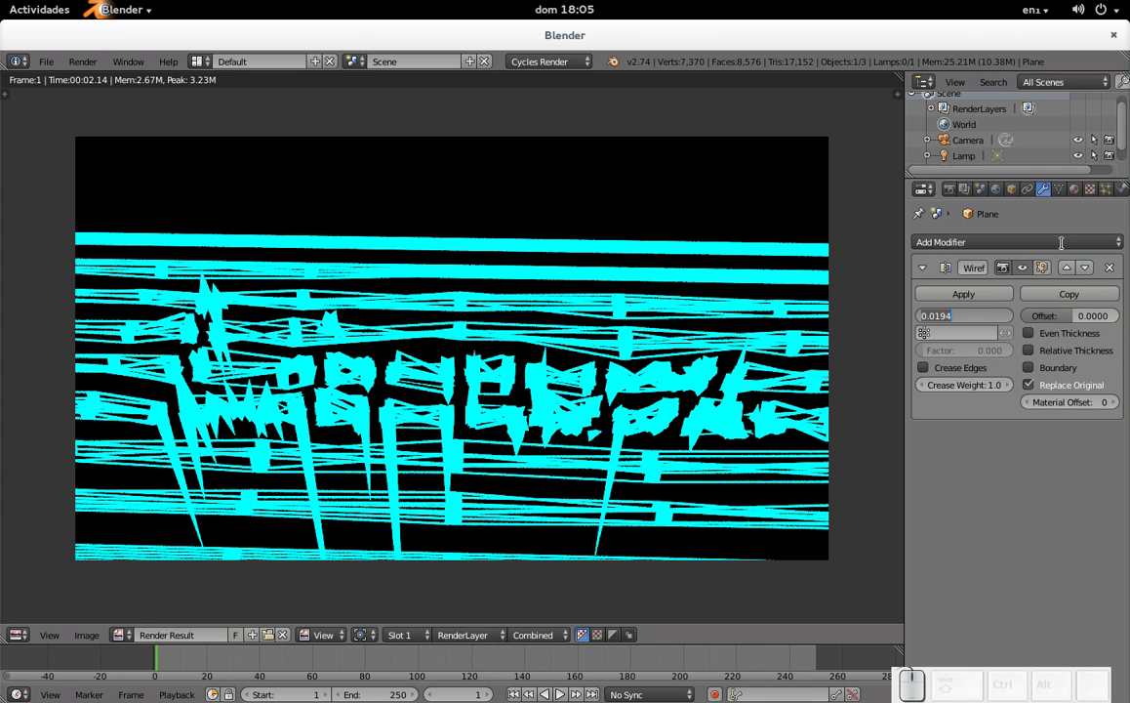
key(Right)
key(BackSpace)
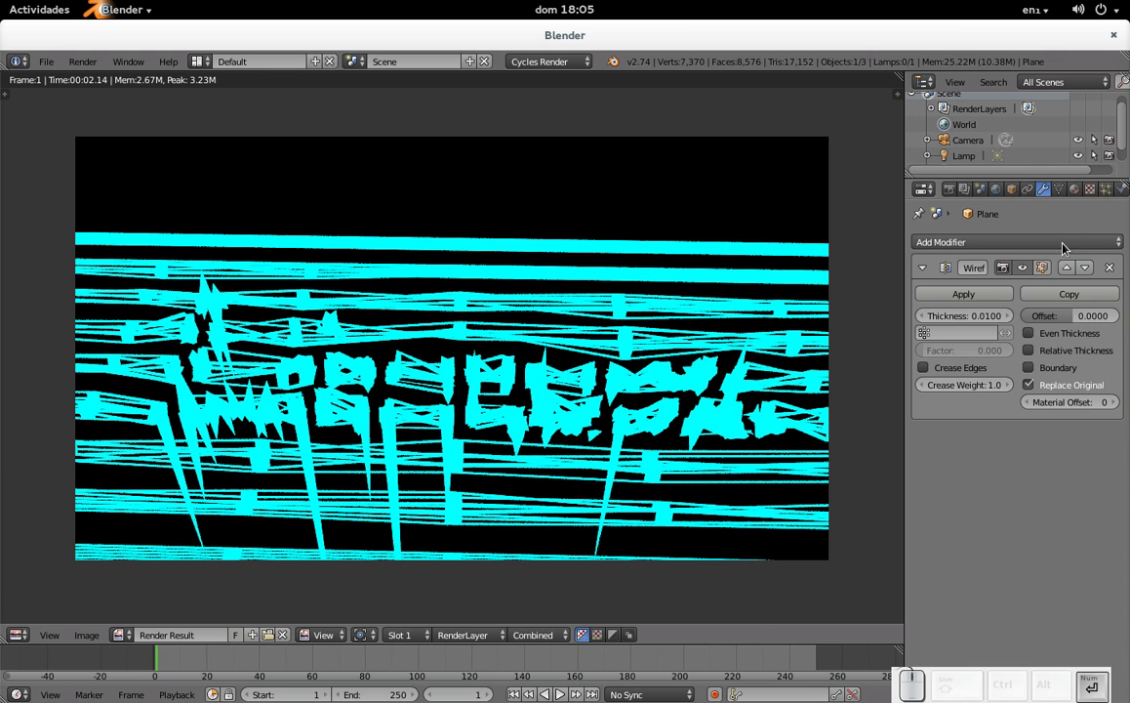
key(F12)
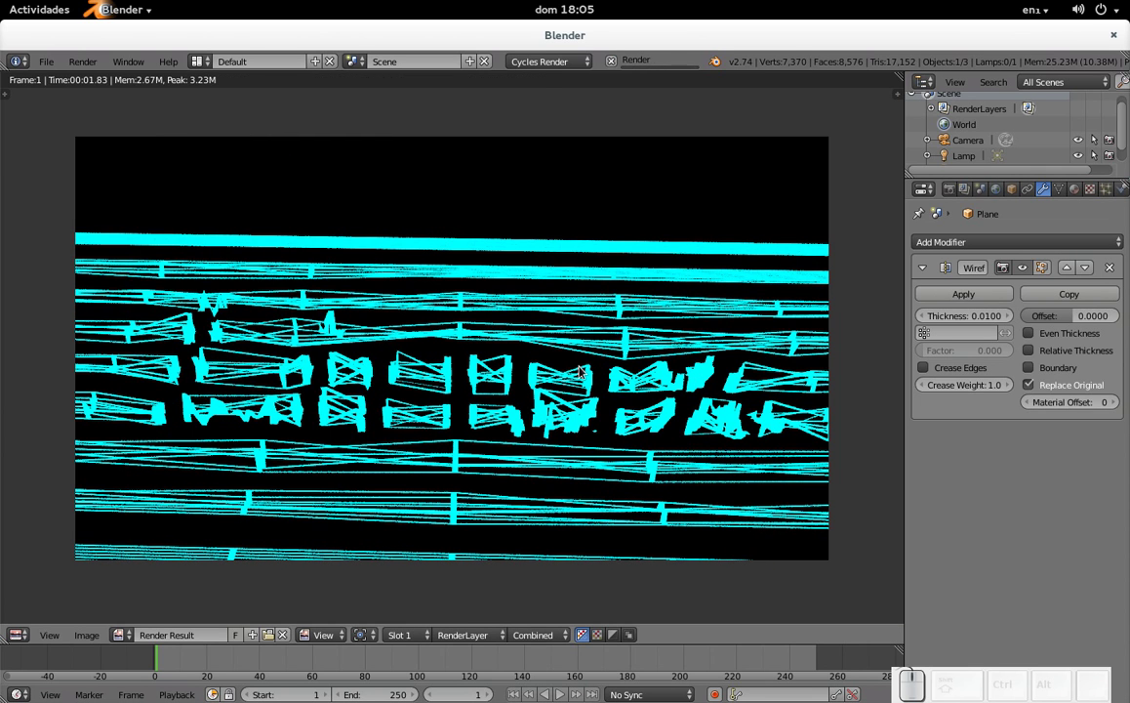
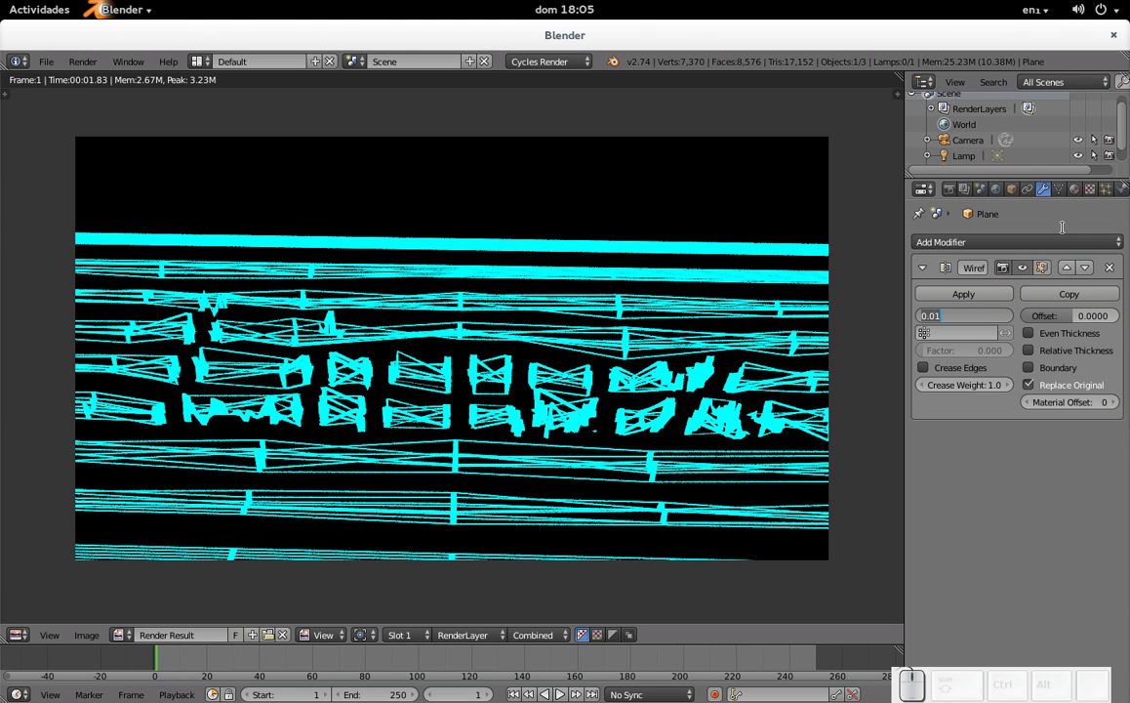
key(Right)
key(BackSpace)
key(KP_0)
key(KP_5)
key(KP_Enter)
key(F12)
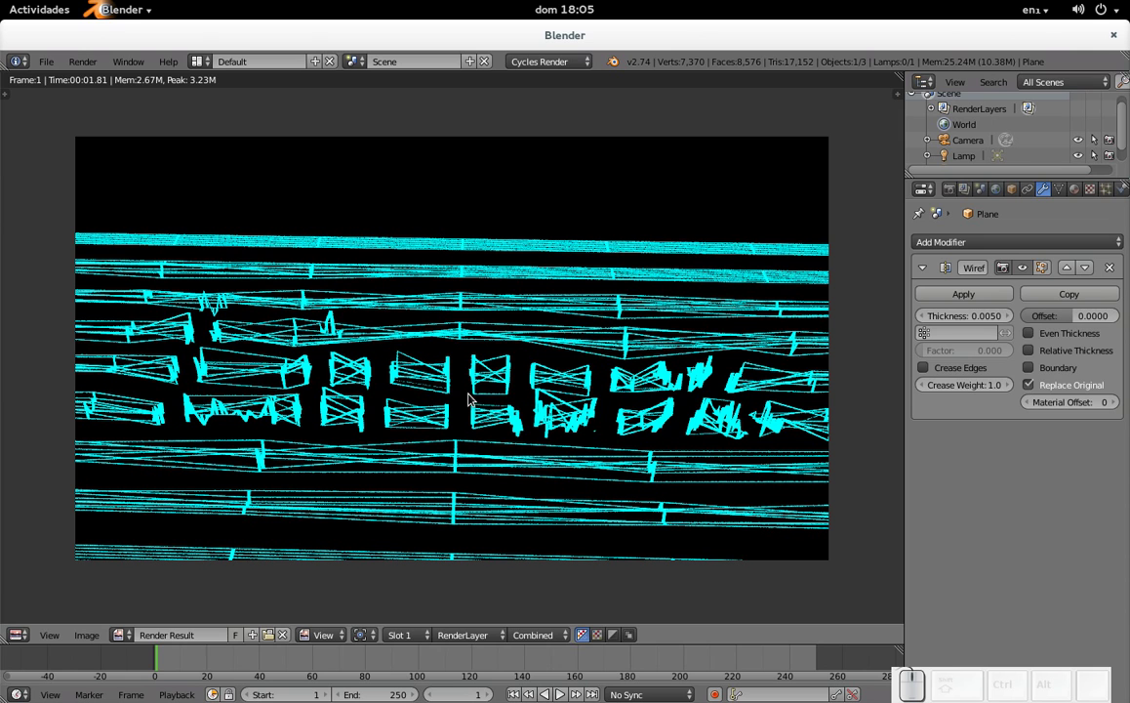
click(1030, 334)
key(F12)
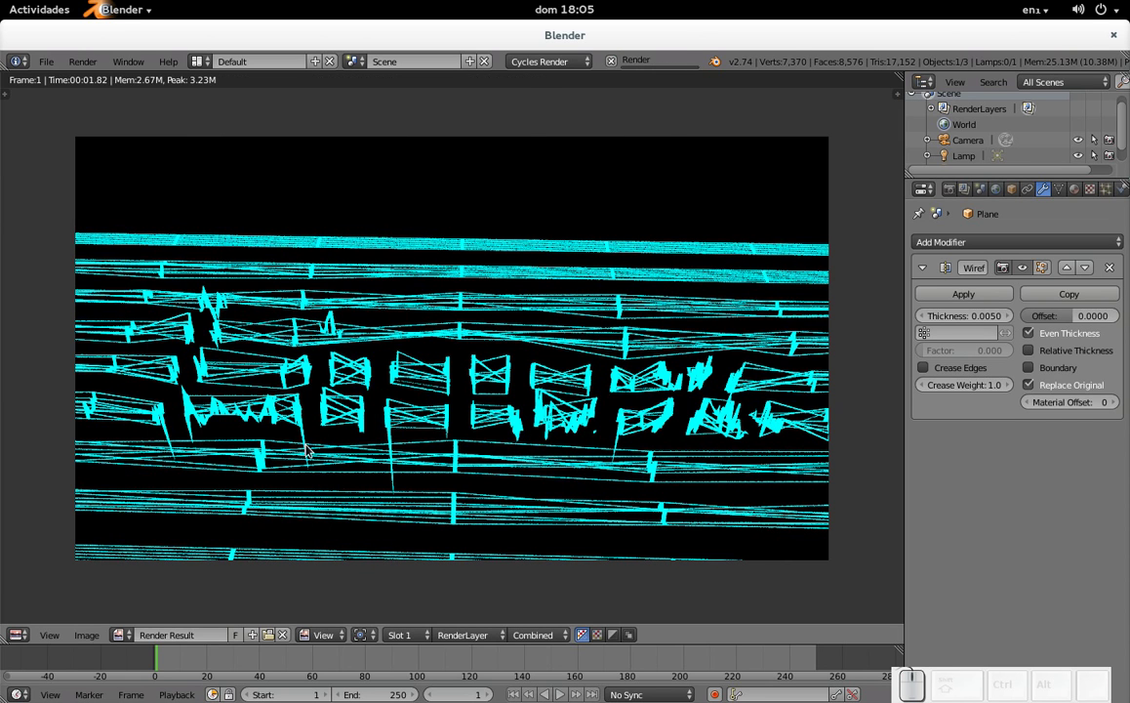
click(1034, 342)
key(Escape)
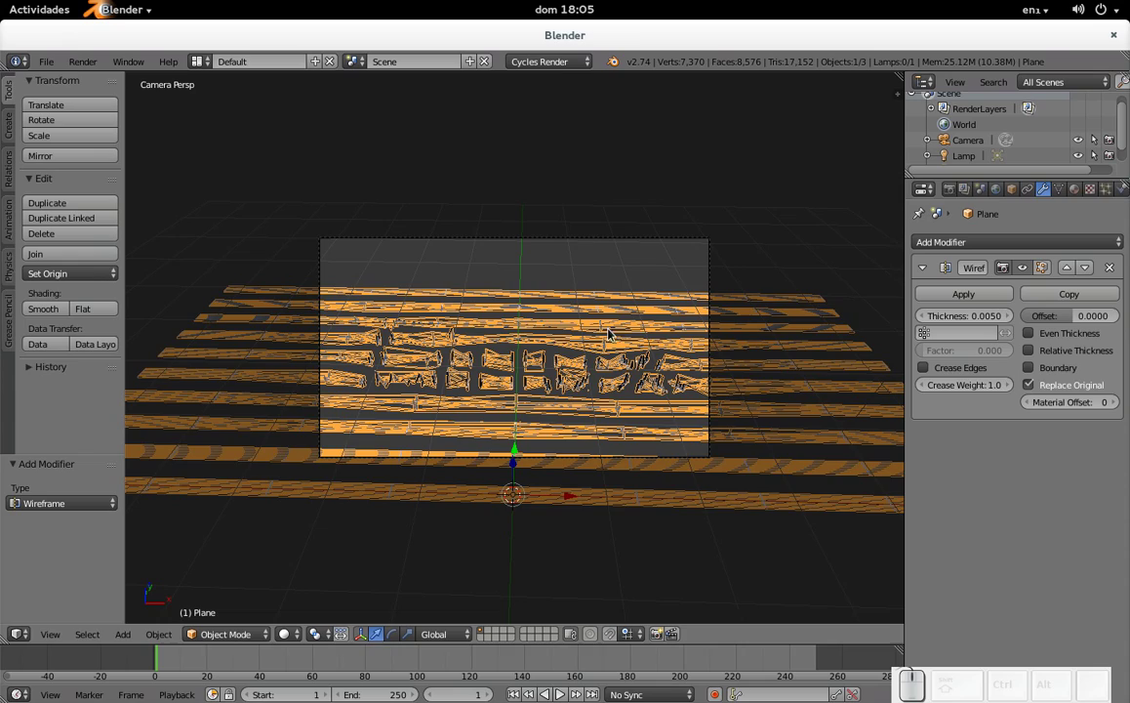
- Zoom to the lettering and toggle Edit Mode to compare mesh and wireframe
scroll(up, 3)
scroll(down, 3)
drag(453, 412, 468, 409)
scroll(up, 3)
key(Tab)
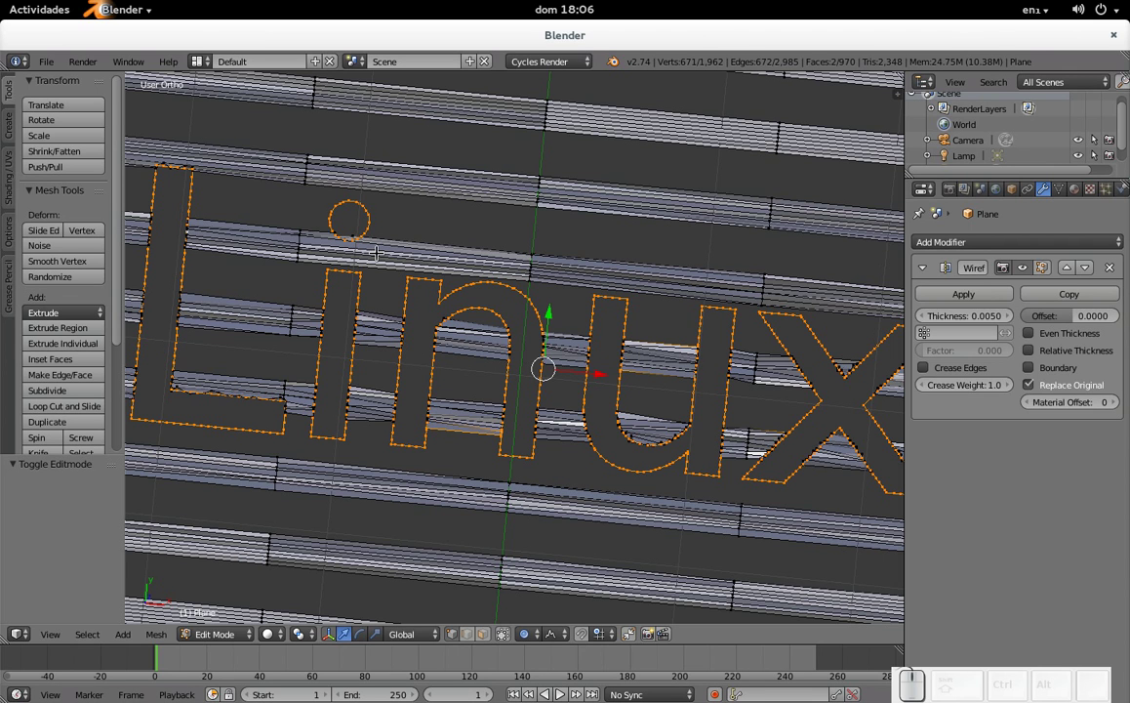
key(Tab)
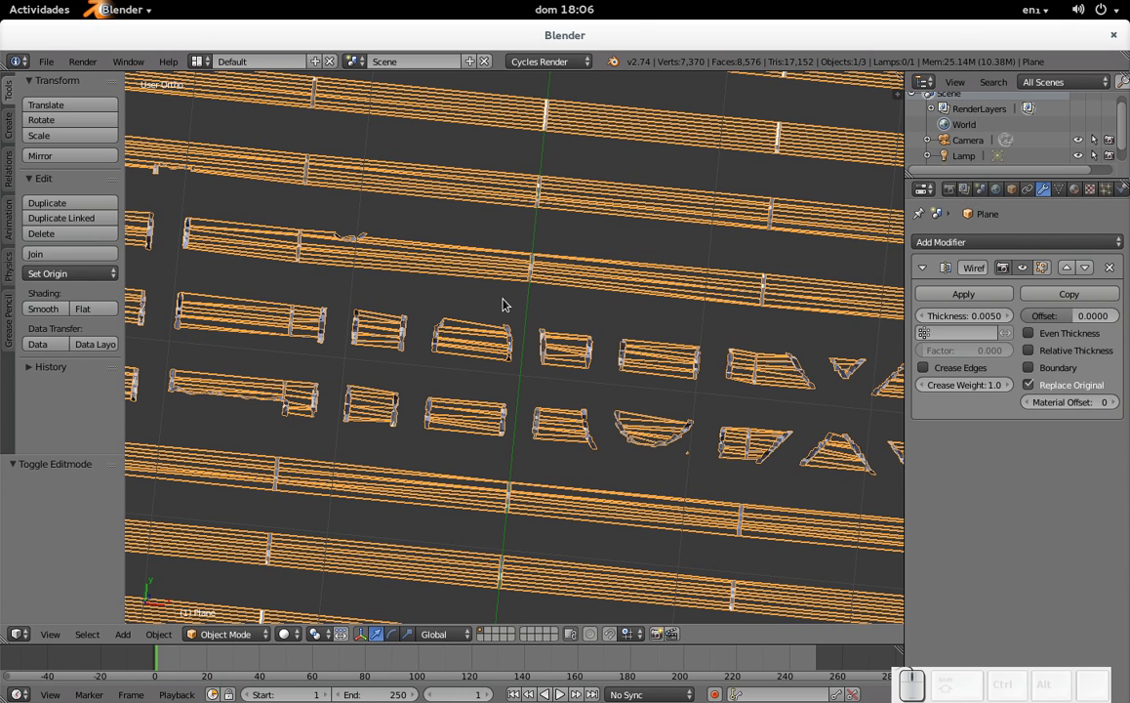
key(Tab)
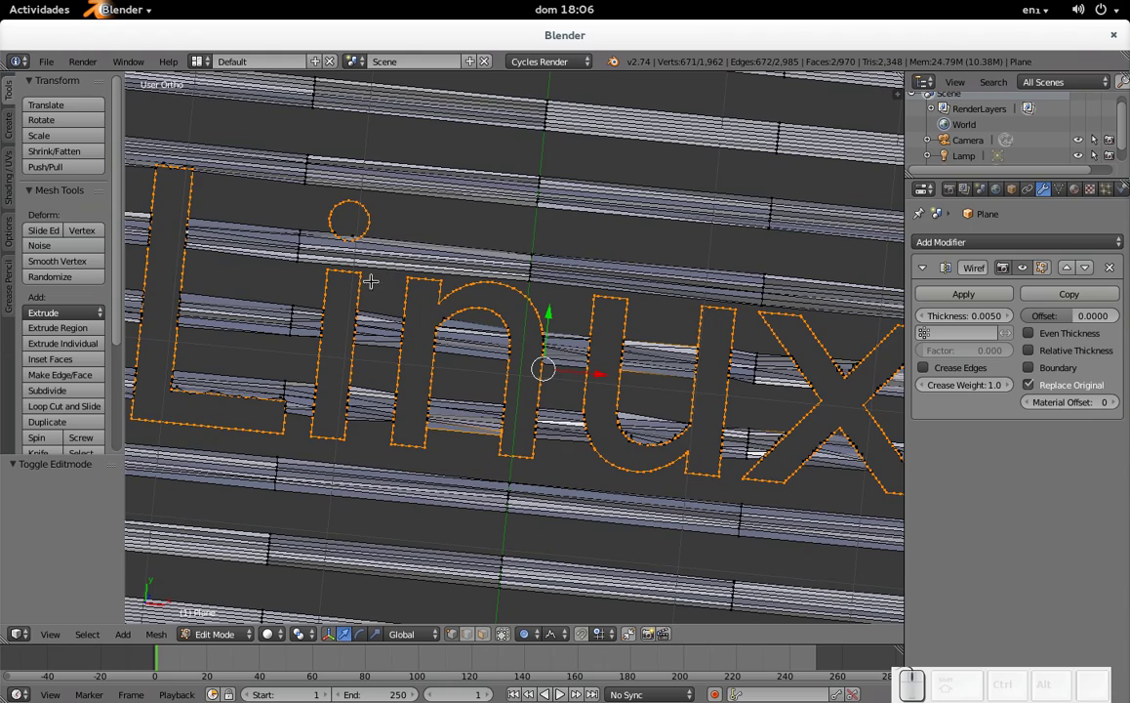
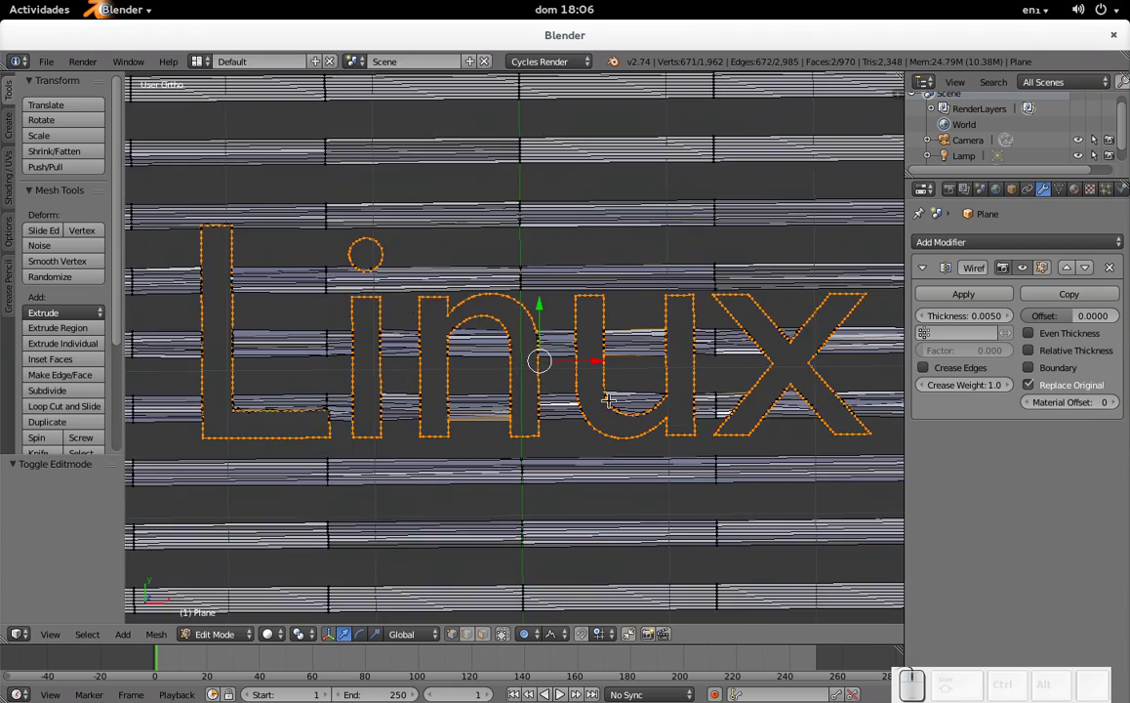
- Extrude the Linux outline and scale it to 0.987, doubling the letters, then leave Edit Mode
key(e)
key(s)
key(shift+z)
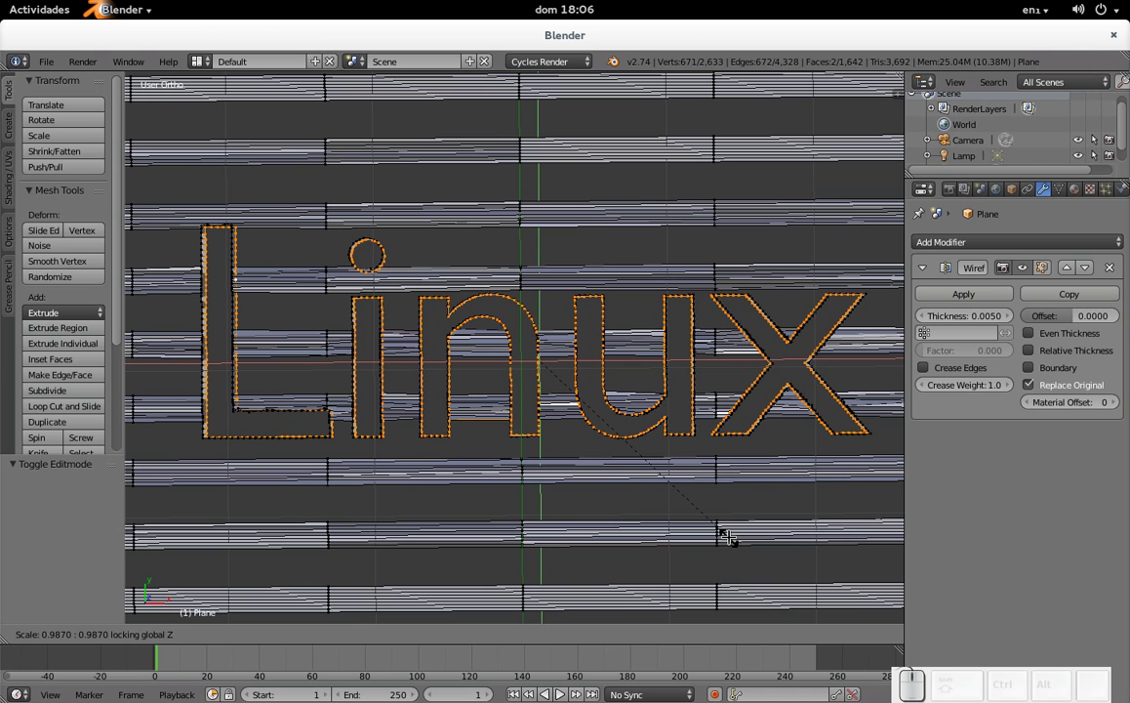
click(728, 529)
key(Tab)
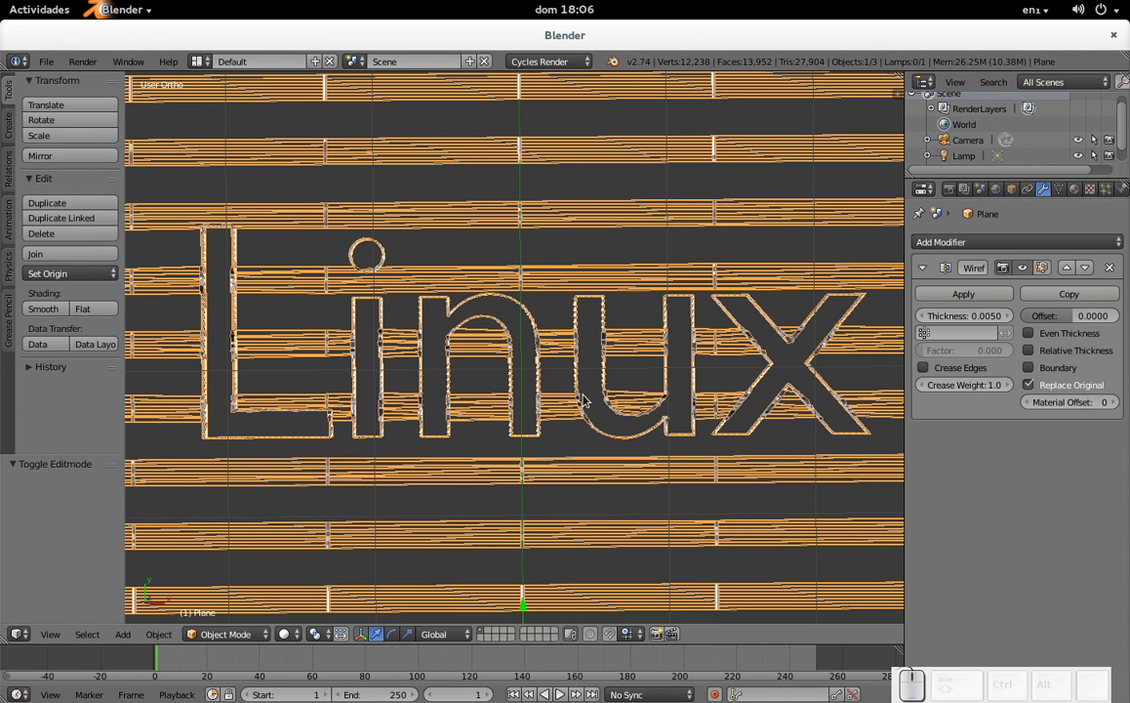
- Render the lettering, then lift the selected letter vertices 0.09 along Z in Edit Mode
key(F12)
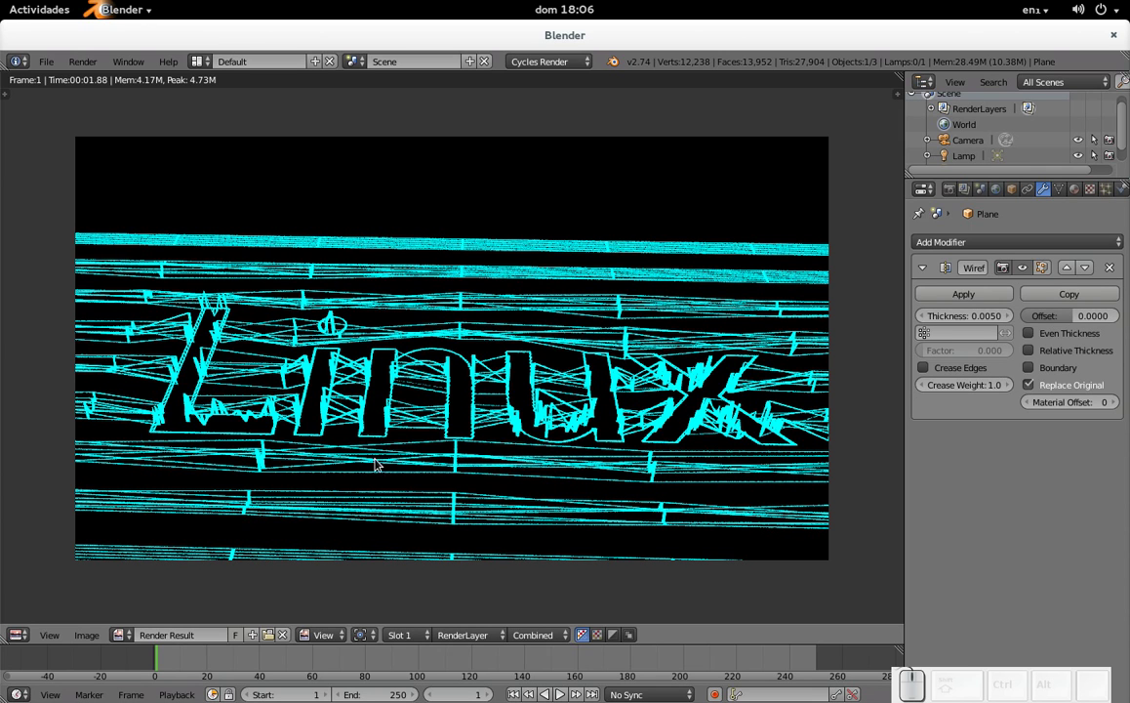
key(Tab)
key(Escape)
drag(488, 336, 494, 243)
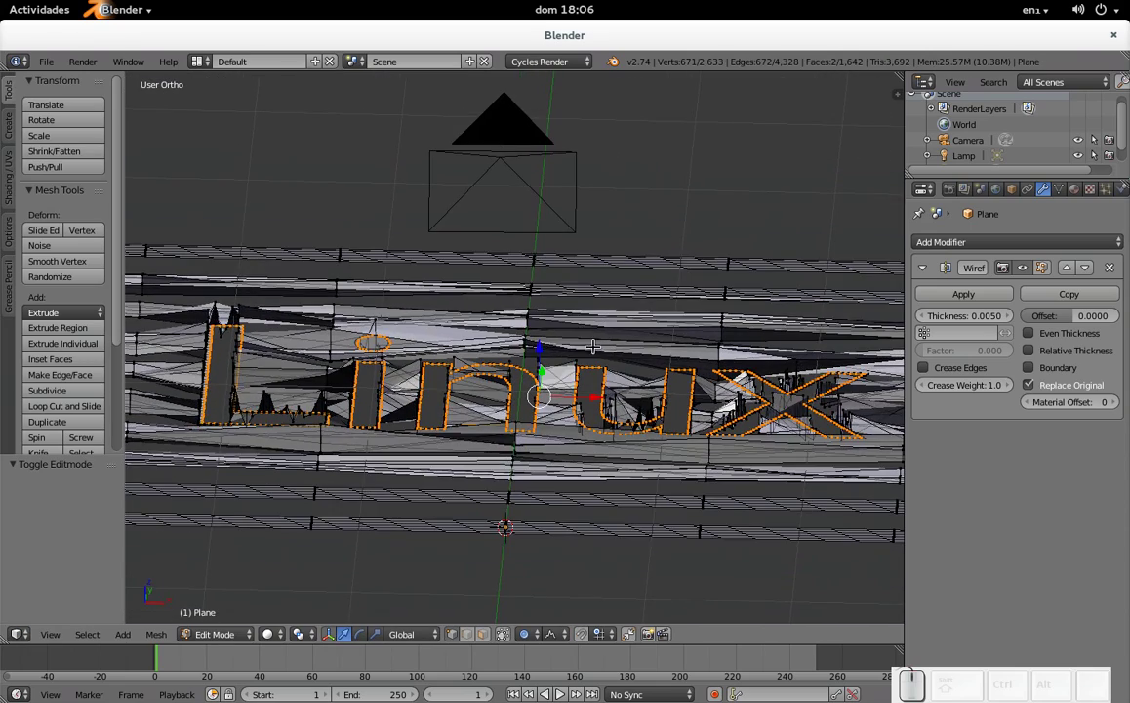
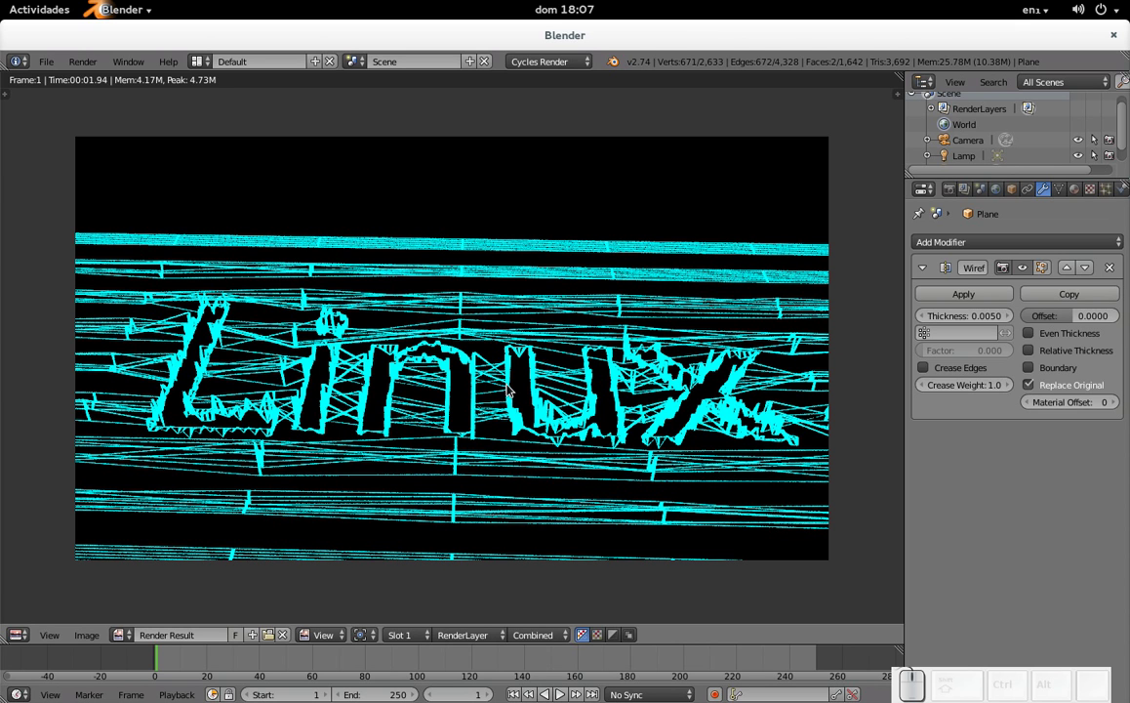
key(Escape)
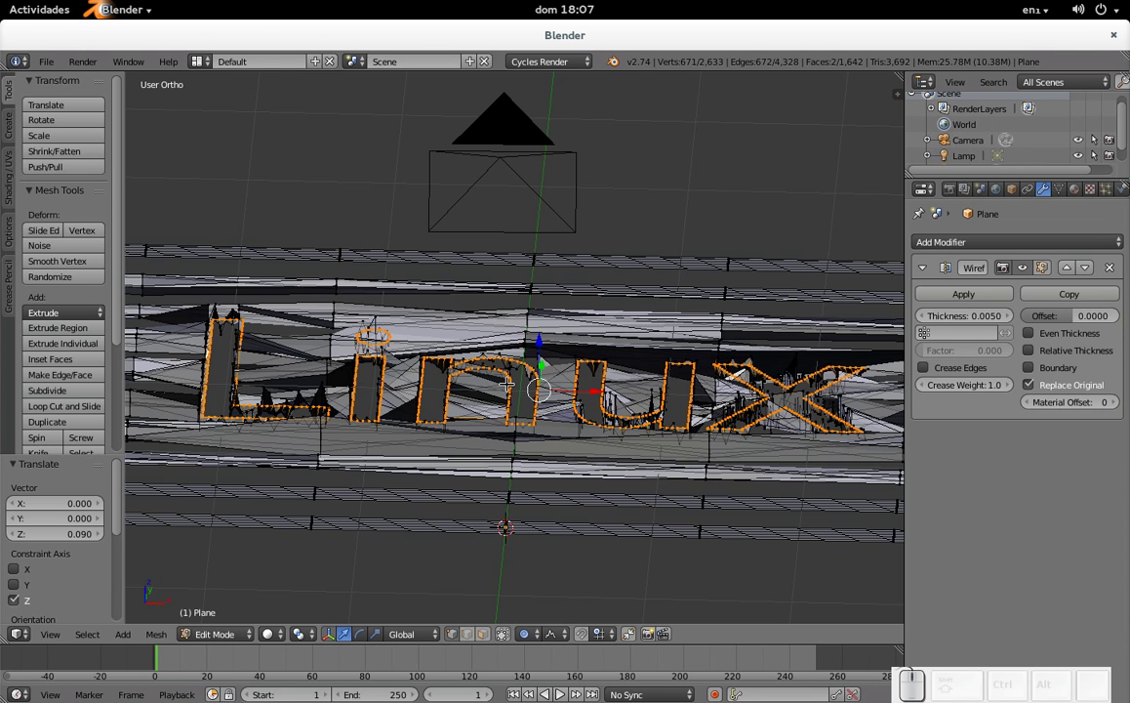
- In the Compositing workspace, enable Use Nodes and Auto Render and space out the nodes
key(ctrl+Left)
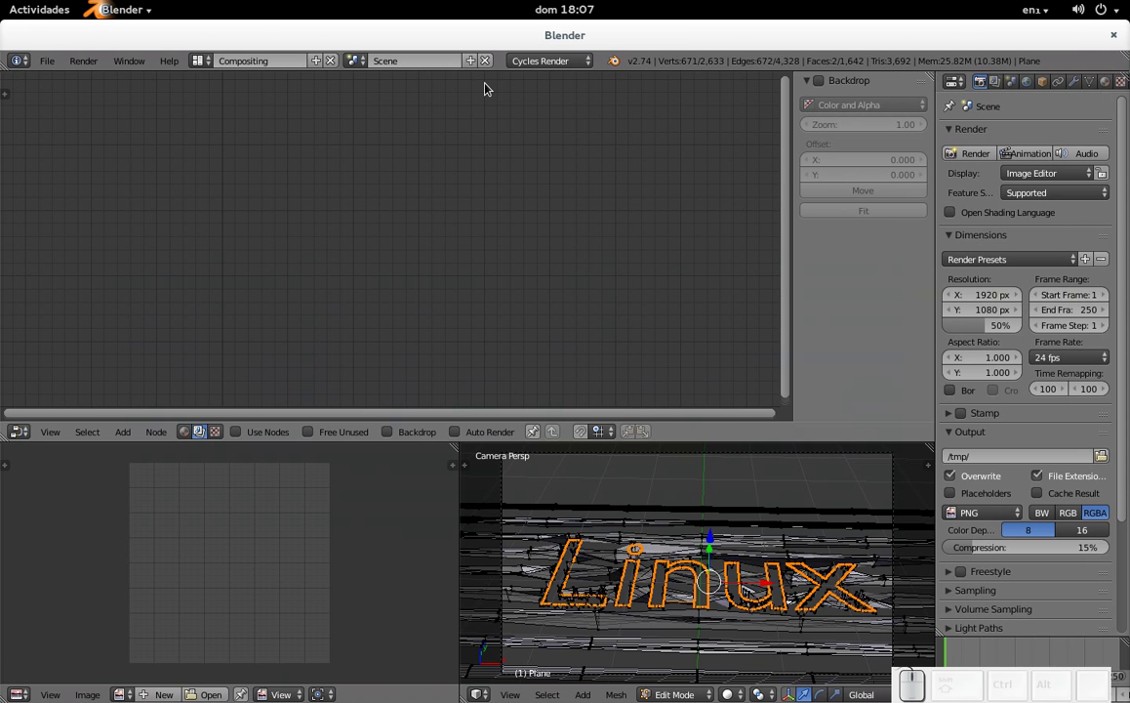
click(243, 440)
click(471, 439)
drag(257, 154, 386, 230)
drag(459, 150, 313, 301)
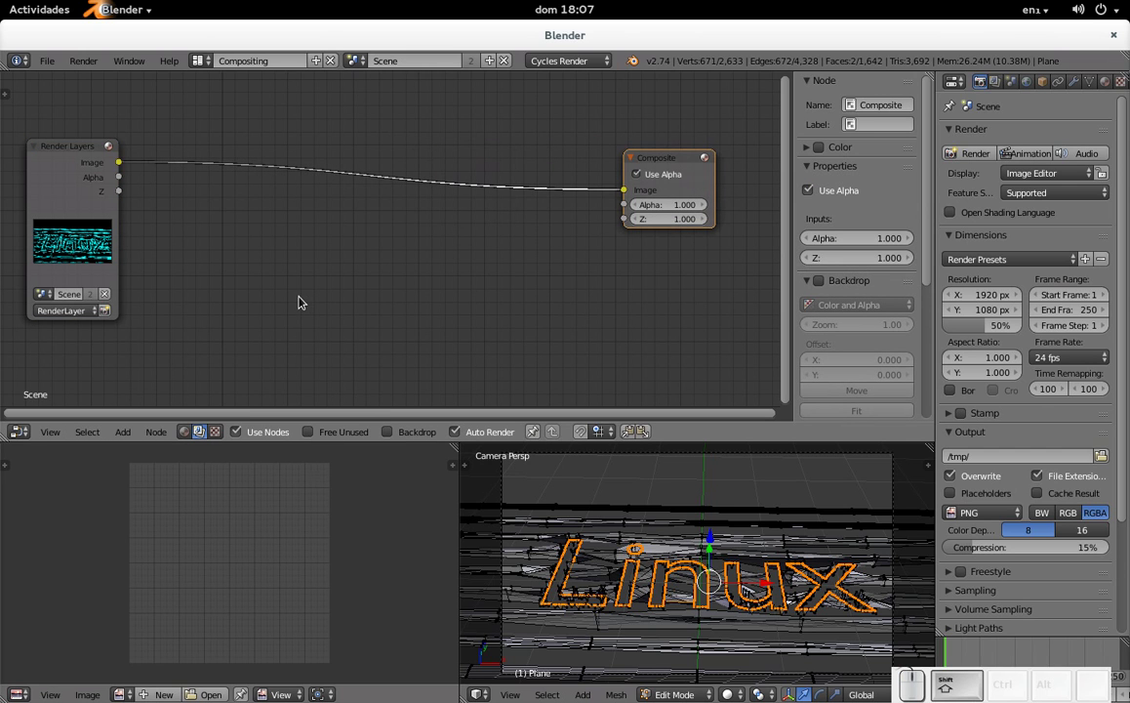
- Add a Fast Gaussian Blur node on the Render Layers–Composite link and render
key(shift+a)
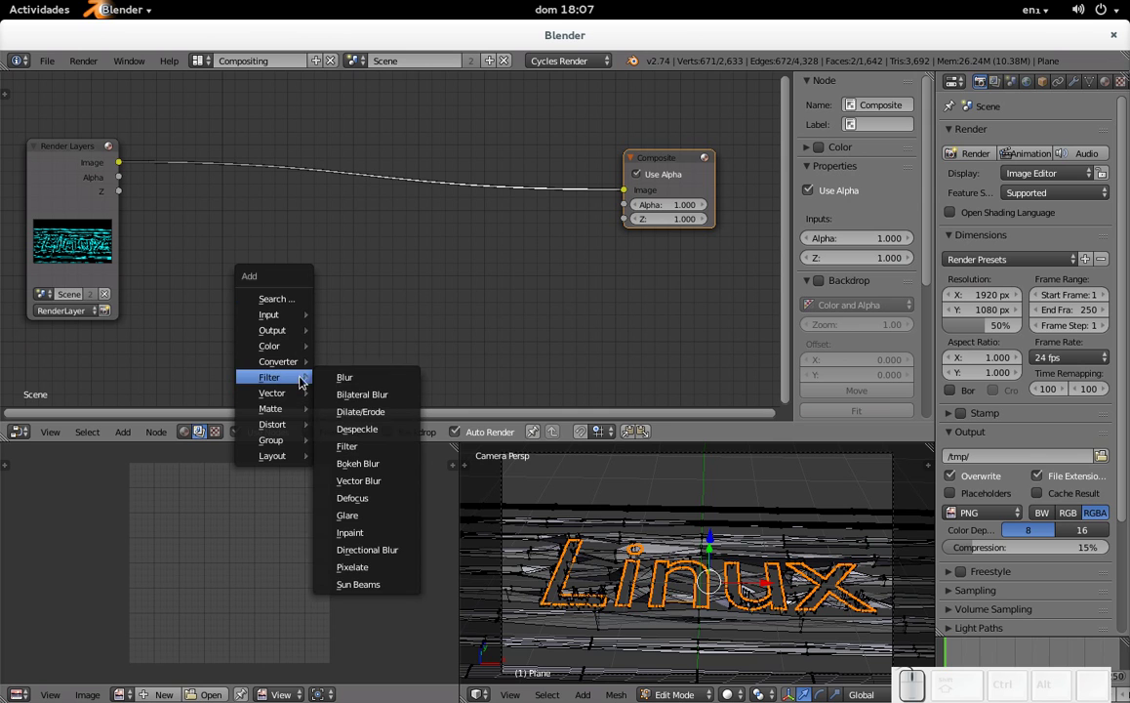
click(363, 378)
click(181, 134)
drag(232, 140, 276, 138)
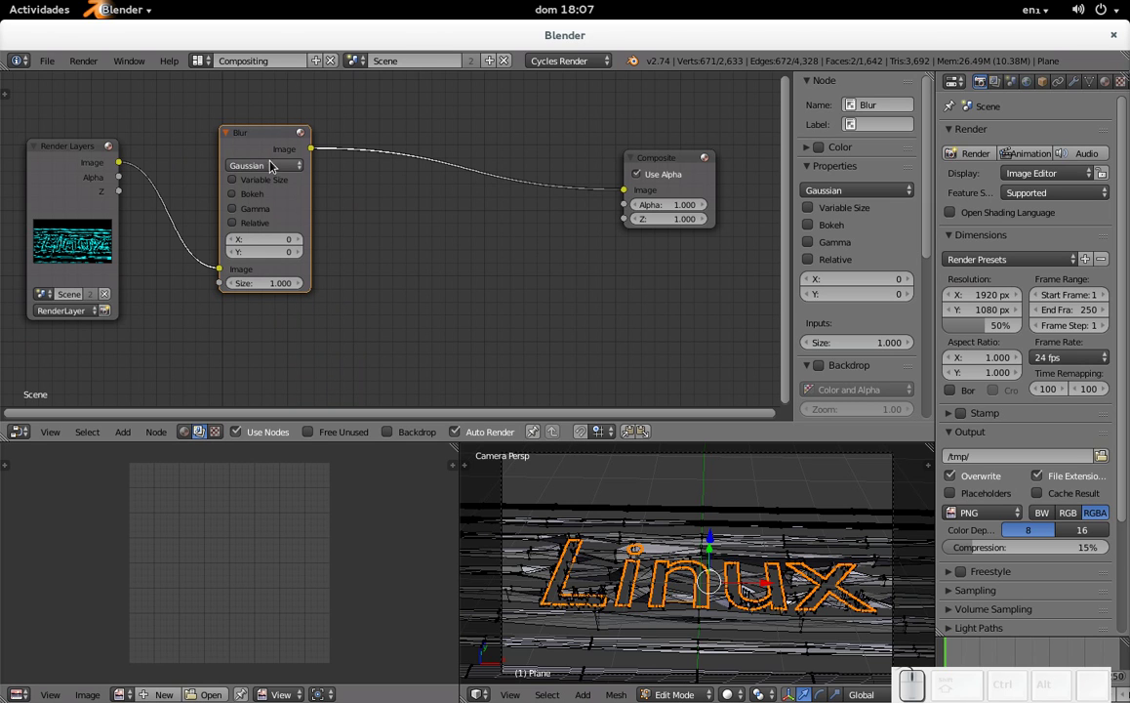
click(277, 168)
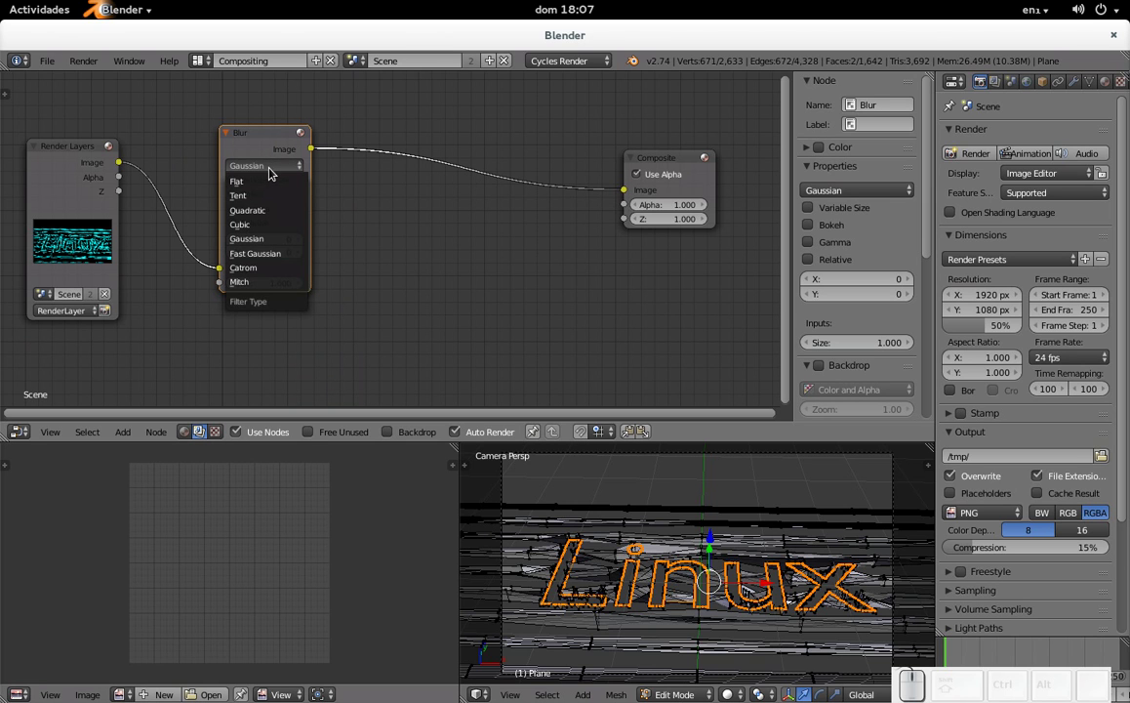
click(280, 252)
key(F12)
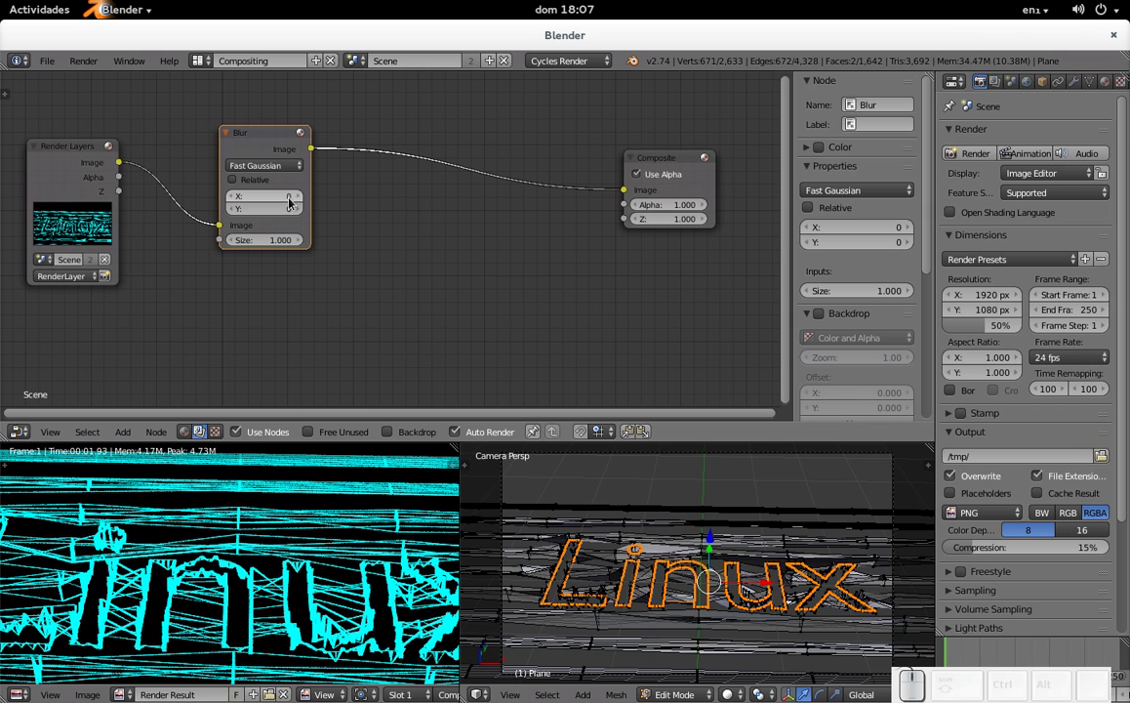
- Set the Blur size to 1 by 1, trying 2 by 2 before settling back on 1
click(288, 203)
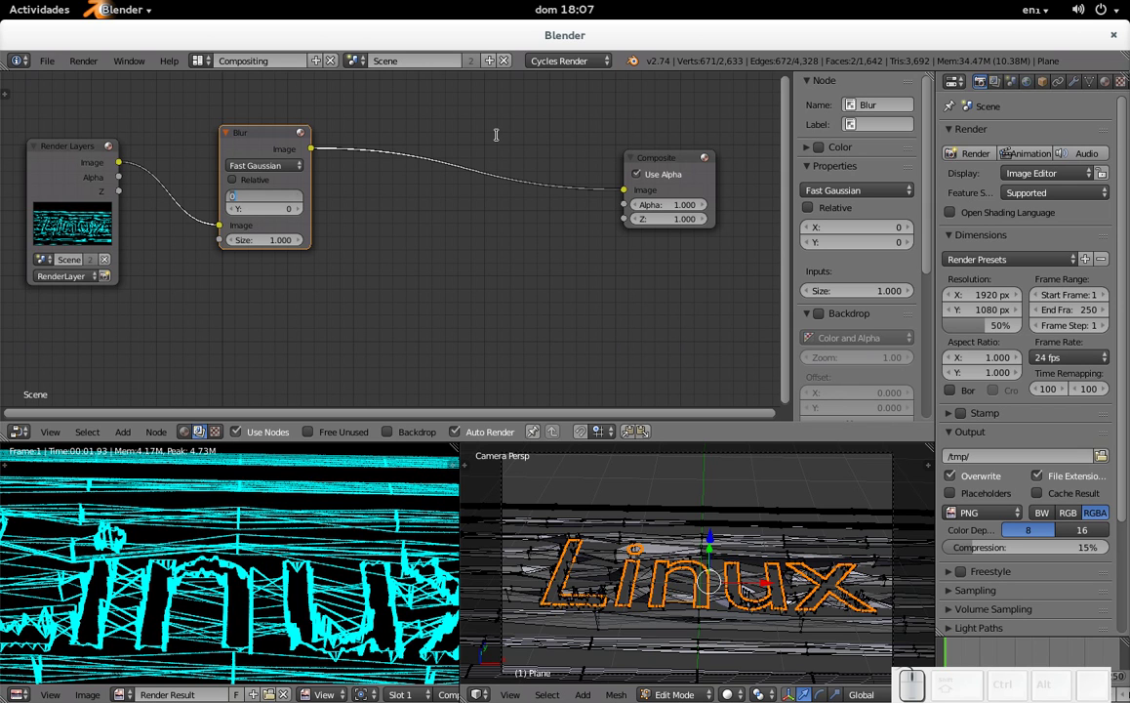
key(KP_1)
key(Tab)
key(KP_1)
key(KP_Enter)
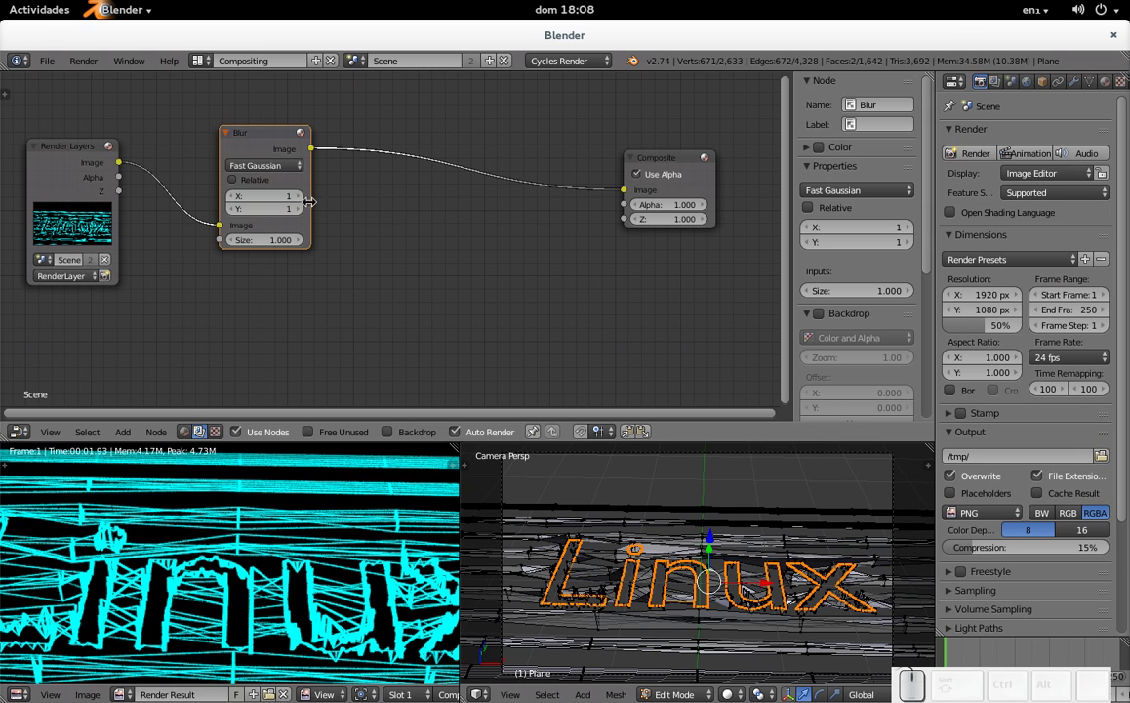
click(284, 196)
key(KP_2)
key(Tab)
key(KP_2)
key(KP_Enter)
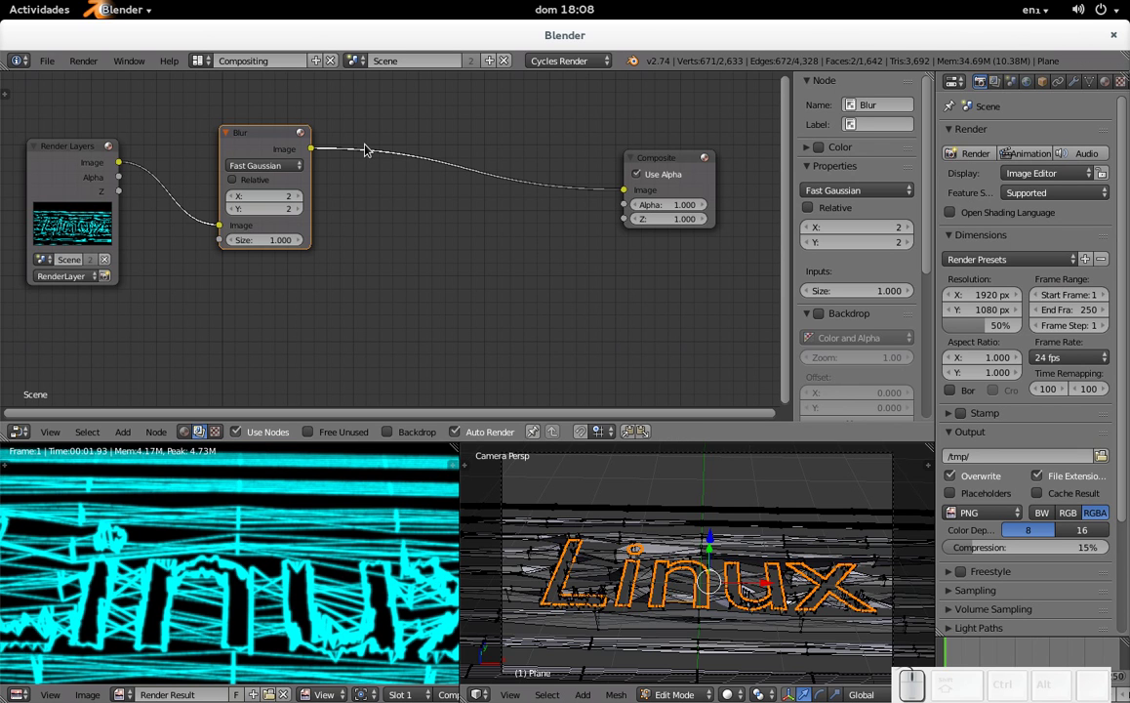
click(285, 206)
key(KP_1)
key(Tab)
key(KP_1)
key(KP_Enter)
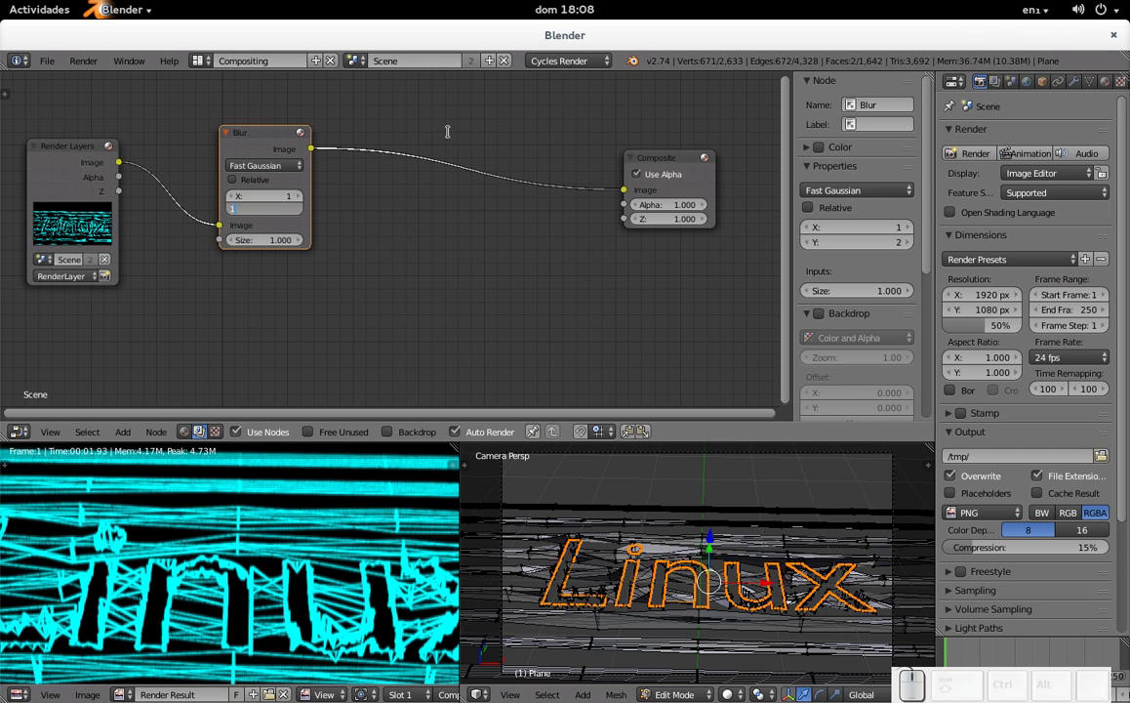
key(Return)
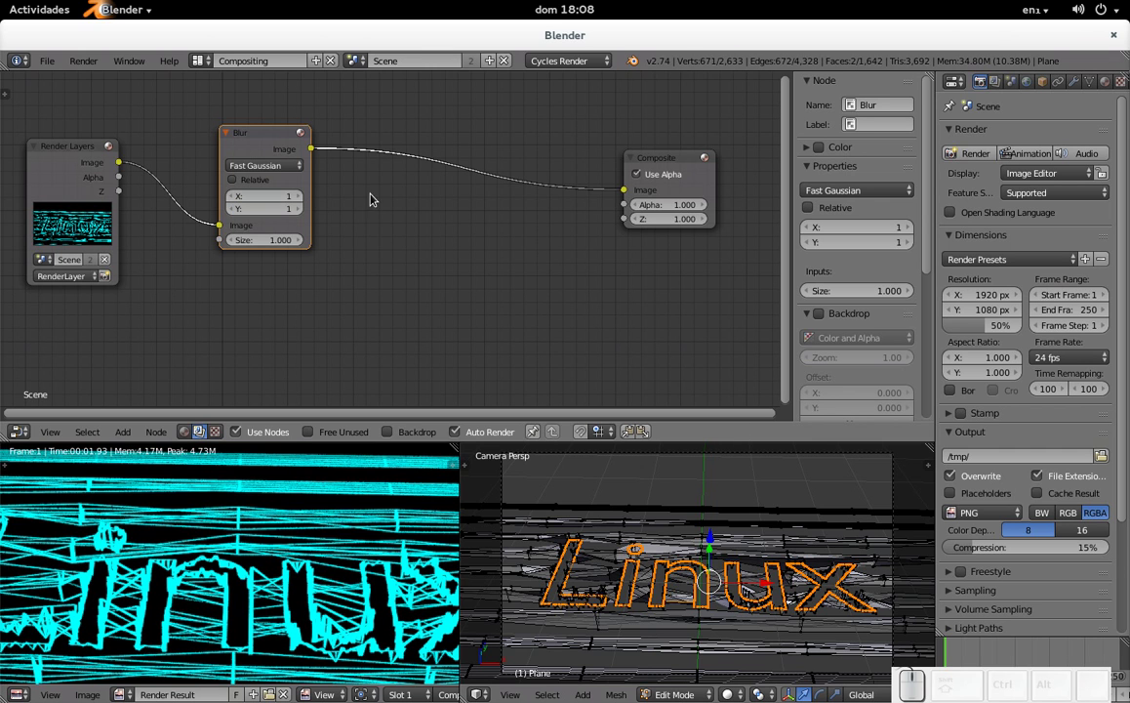
key(shift+a)
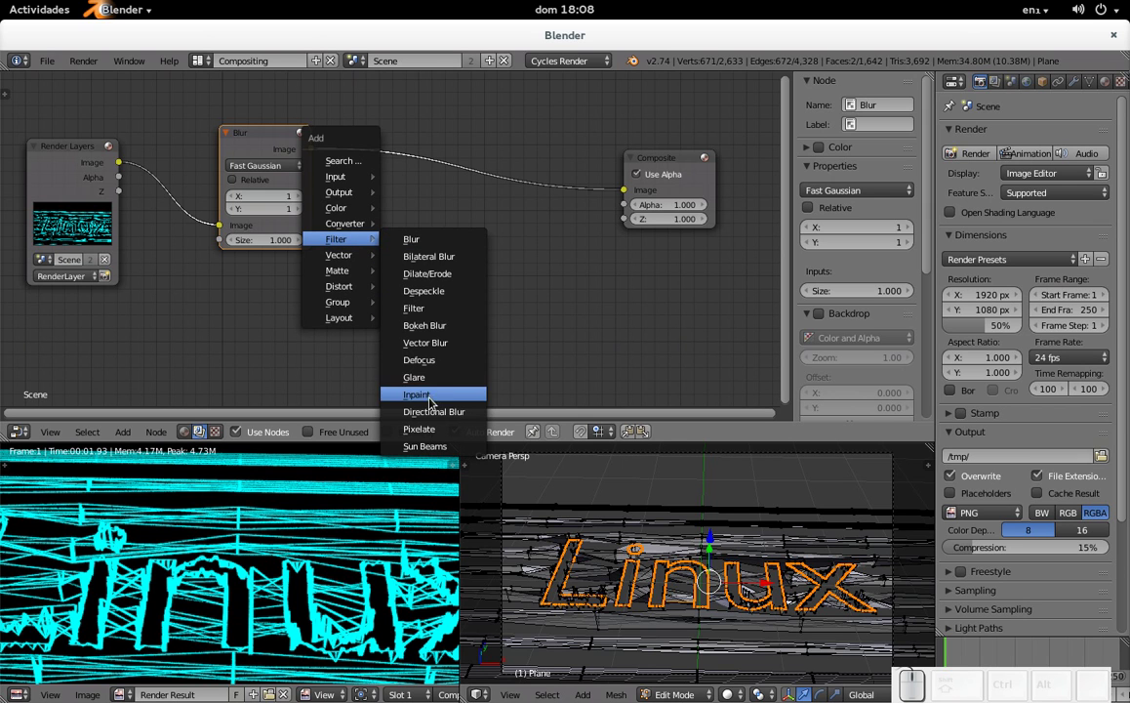
- Add a Glare node before Composite and set its threshold to 1.5, then 1.75
click(450, 376)
click(435, 112)
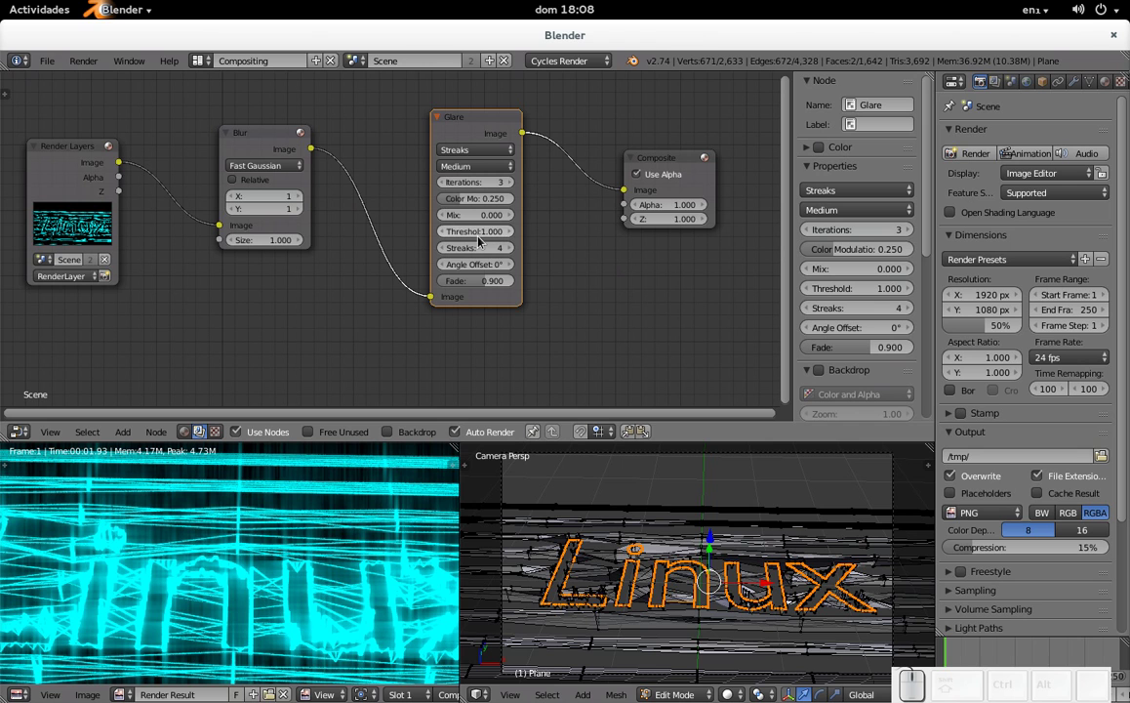
click(488, 242)
key(KP_1)
key(KP_Decimal)
key(KP_5)
key(KP_Enter)
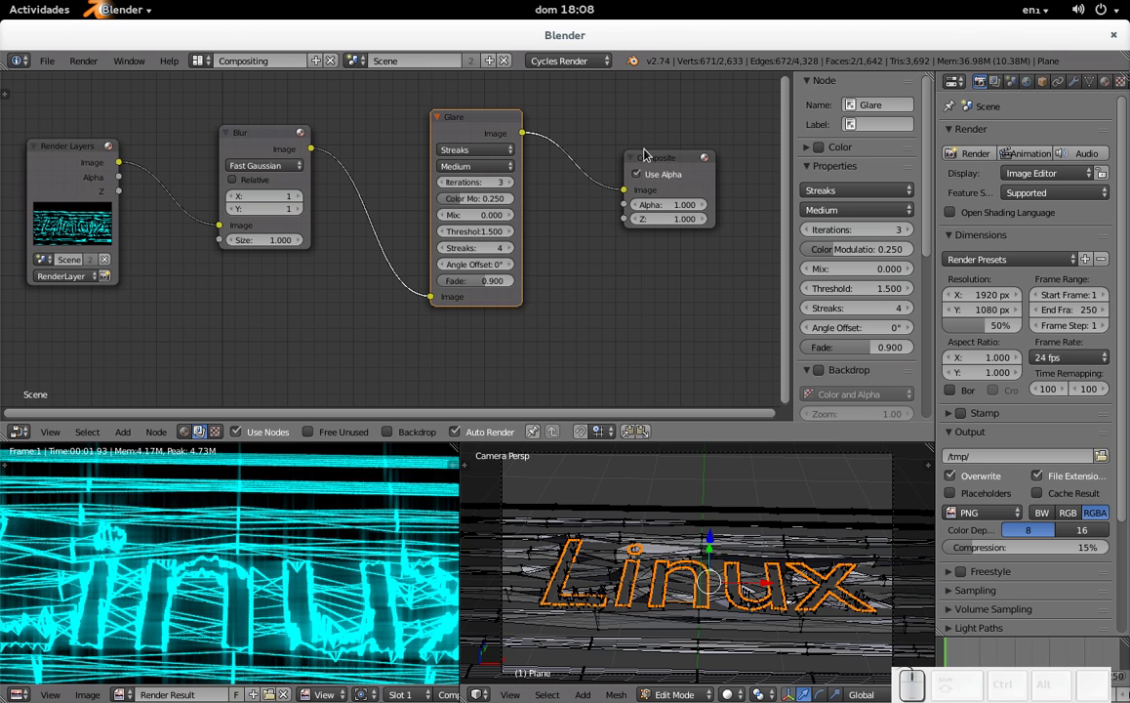
click(497, 235)
key(KP_1)
key(KP_Decimal)
key(KP_7)
key(KP_Enter)
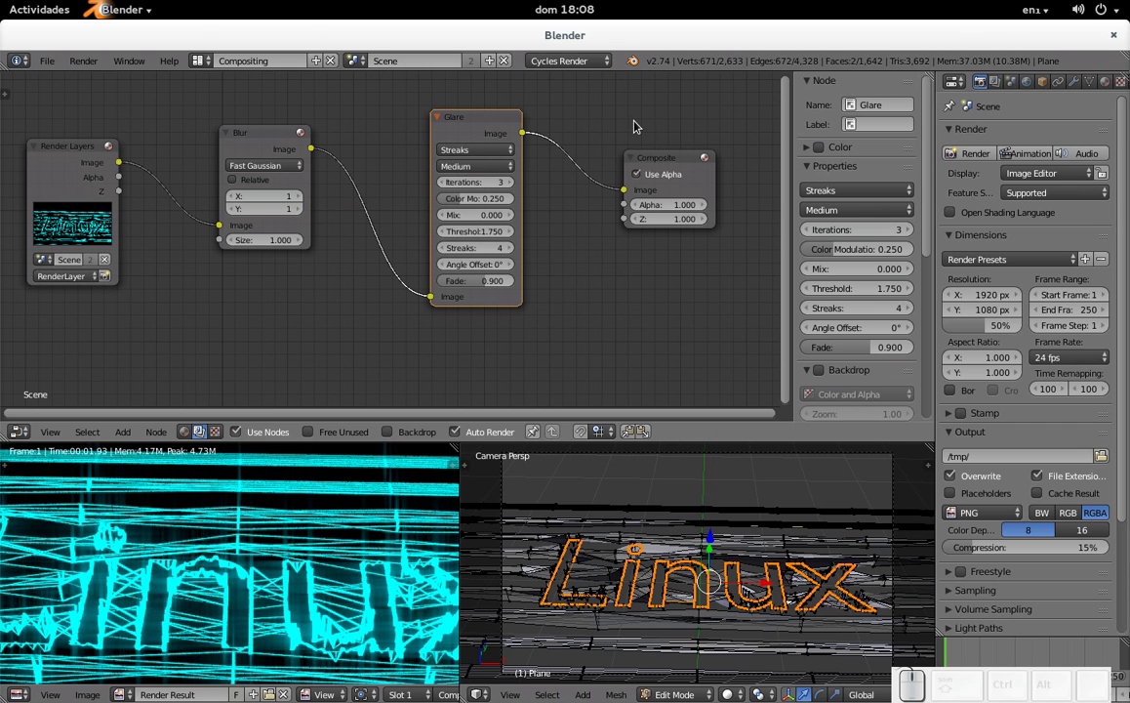
- Set the Glare quality to High and reduce it to 3 streaks
click(474, 174)
click(479, 152)
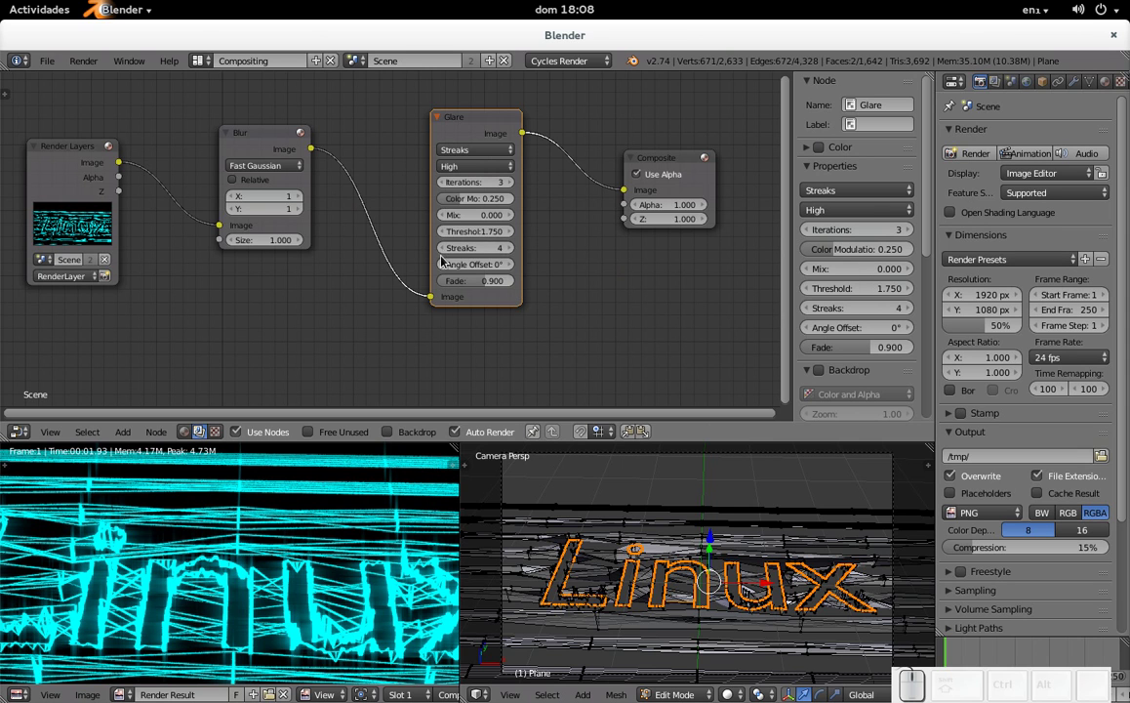
click(447, 258)
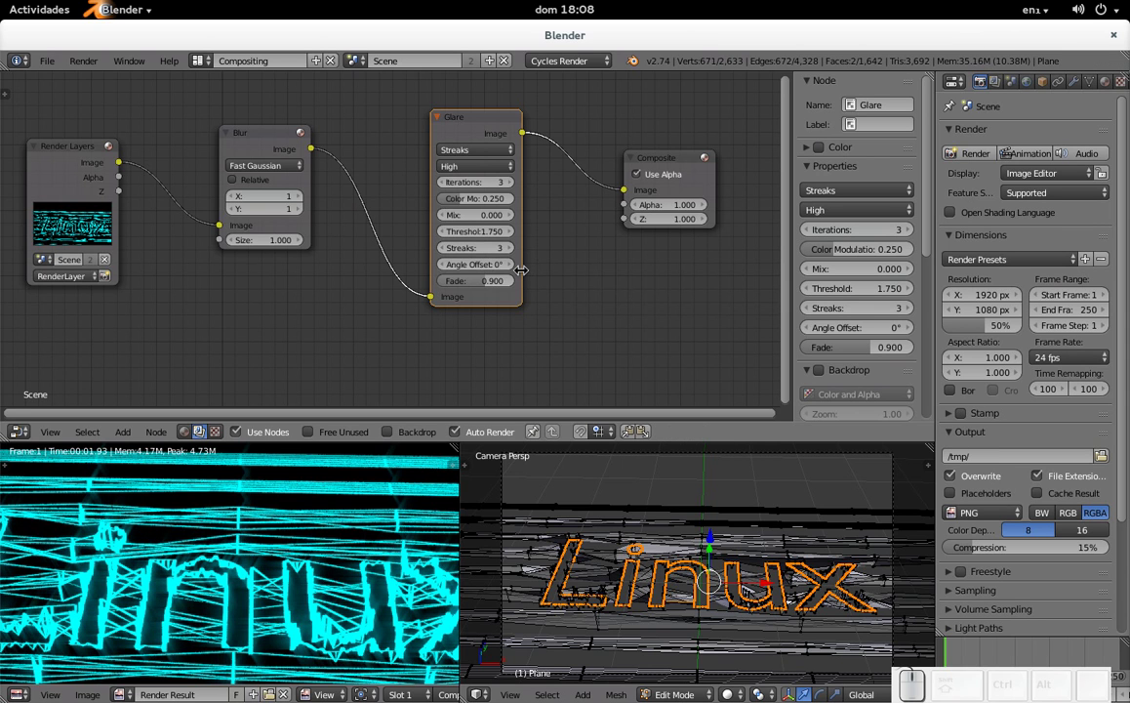
- Set the Glare color modulation to 0.5, then lower it to 0.3
scroll(up, 3)
scroll(down, 3)
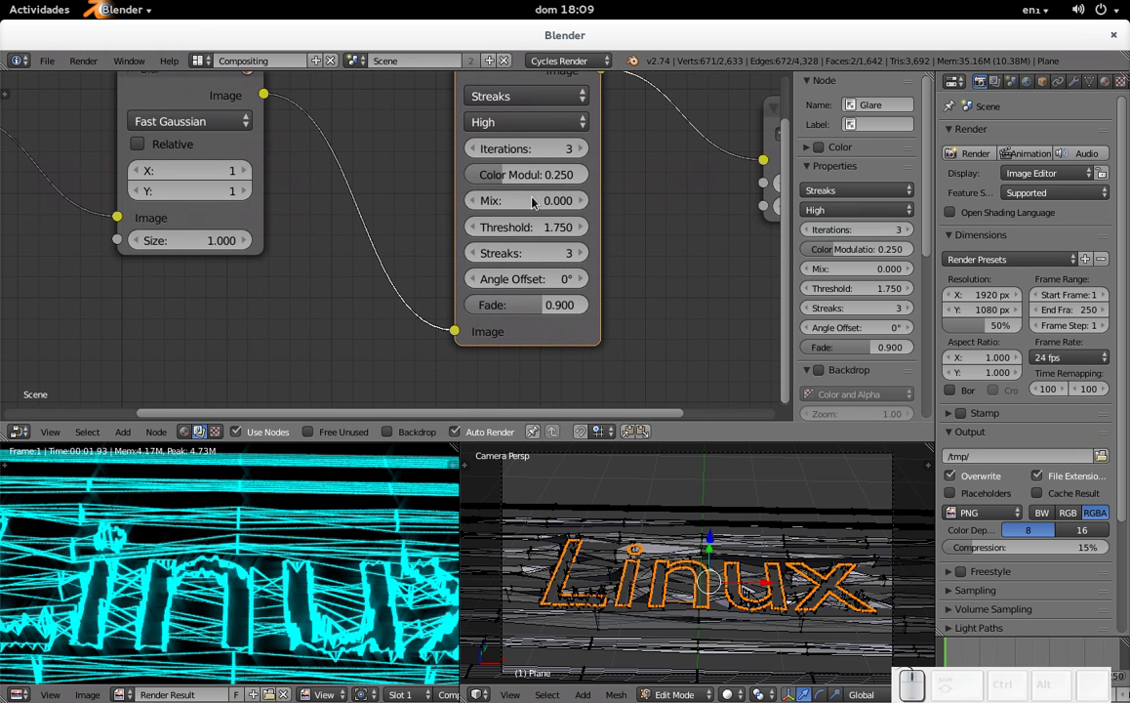
click(560, 178)
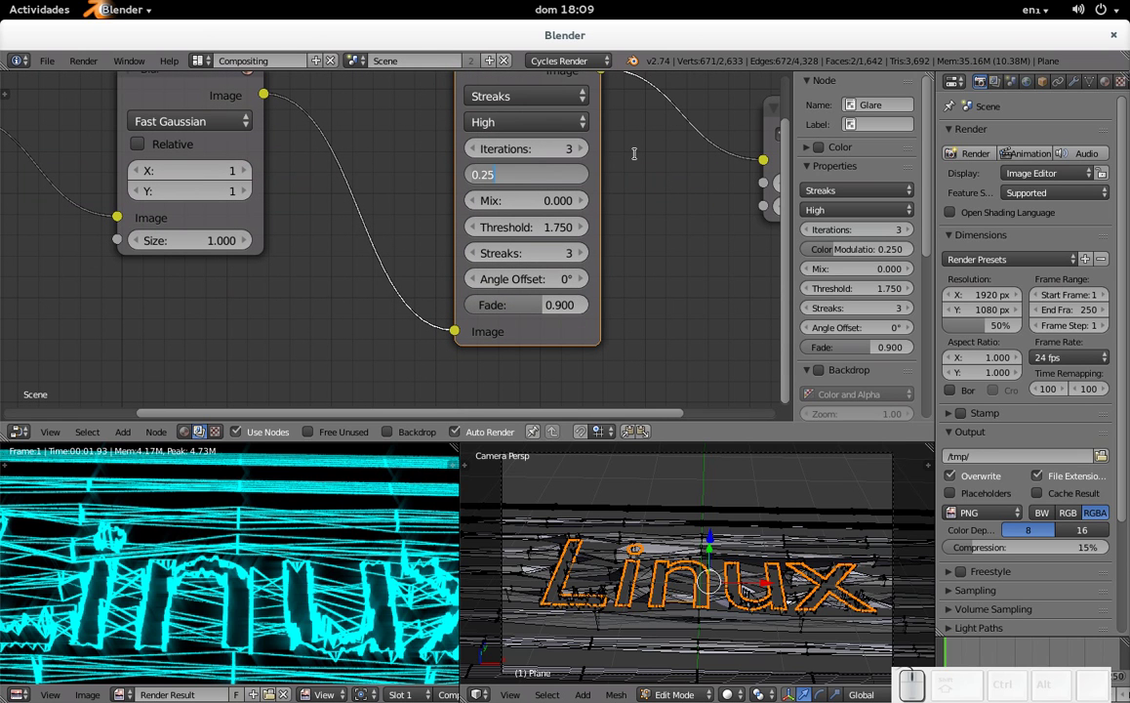
key(Right)
key(BackSpace)
key(KP_5)
key(KP_Enter)
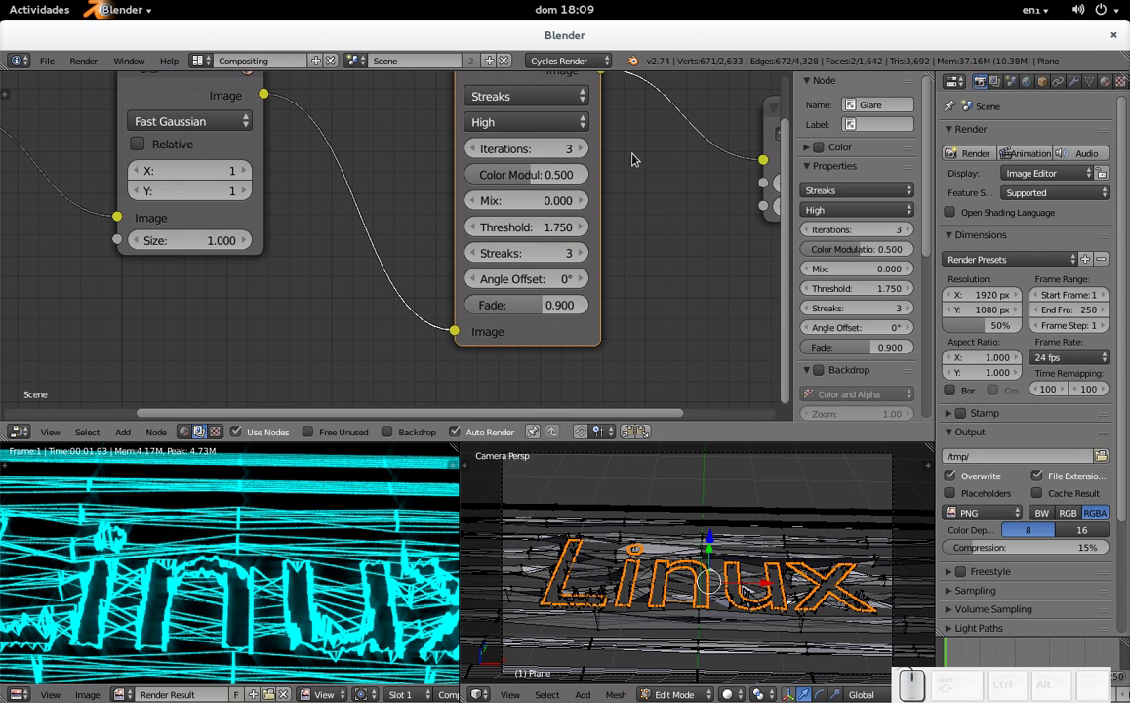
click(545, 186)
key(KP_Decimal)
key(KP_3)
key(KP_Enter)
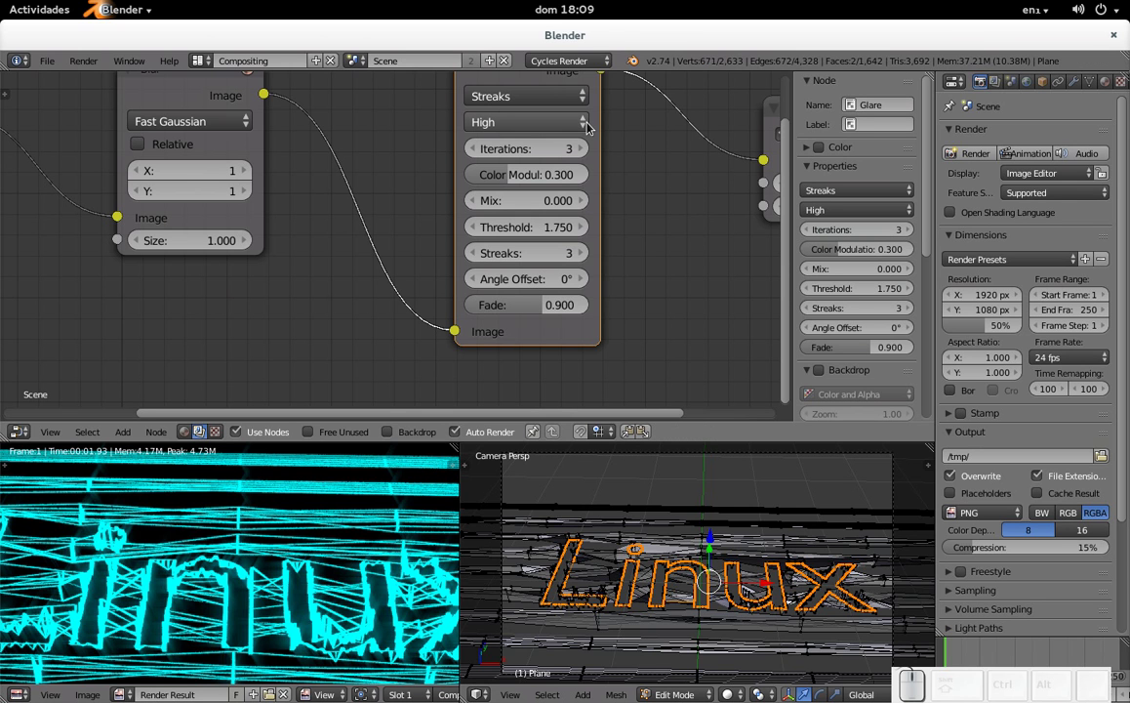
scroll(down, 3)
scroll(up, 3)
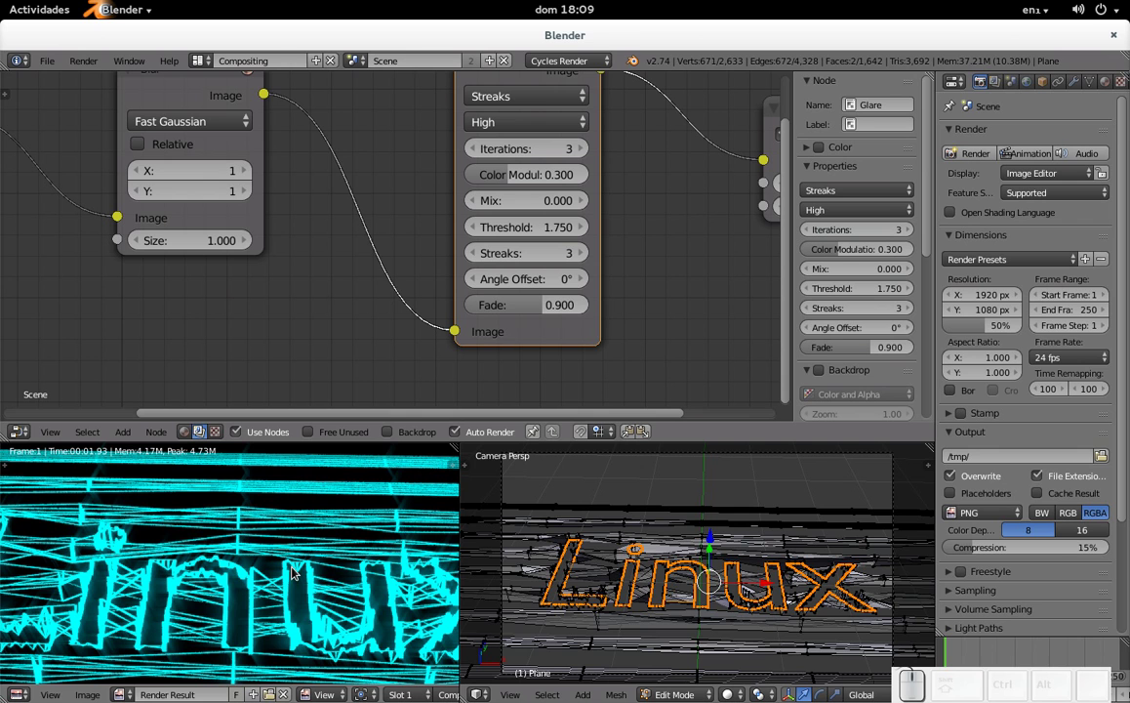
- Return to the Default layout, look through the camera and render the final glowing image
key(ctrl+Right)
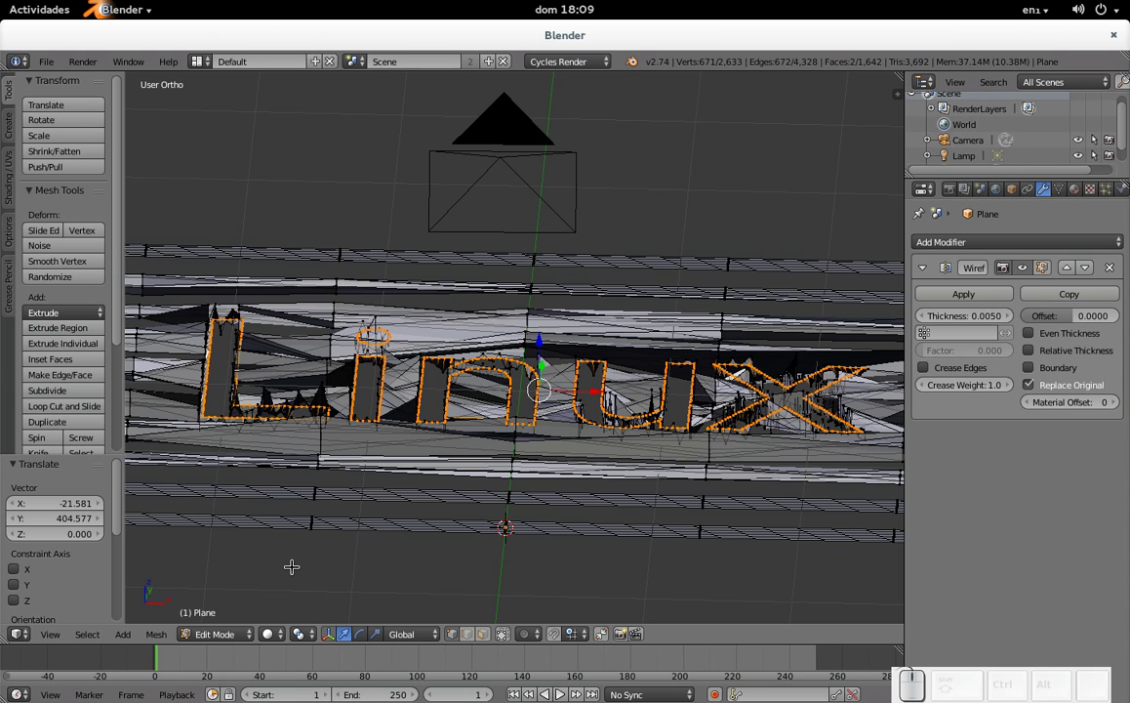
key(KP_0)
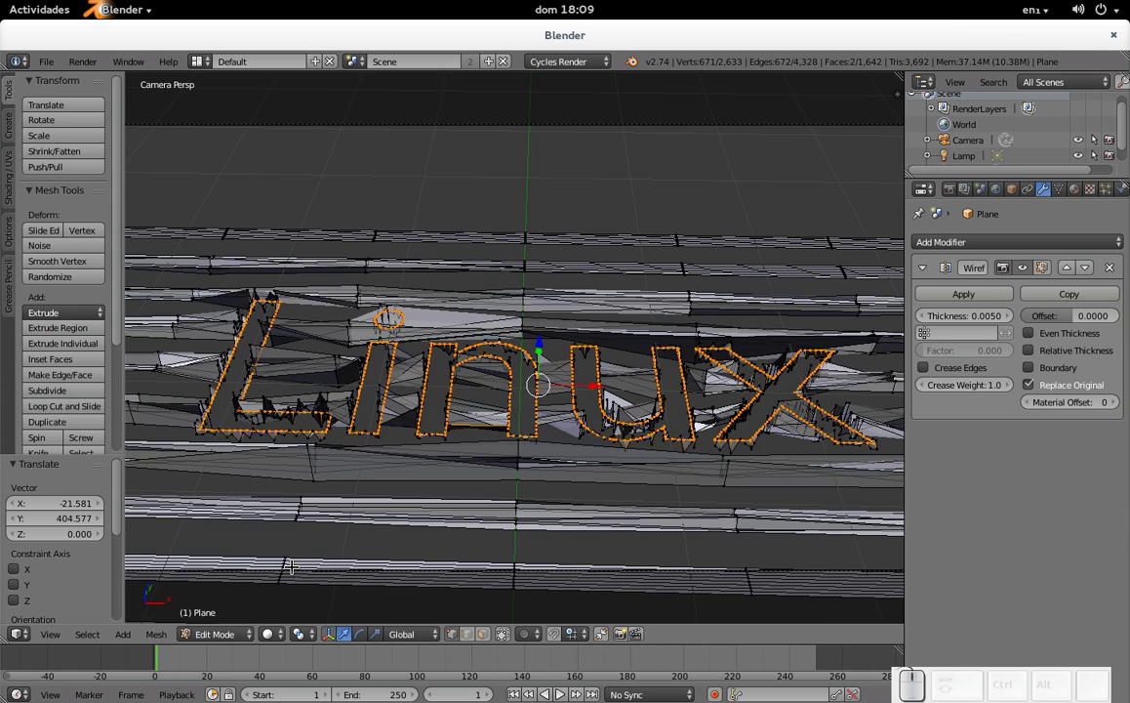
scroll(down, 3)
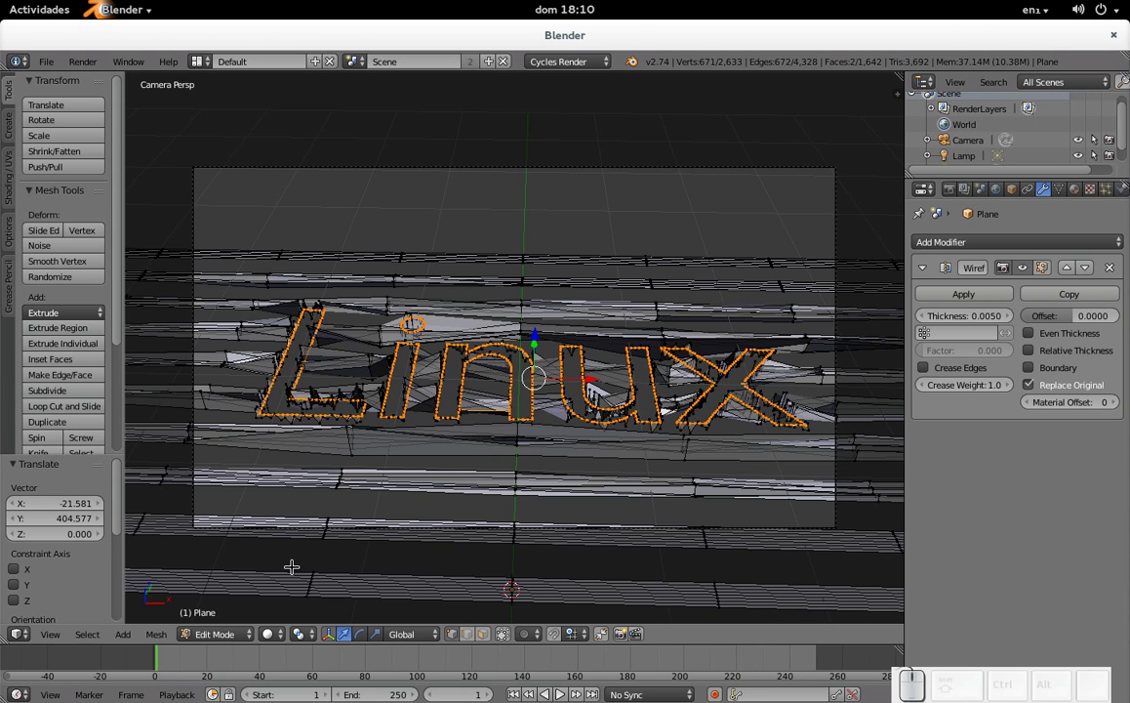
key(F12)
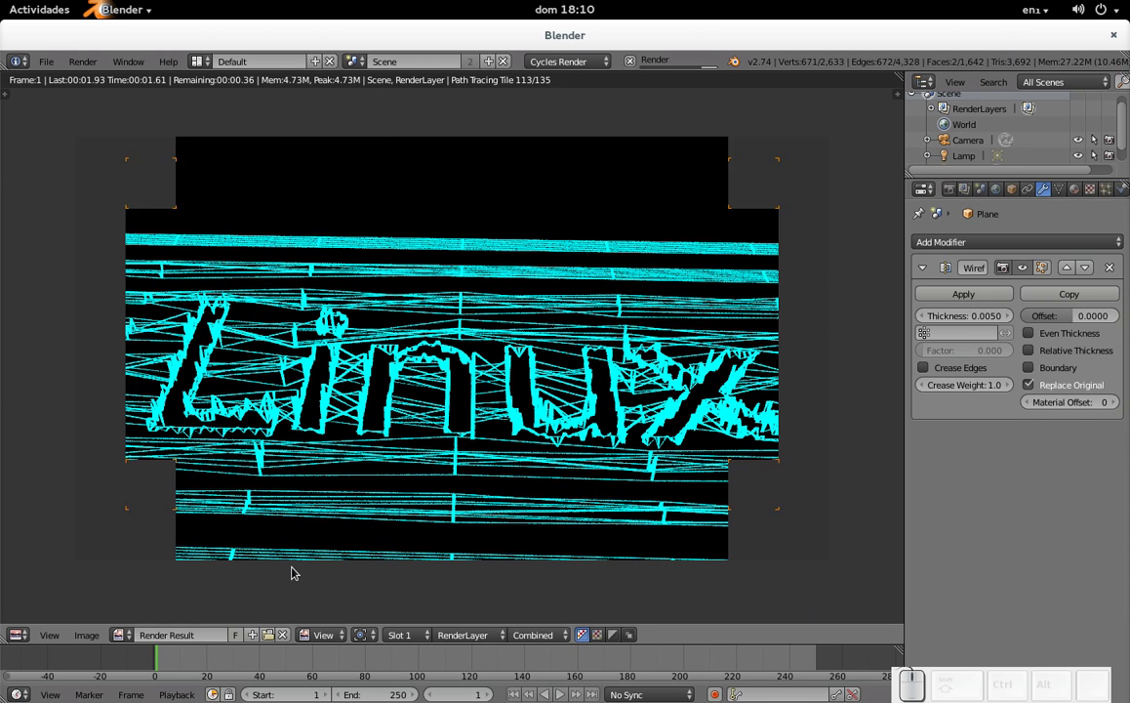